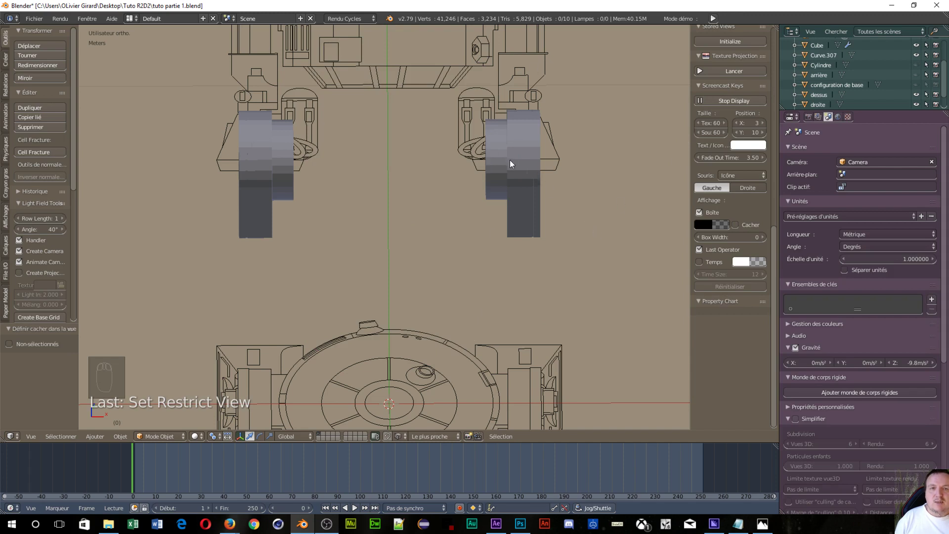
- Bring the right shoulder into view and enter Edit Mode on the Cube object
left_click_drag(553, 235, 497, 187)
left_click_drag(497, 186, 585, 189)
key("Tab")
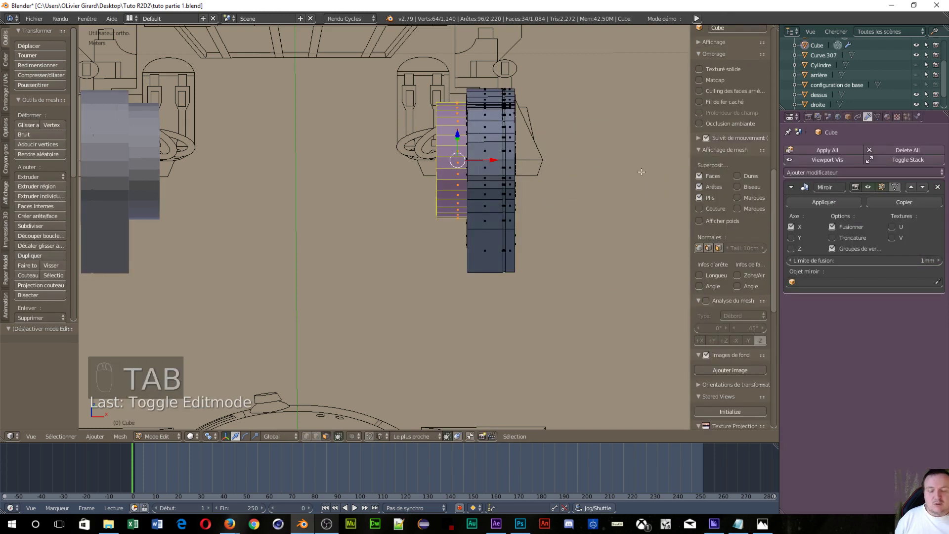
- Toggle X-ray on the shoulder, switch to Vertex select mode and deselect all vertices
key("z")
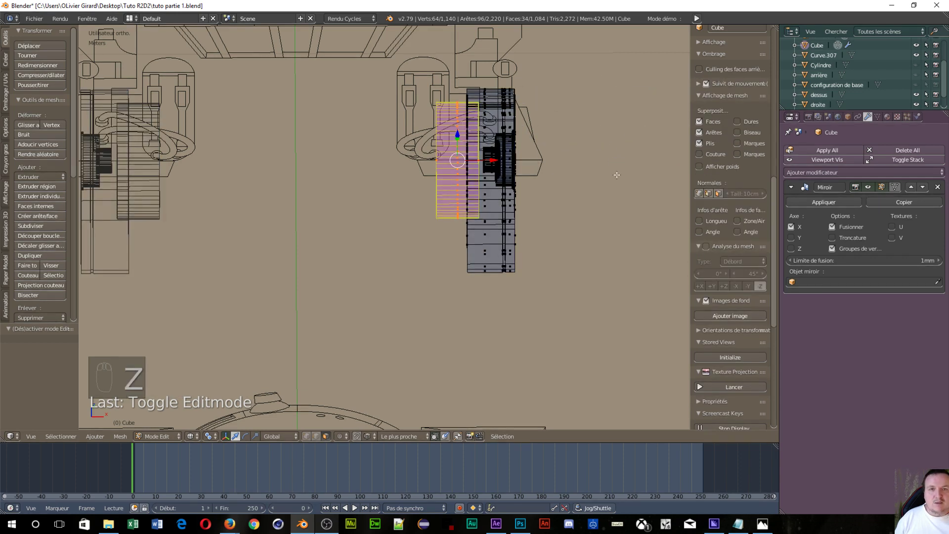
left_click_drag(581, 163, 509, 203)
key("ctrl+Tab")
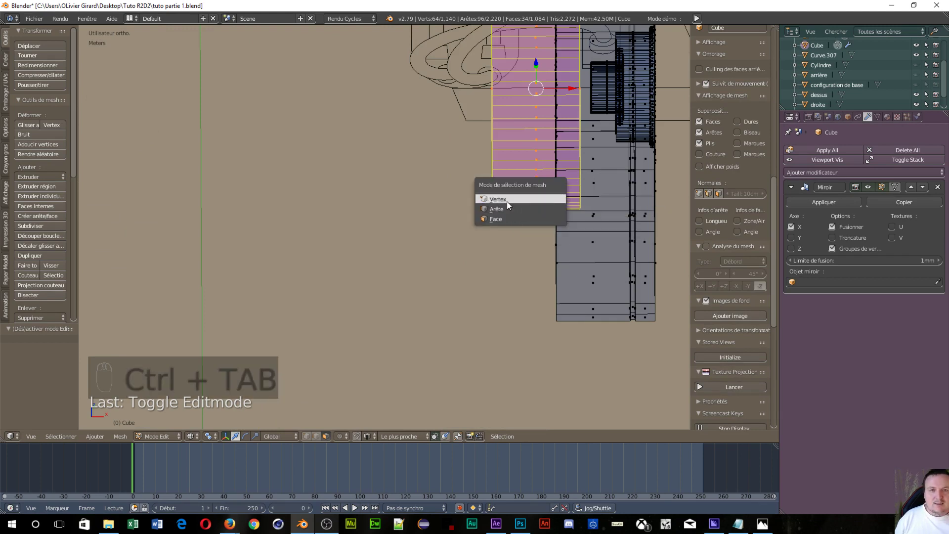
key("a")
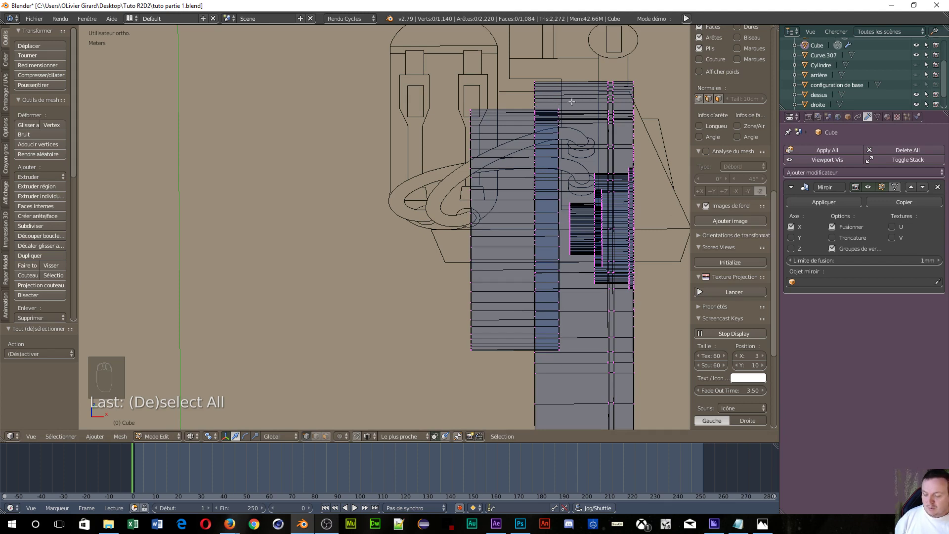
- Box-select the vertical vertex column, flatten it on X by 0, then switch to Face select for the inner face
key("b")
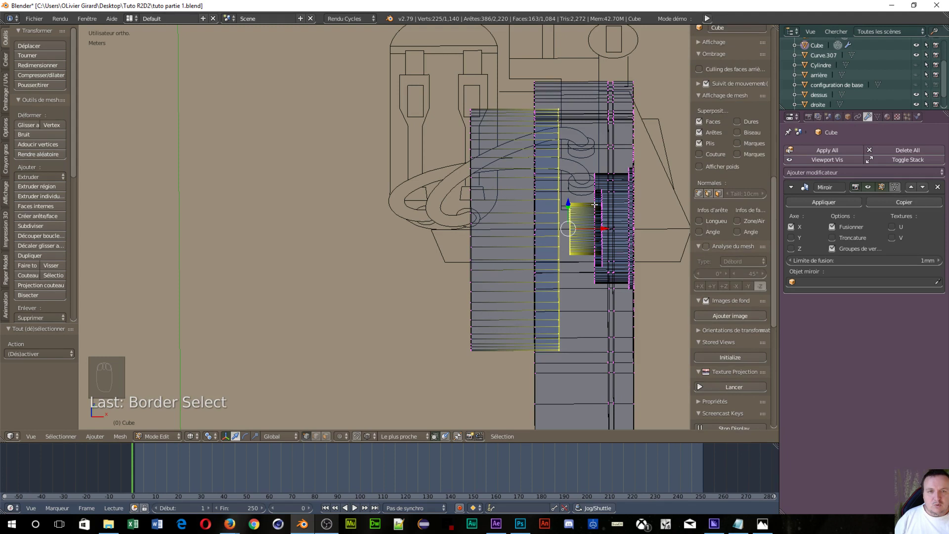
key("ctrl+z")
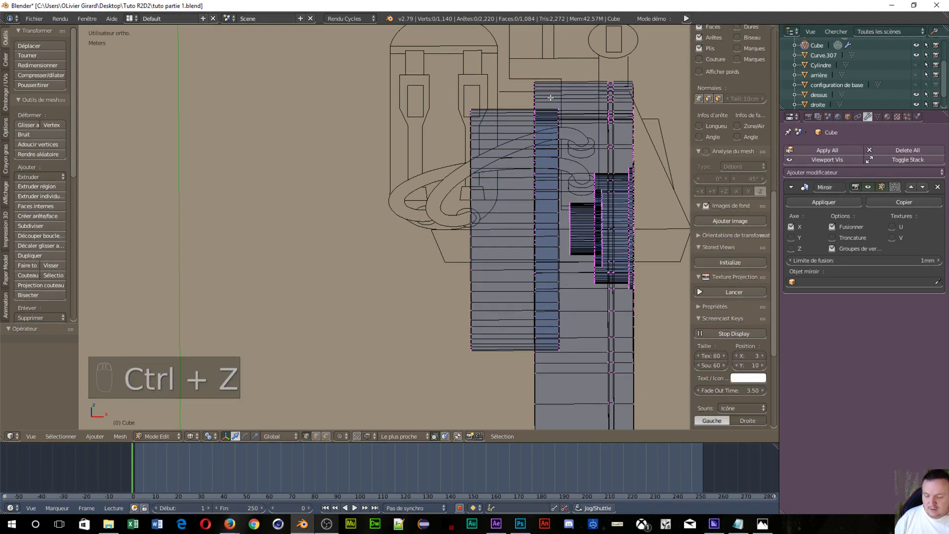
key("b")
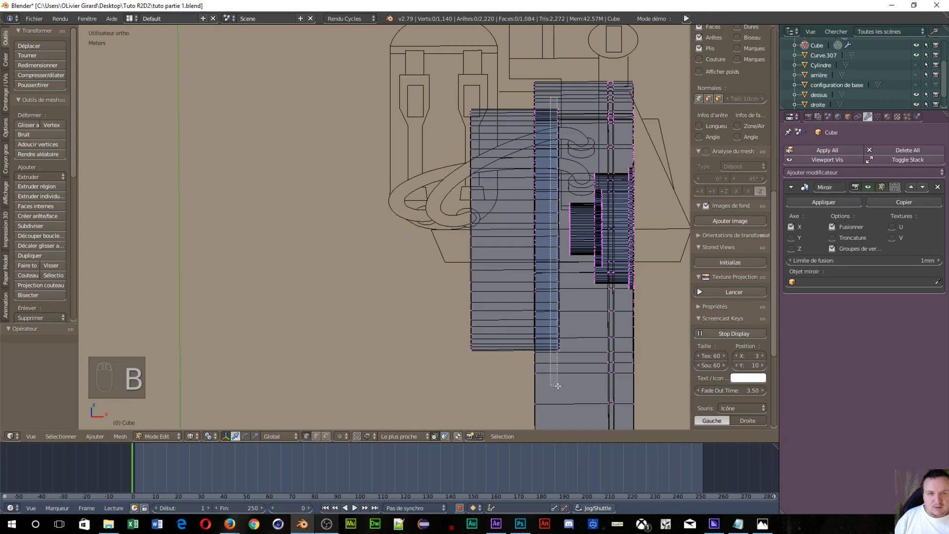
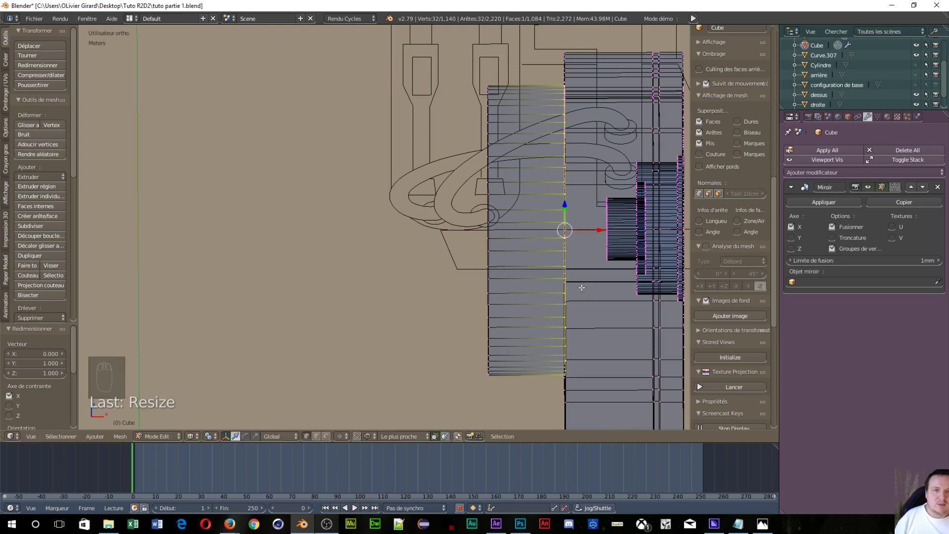
left_click_drag(594, 295, 631, 311)
key("ctrl+Tab")
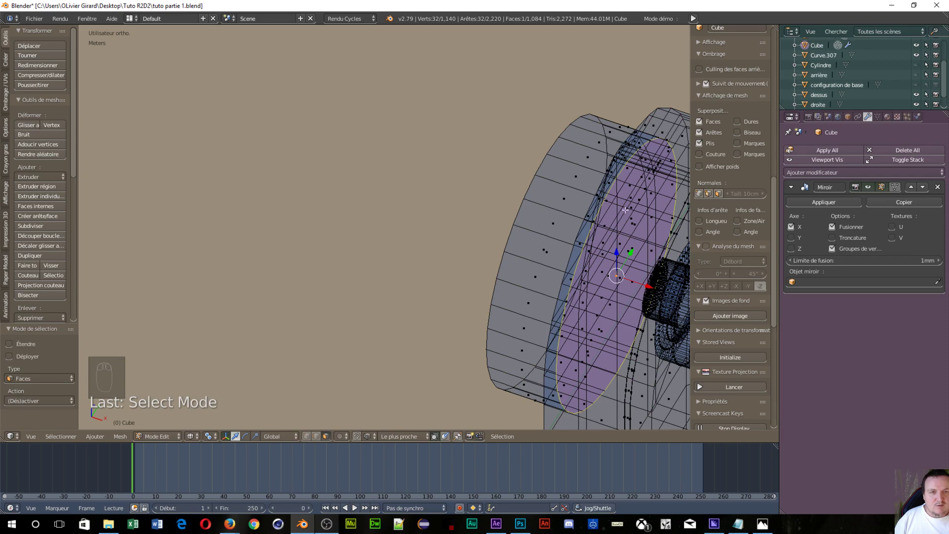
- Delete the selected inner face and return to front view (numpad 1)
key("x")
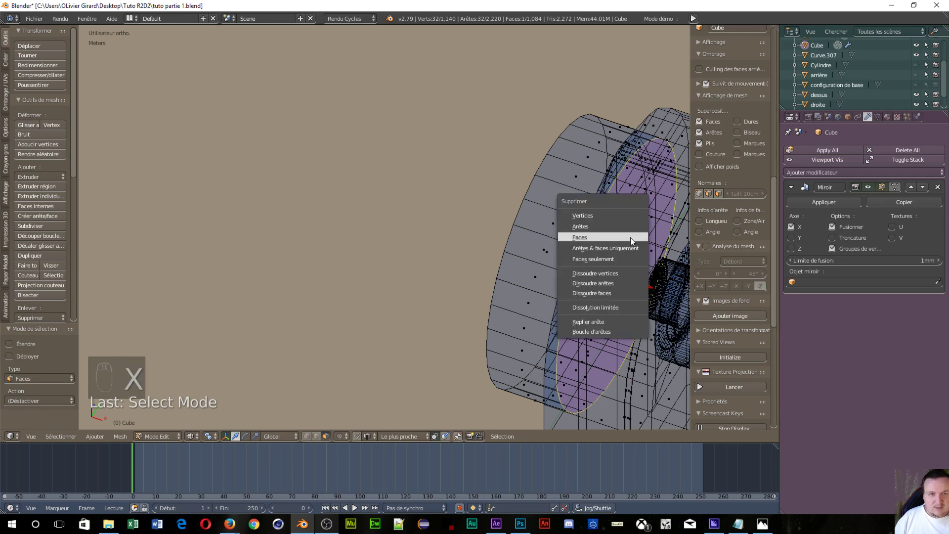
left_click_drag(578, 282, 606, 292)
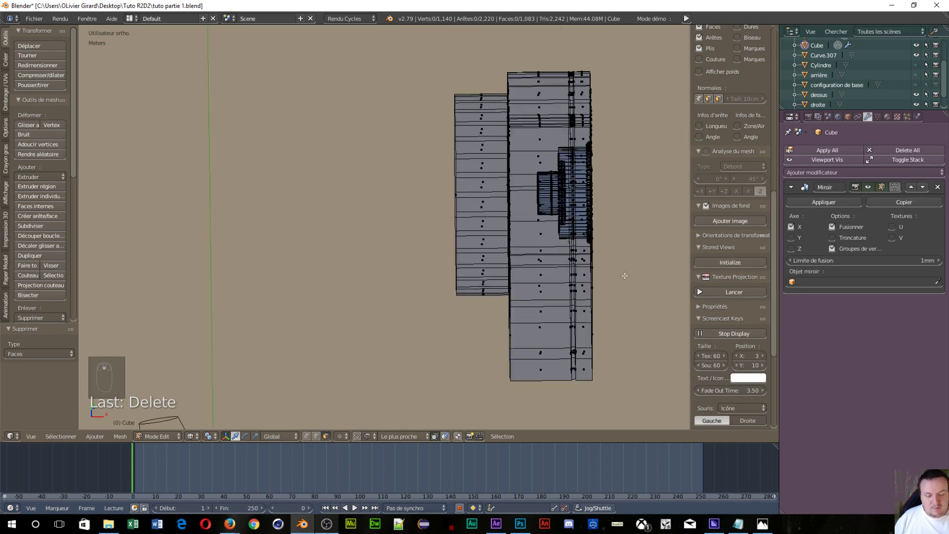
key("KP_1")
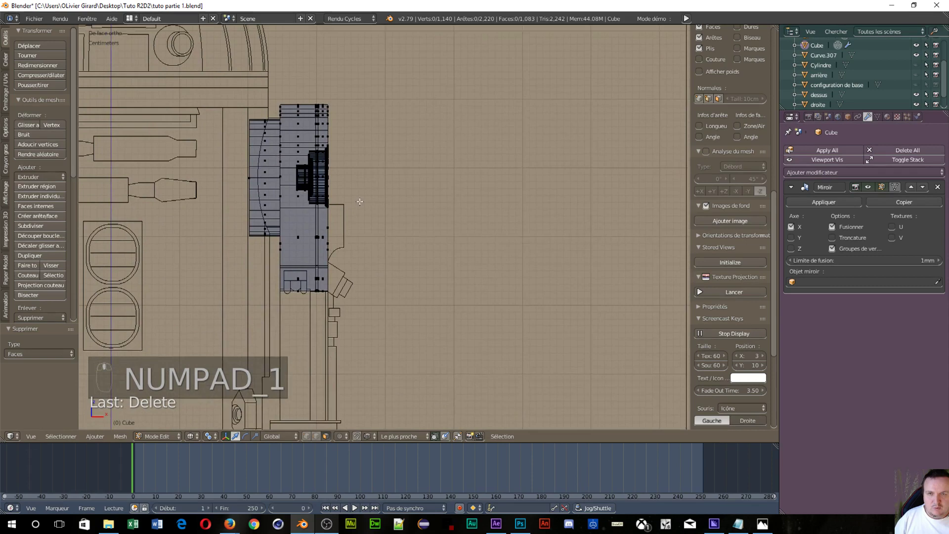
- Zoom in and box-select the shoulder part to be separated into Cube.001
middle_click(378, 208)
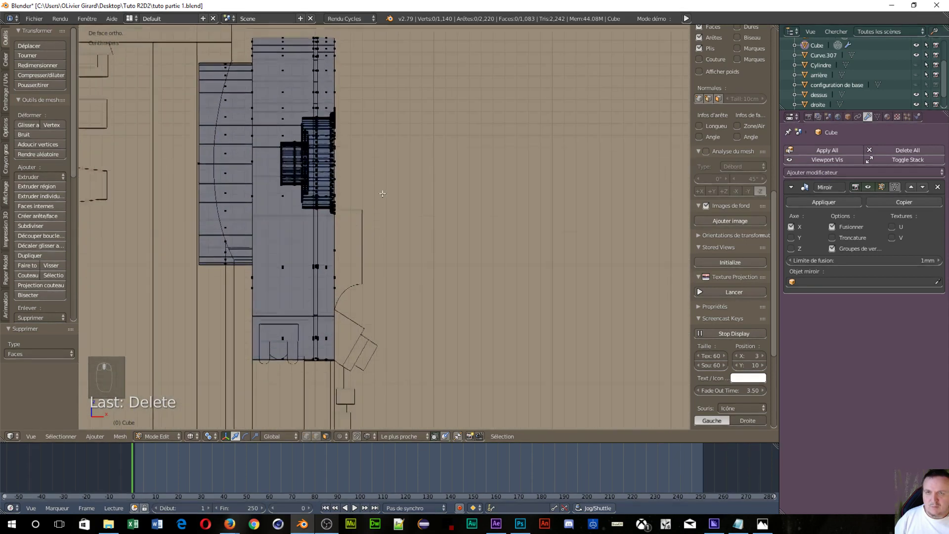
left_click_drag(478, 213, 554, 130)
key("b")
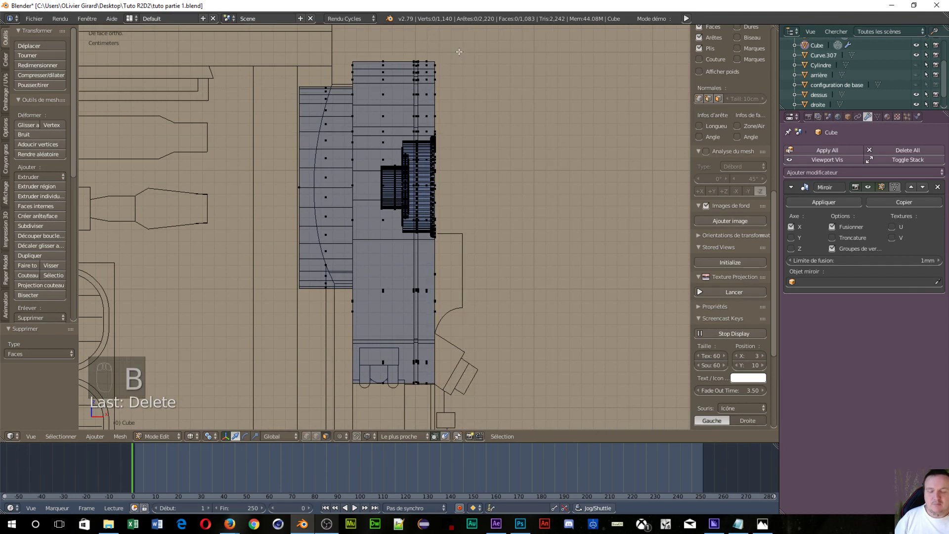
key("b")
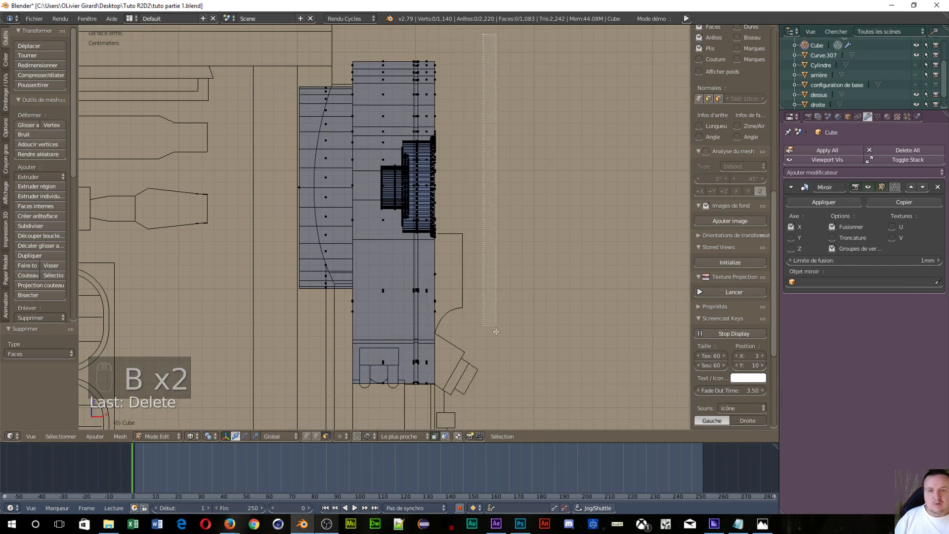
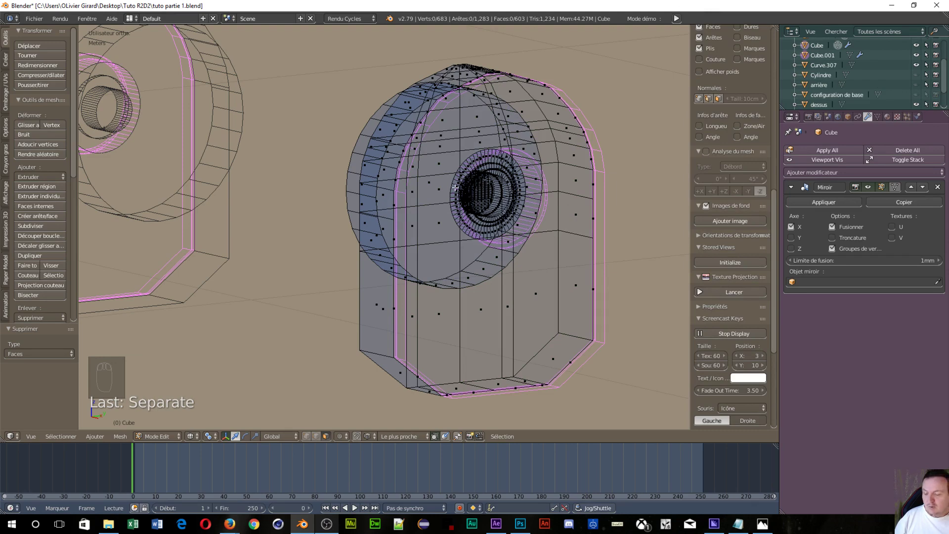
- Return to Object Mode and select the shoulder Cube object
key("Tab")
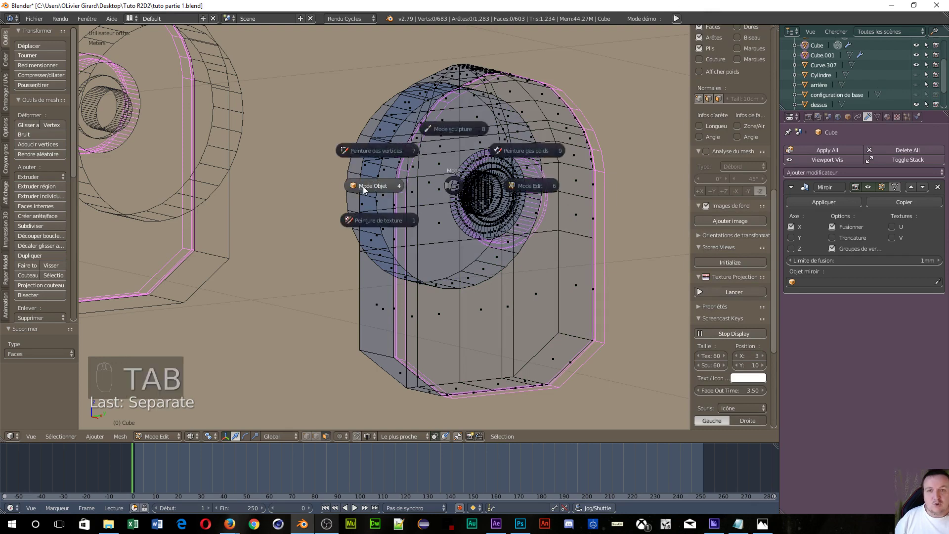
left_click_drag(406, 185, 407, 185)
key("h")
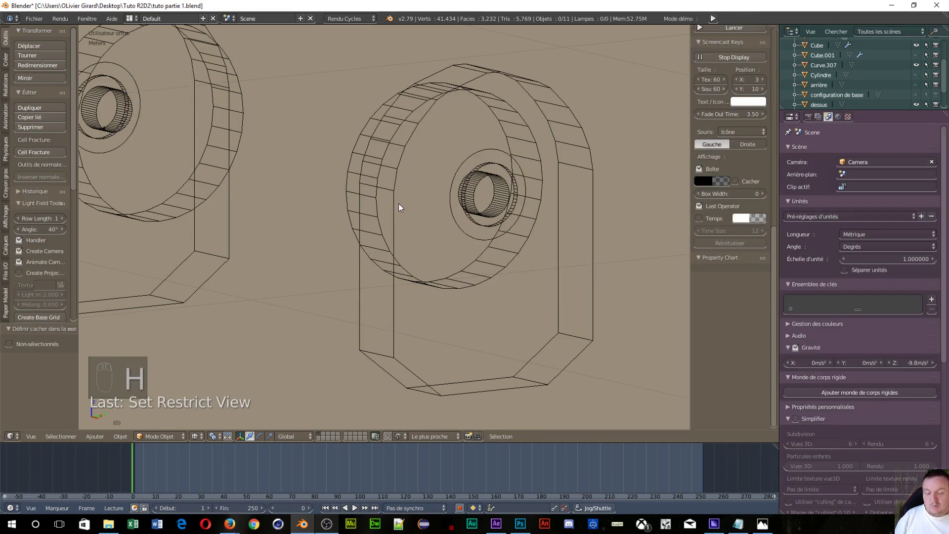
key("Tab")
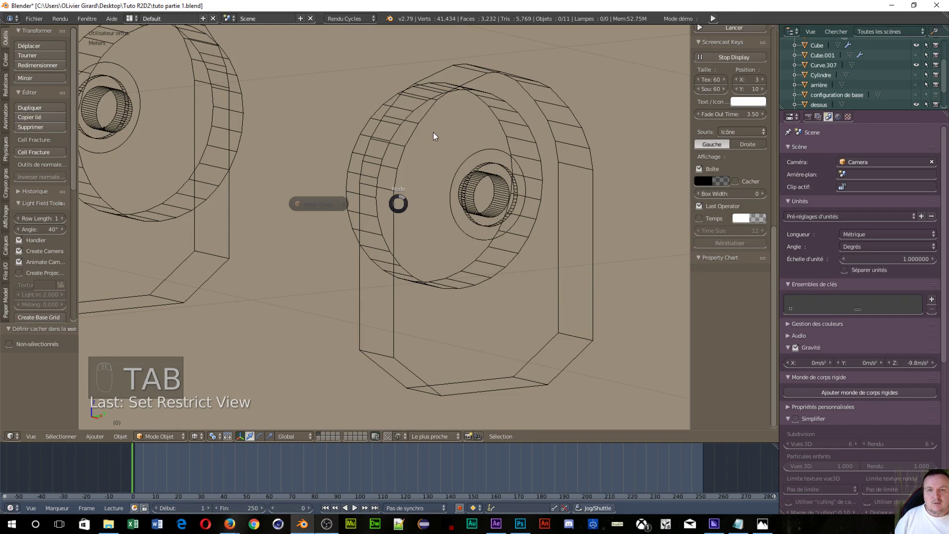
right_click(401, 131)
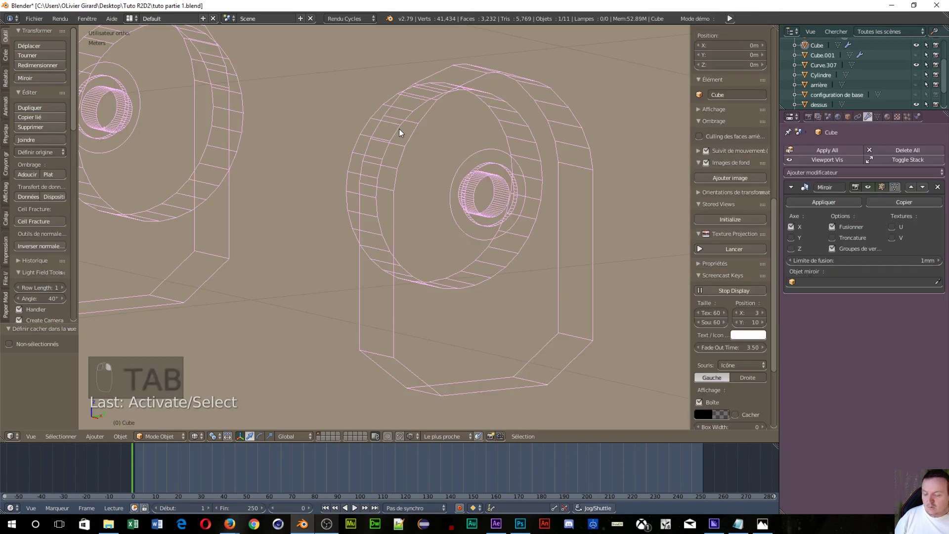
- Inspect the shoulder in solid shading from the side and toward the body, then back to wireframe
key("z")
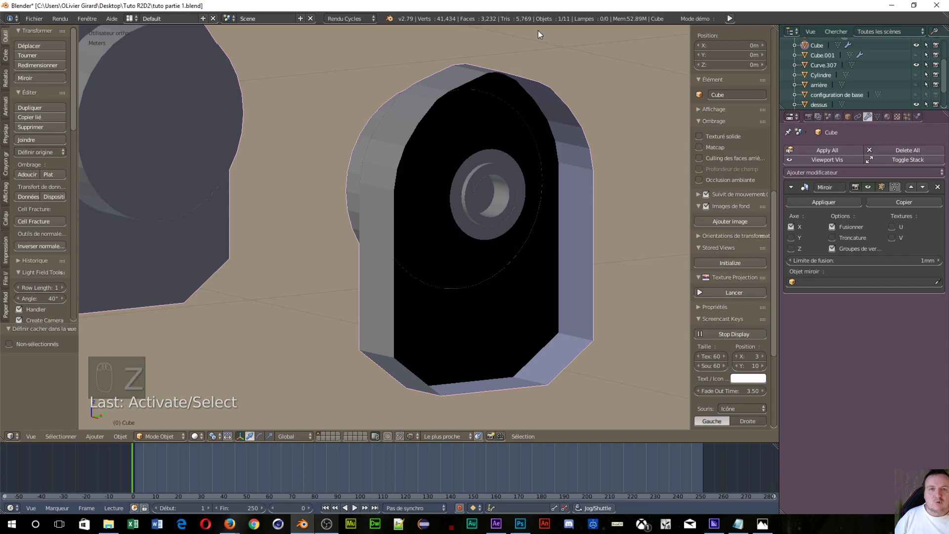
left_click_drag(519, 240, 588, 254)
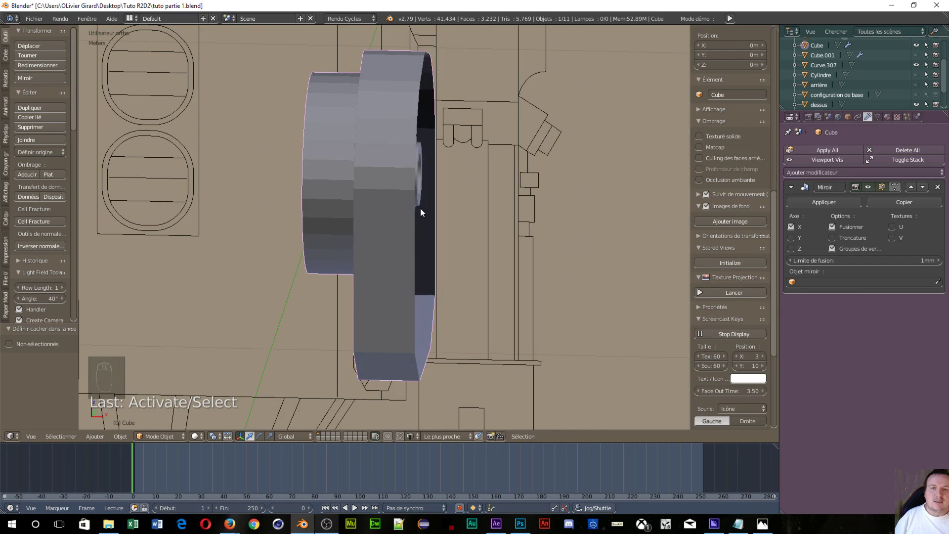
left_click_drag(424, 236, 404, 205)
key("z")
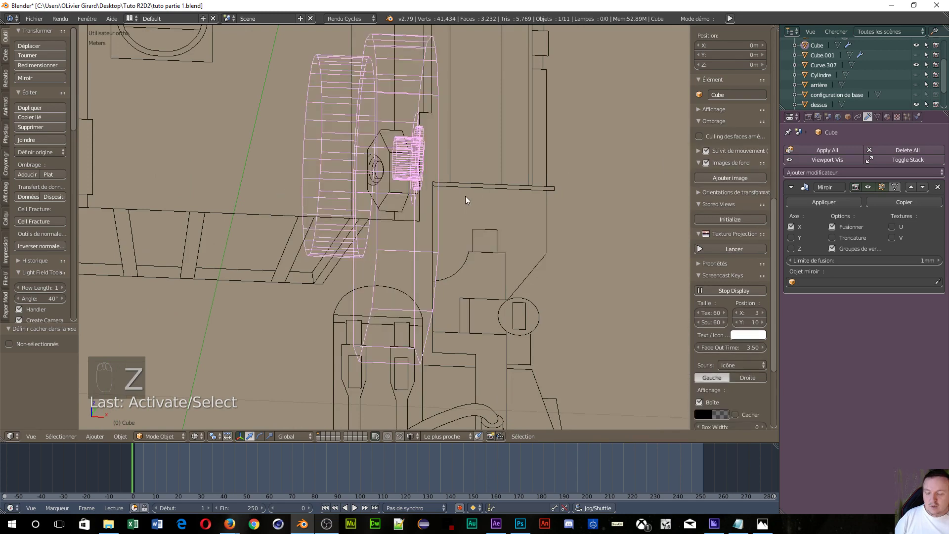
- Re-enter Edit Mode and extrude the notch edges outward into a wider ring along X
key("Tab")
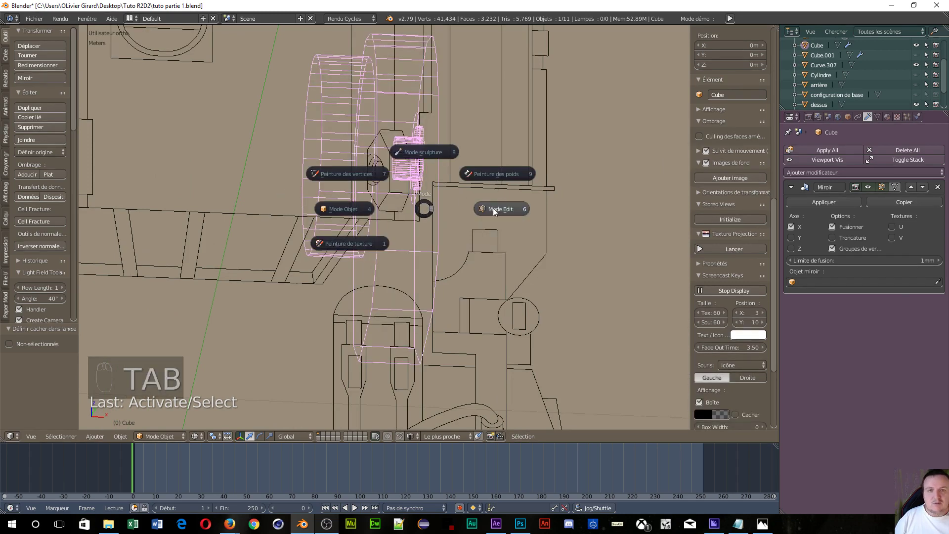
left_click_drag(471, 267, 458, 259)
key("ctrl+Tab")
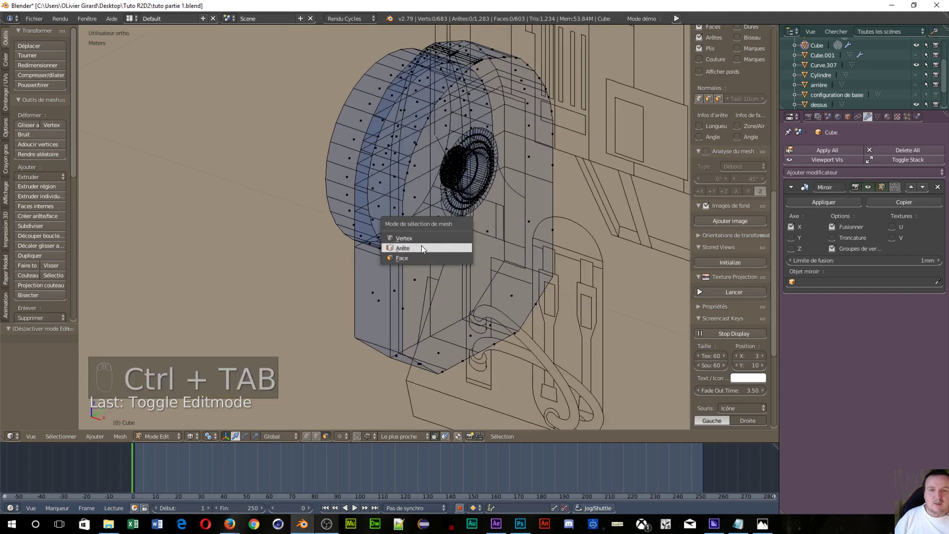
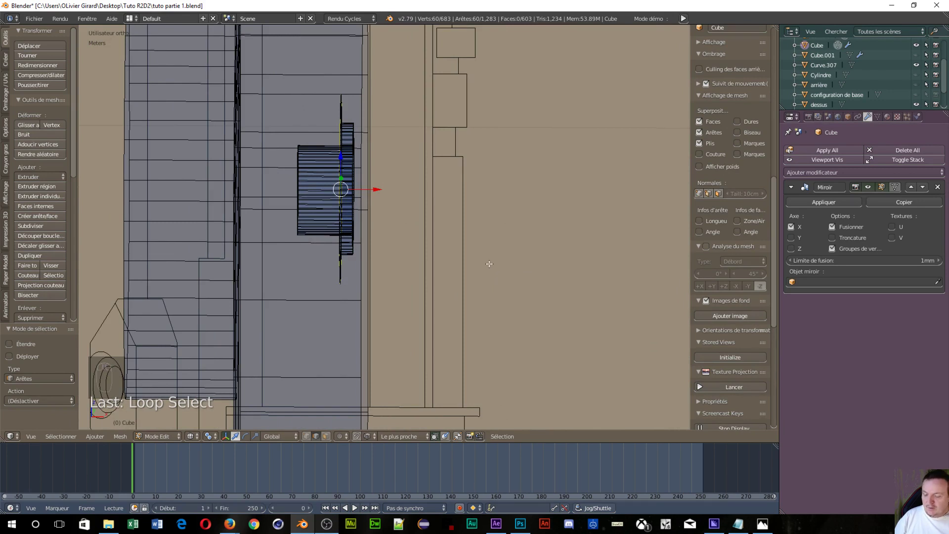
key("e")
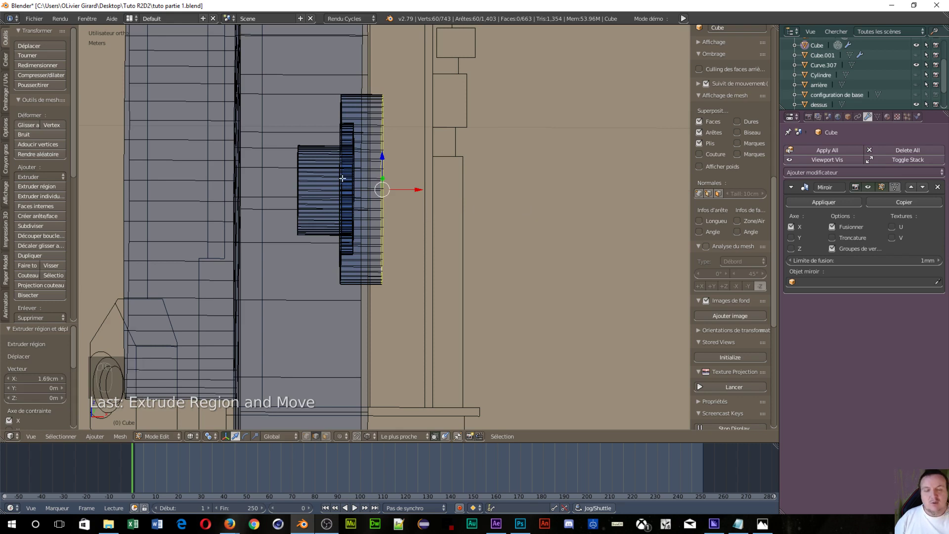
key("KP_1")
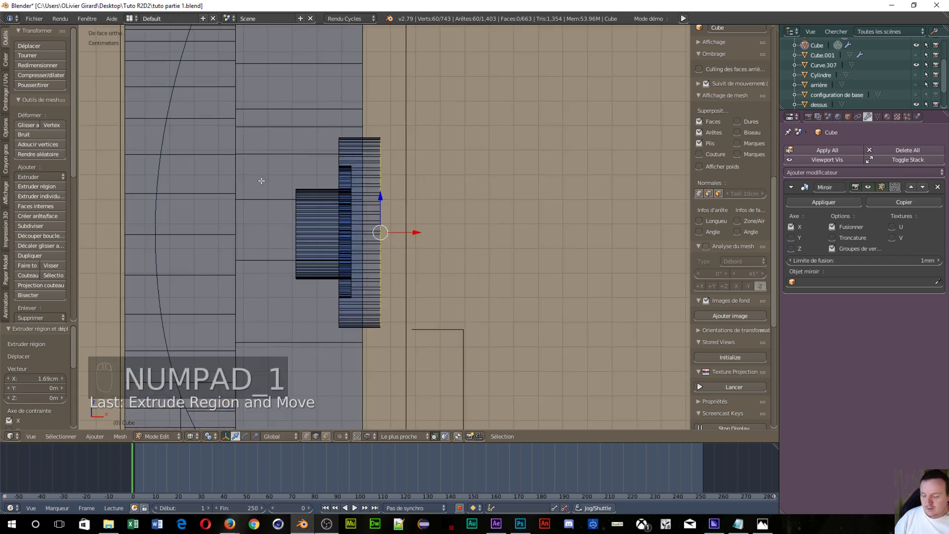
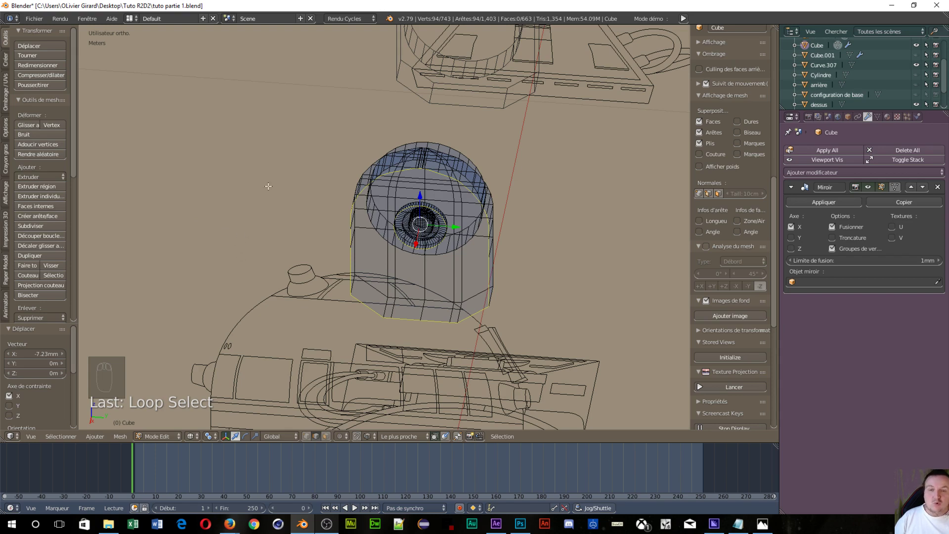
- Bridge the central hole ring to the outer outline with faces, then switch to Face select
key("ctrl+e")
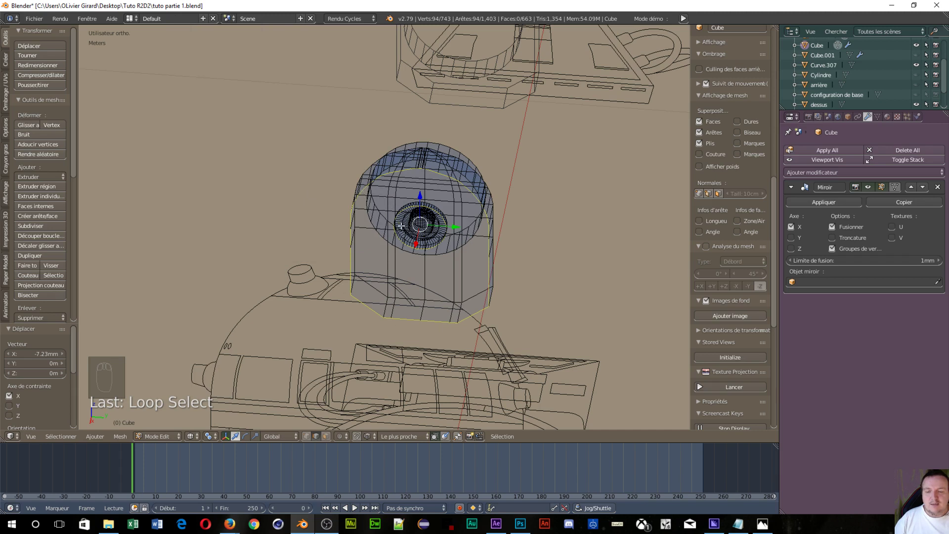
key("ctrl+e")
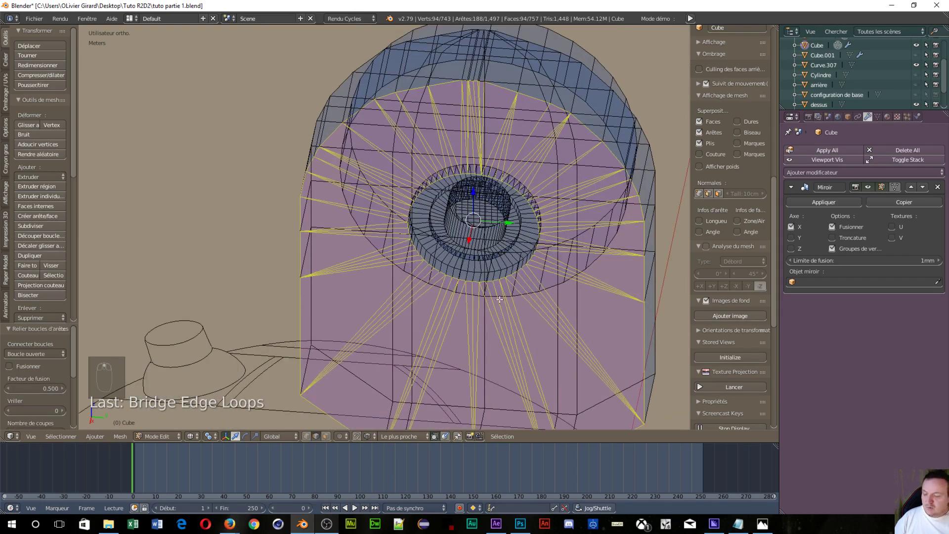
key("ctrl+Tab")
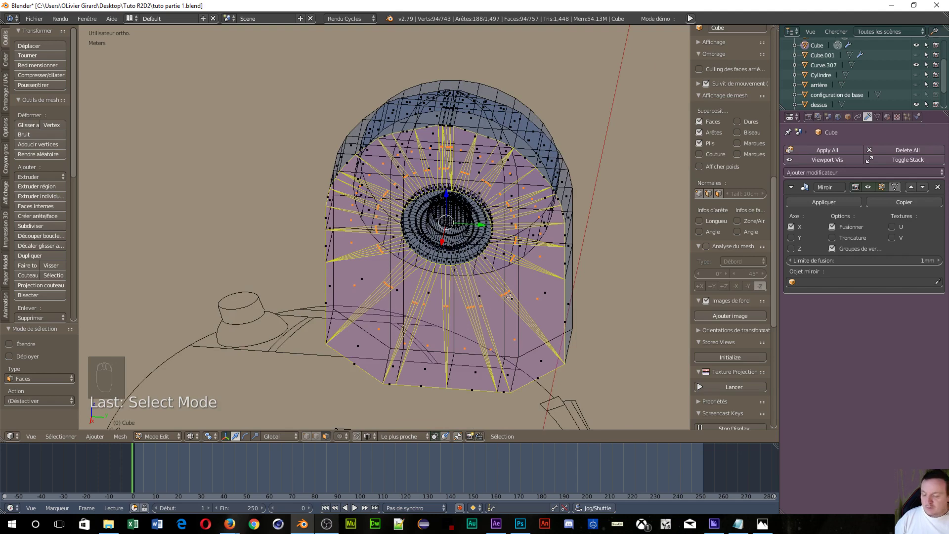
key("Tab")
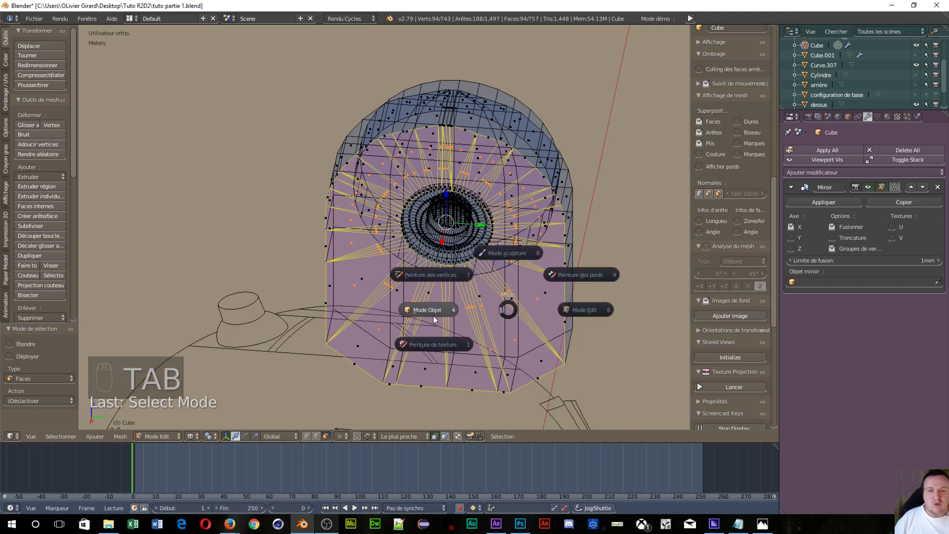
- Show the shoulder in solid shading and snap to the Right Ortho side view (numpad 3)
key("z")
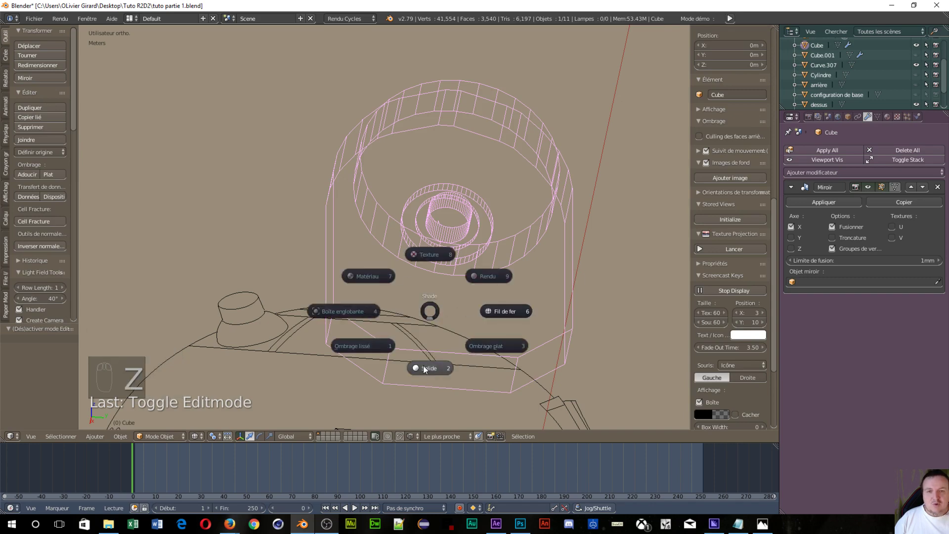
left_click_drag(388, 322, 374, 285)
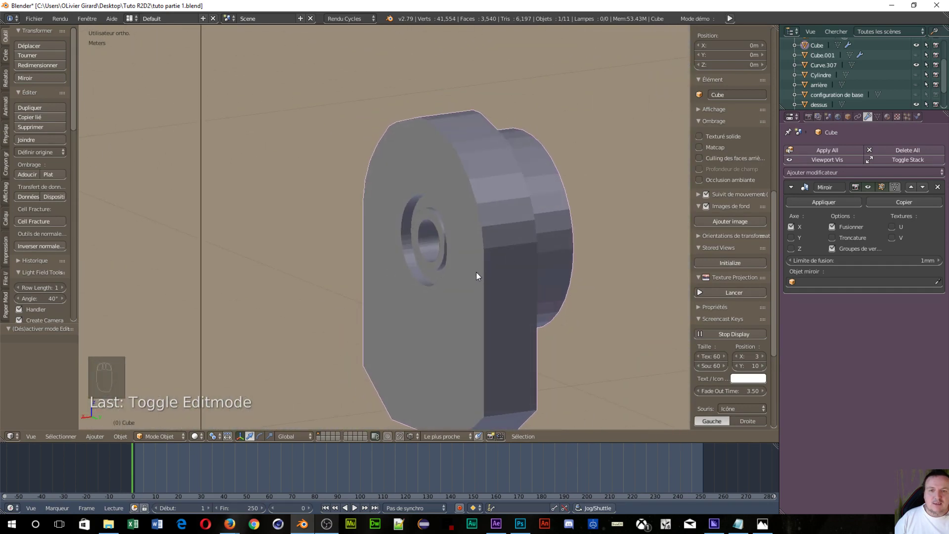
left_click_drag(514, 271, 516, 265)
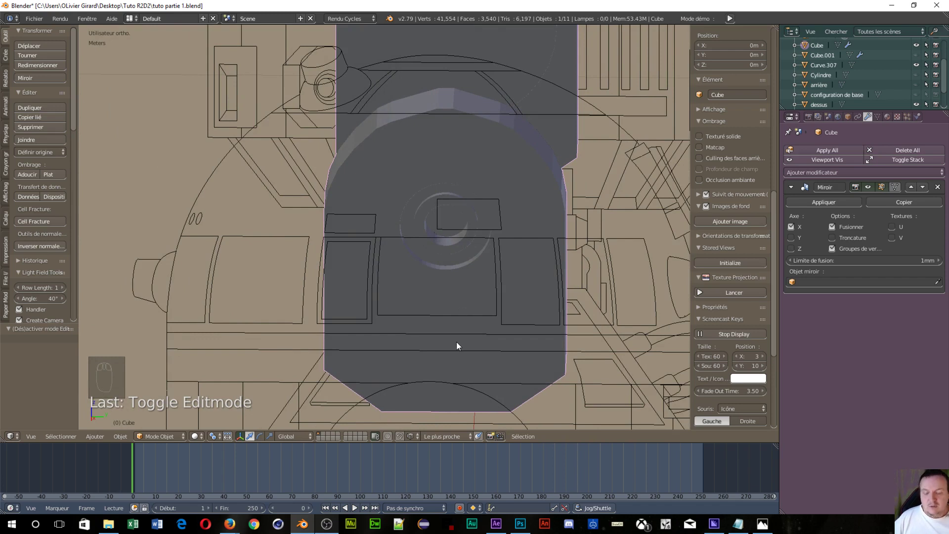
key("KP_3")
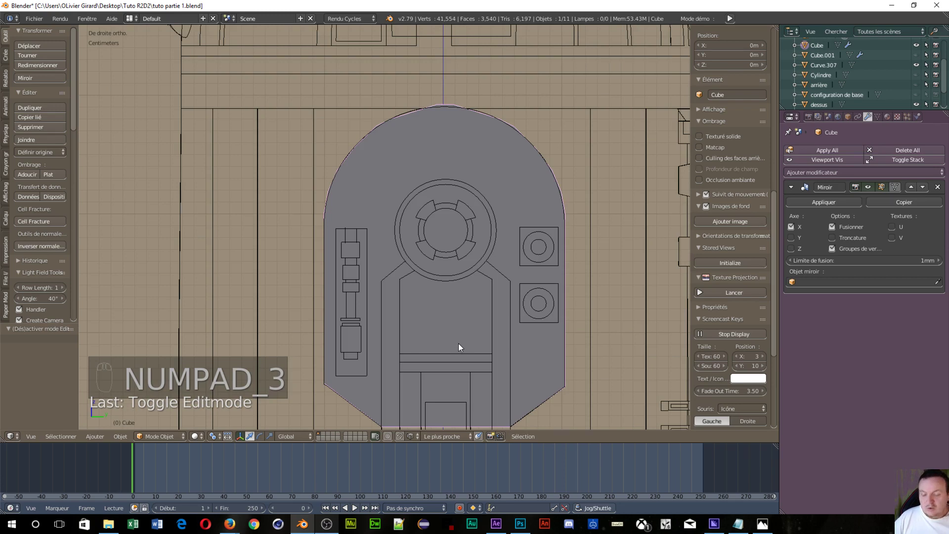
key("Tab")
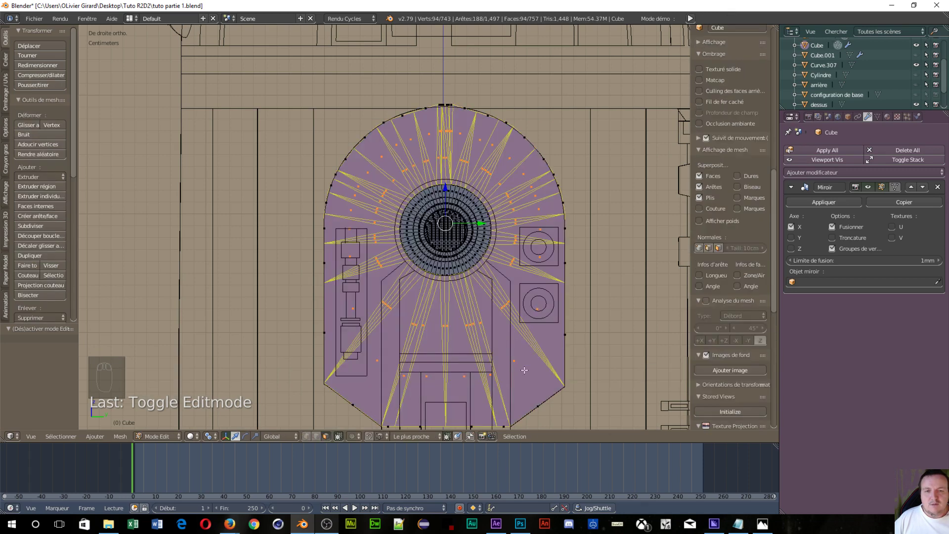
- Select the lower band edges in edge mode, dissolve them, and return to the right side view
left_click_drag(463, 68, 567, 221)
key("ctrl+Tab")
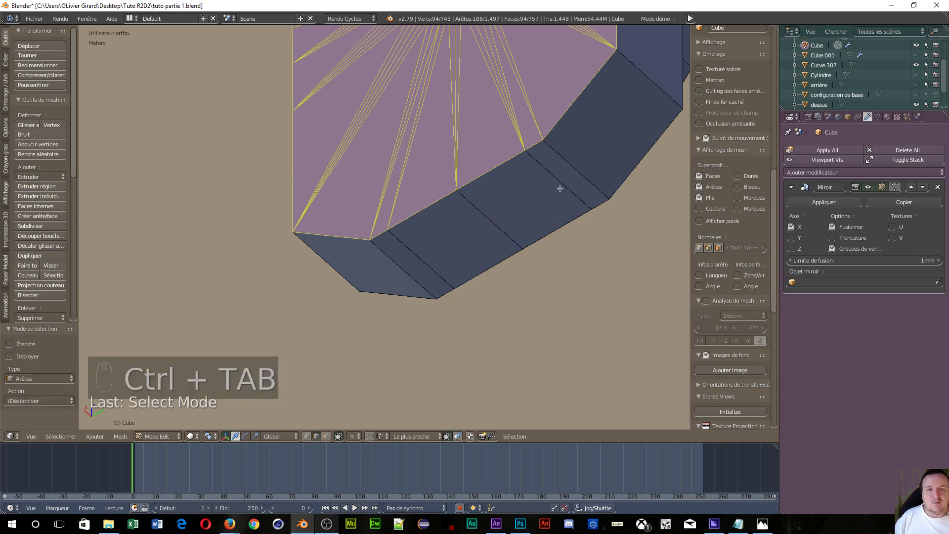
left_click_drag(561, 183, 488, 235)
key("x")
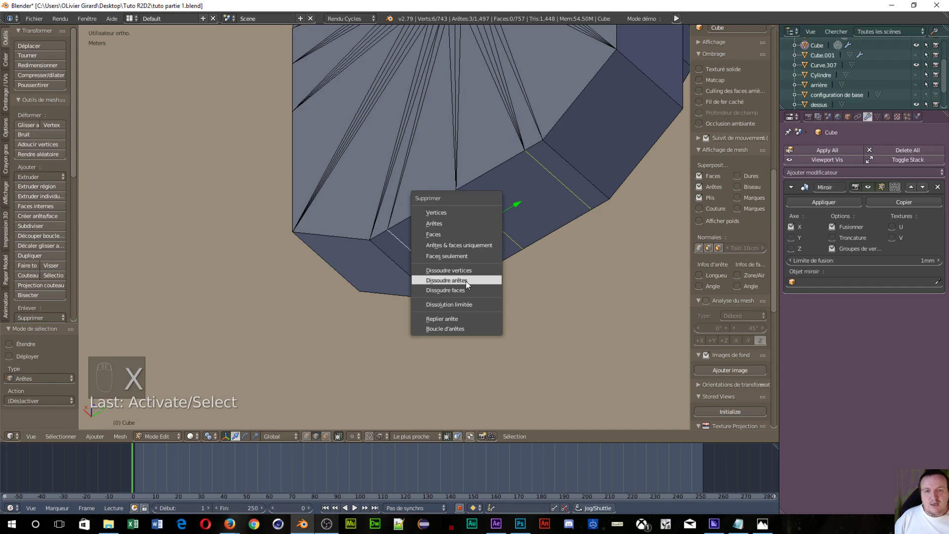
left_click_drag(506, 252, 551, 301)
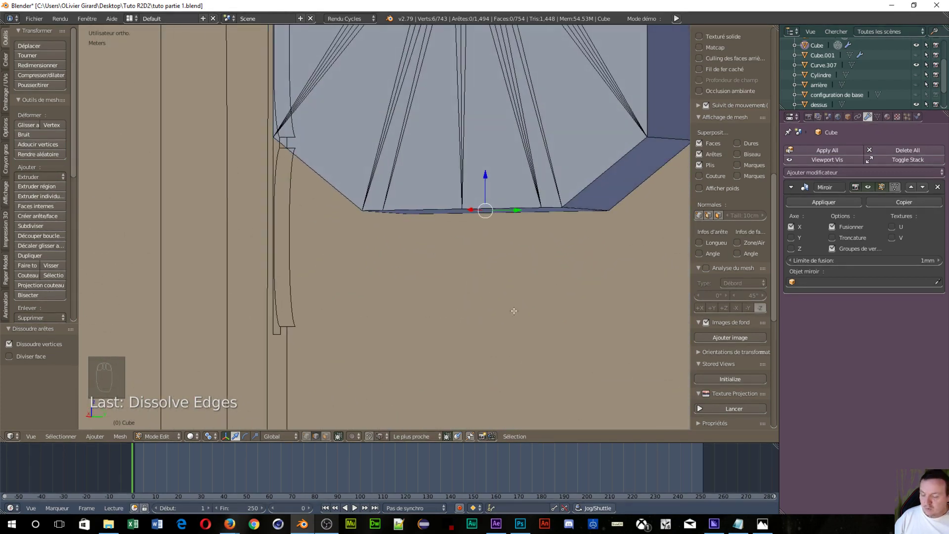
key("KP_3")
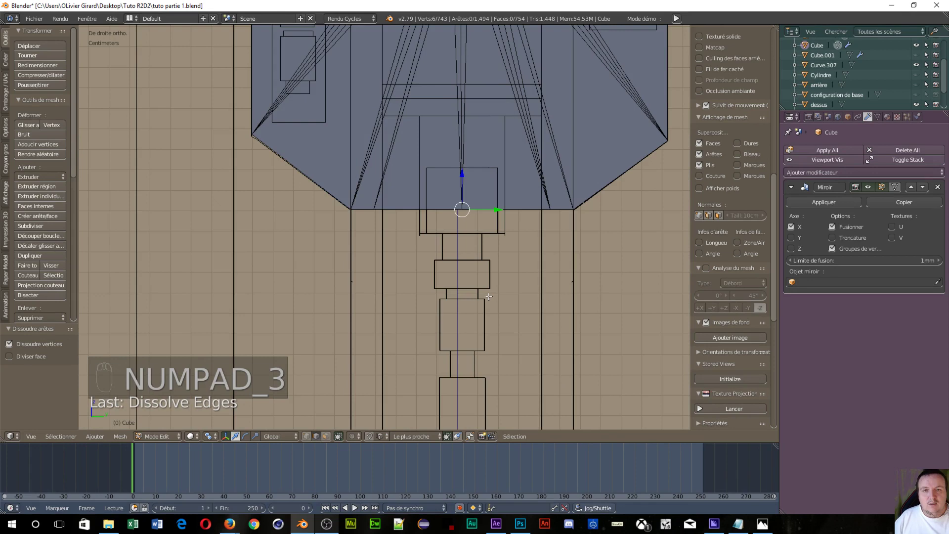
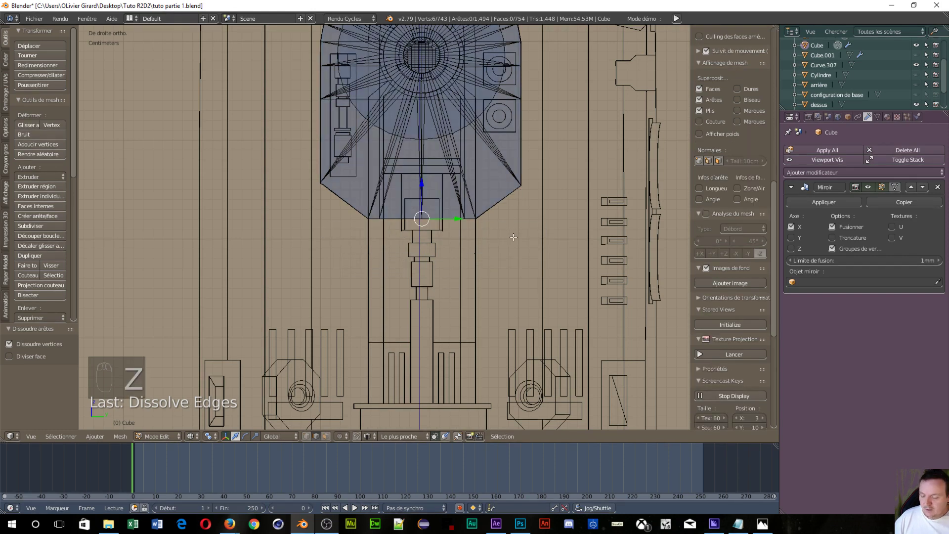
- Switch to face select, pick the leftover faces along the shoulder's flat bottom and dissolve them
key("ctrl+Tab")
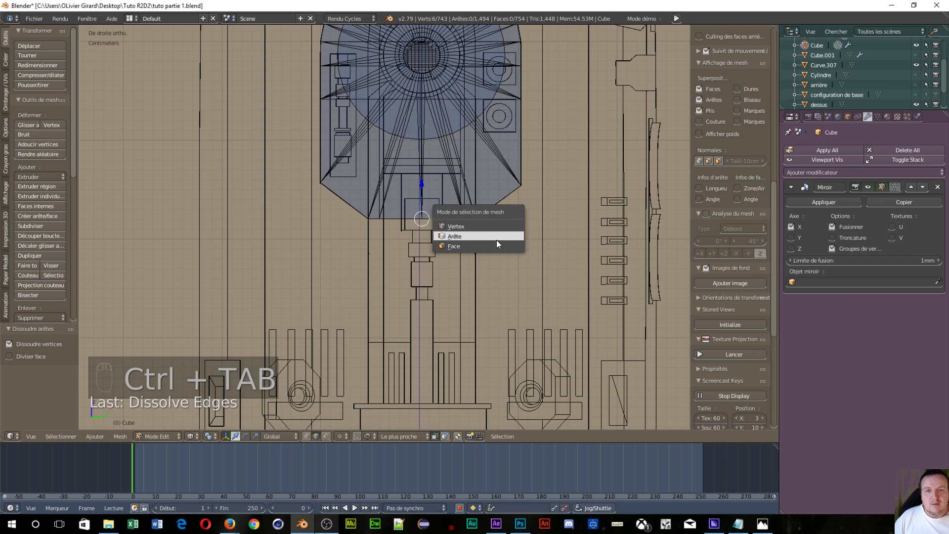
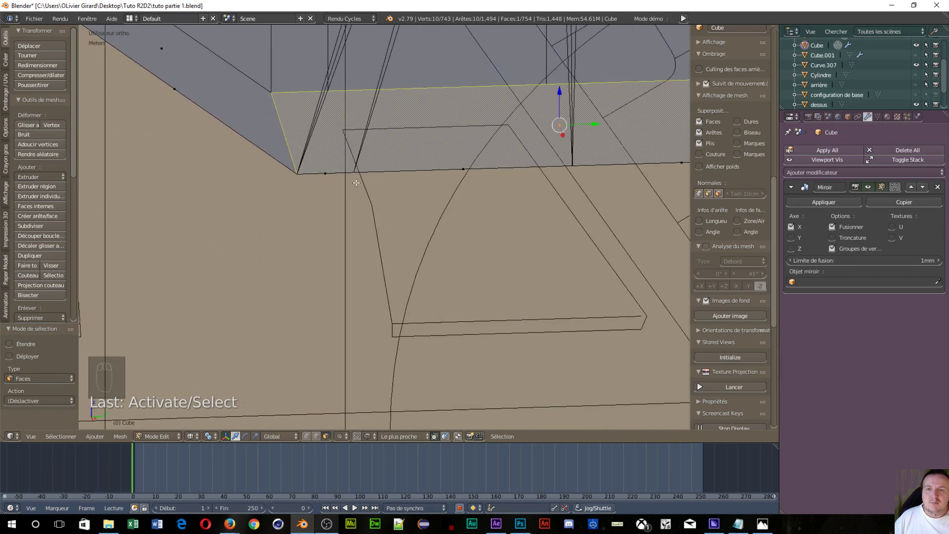
left_click_drag(325, 173, 478, 174)
left_click_drag(478, 174, 596, 191)
left_click_drag(595, 192, 514, 230)
left_click_drag(514, 230, 453, 257)
key("x")
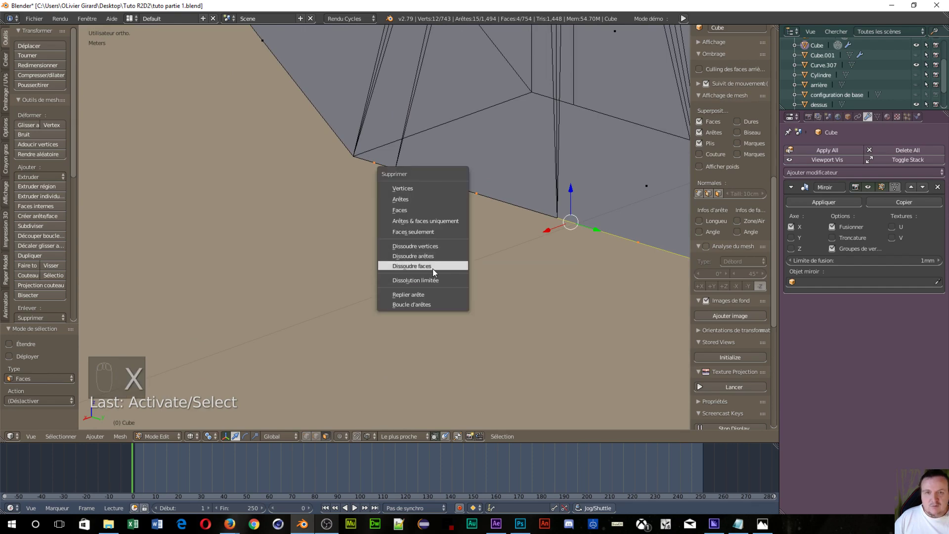
left_click_drag(430, 262, 433, 199)
- Delete the two remaining thin stray faces along the lower edge, leaving 746 faces
left_click_drag(433, 199, 557, 249)
key("x")
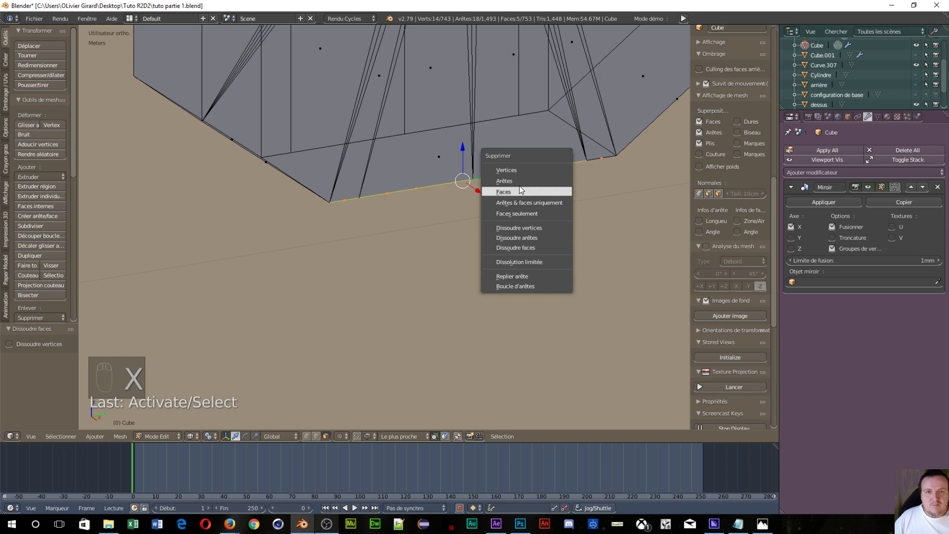
left_click_drag(539, 167, 591, 217)
key("x")
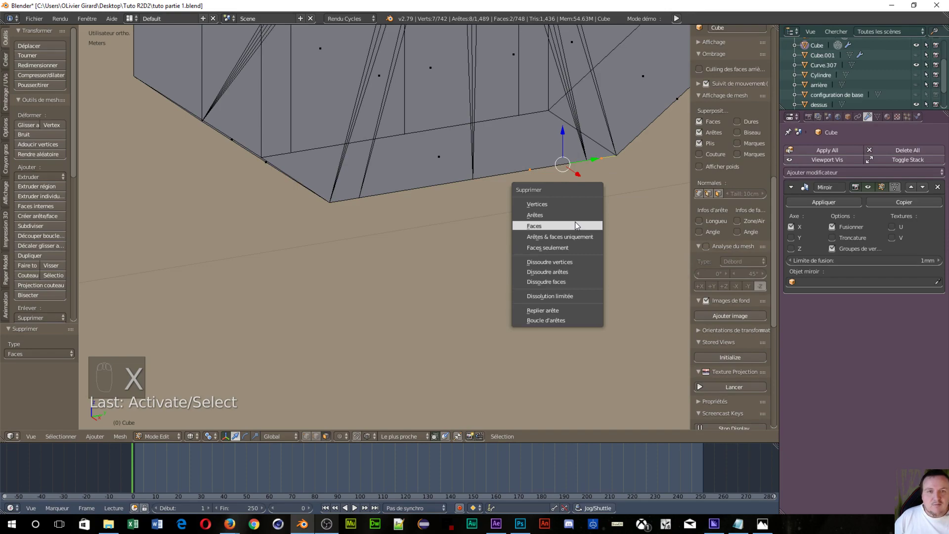
left_click_drag(483, 234, 605, 333)
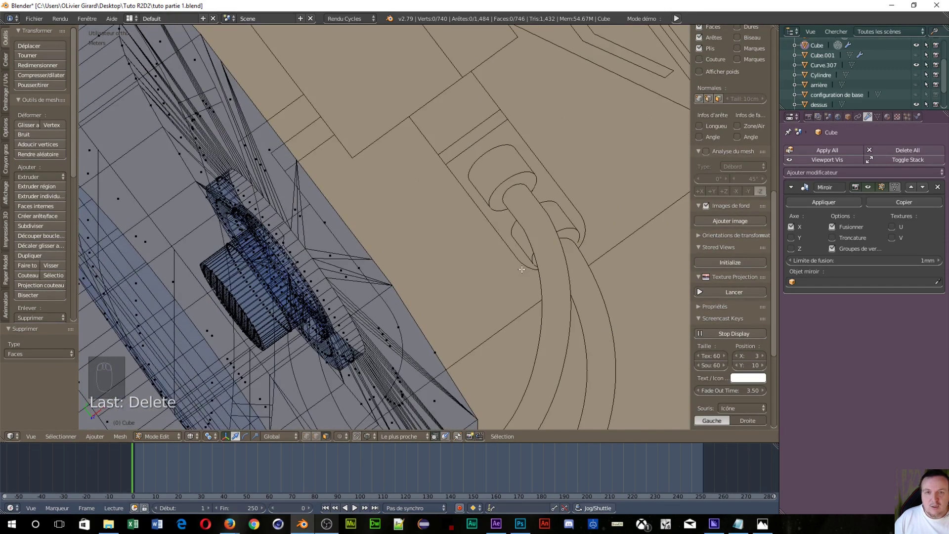
- Show the shoulder mesh in solid shading, orbit to check it, then select all 740 vertices and 746 faces
middle_click(472, 221)
key("z")
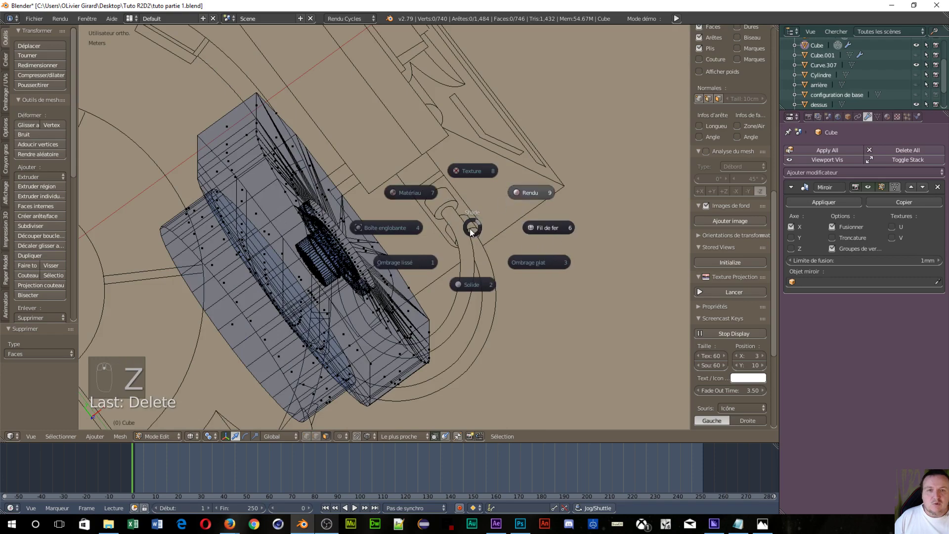
middle_click(501, 209)
middle_click(417, 218)
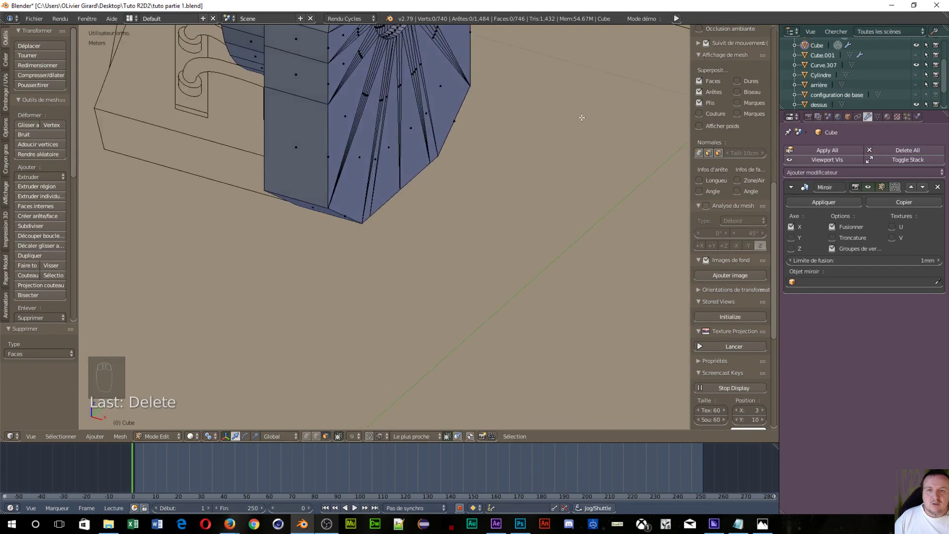
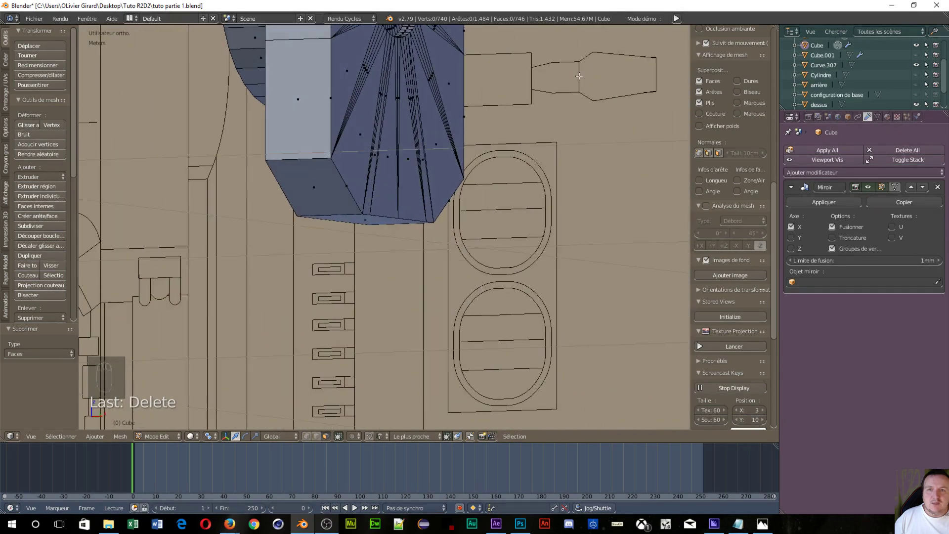
left_click_drag(338, 177, 257, 197)
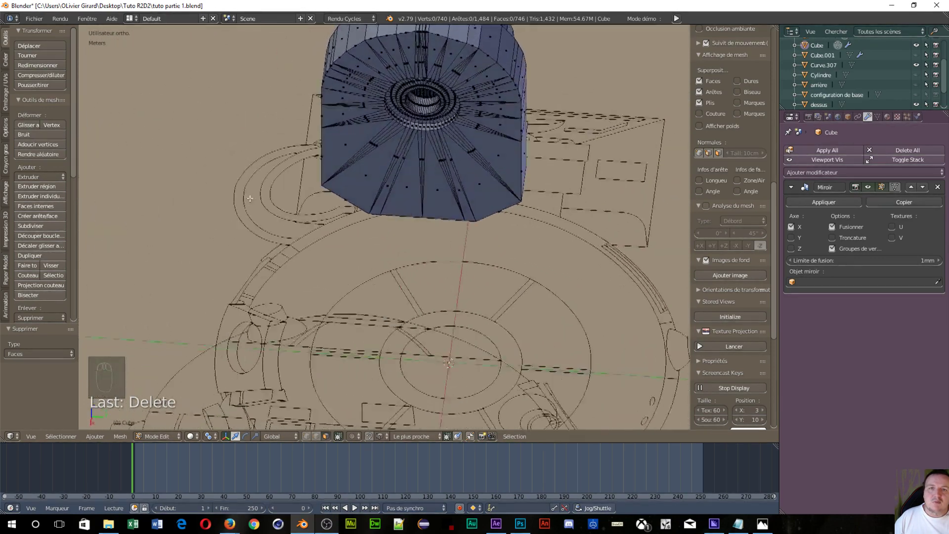
middle_click(241, 192)
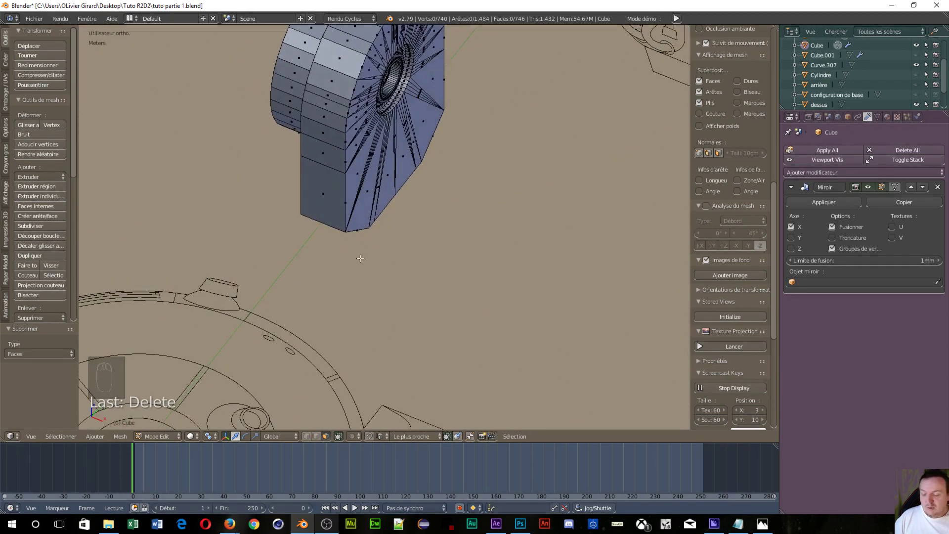
key("a")
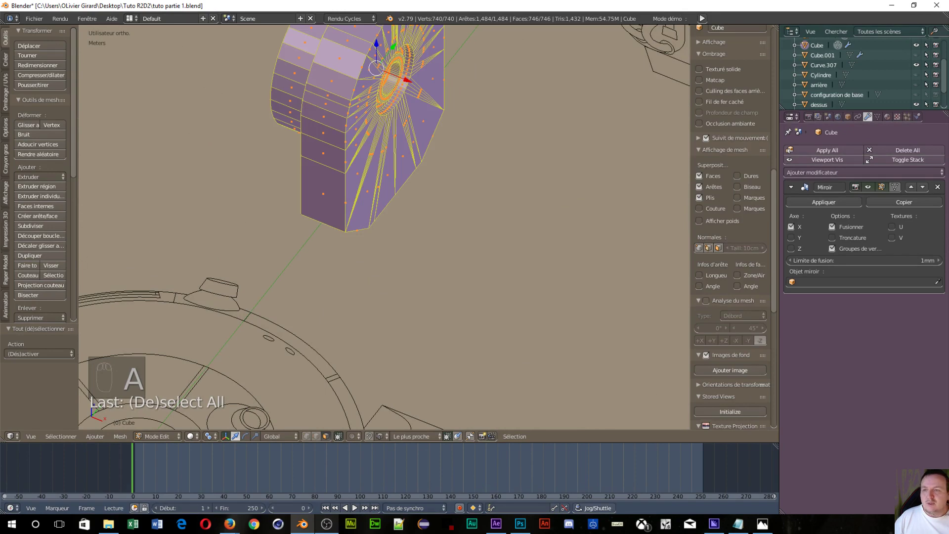
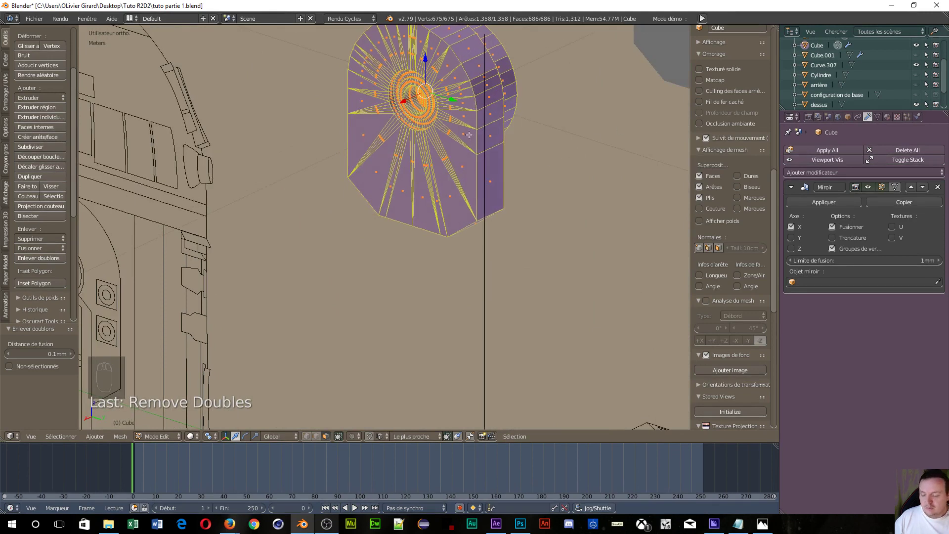
- Deselect the whole shoulder mesh and view it in right orthographic over the blueprint
key("z")
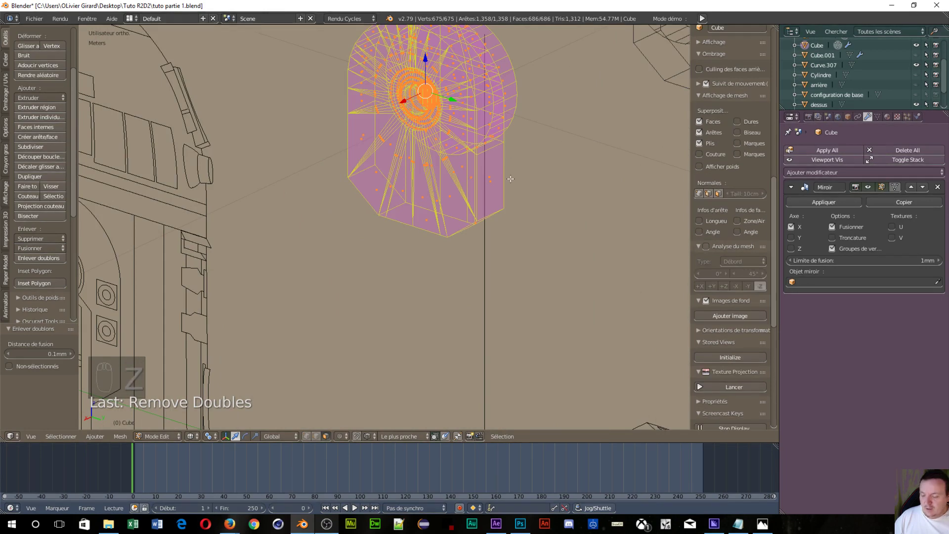
key("a")
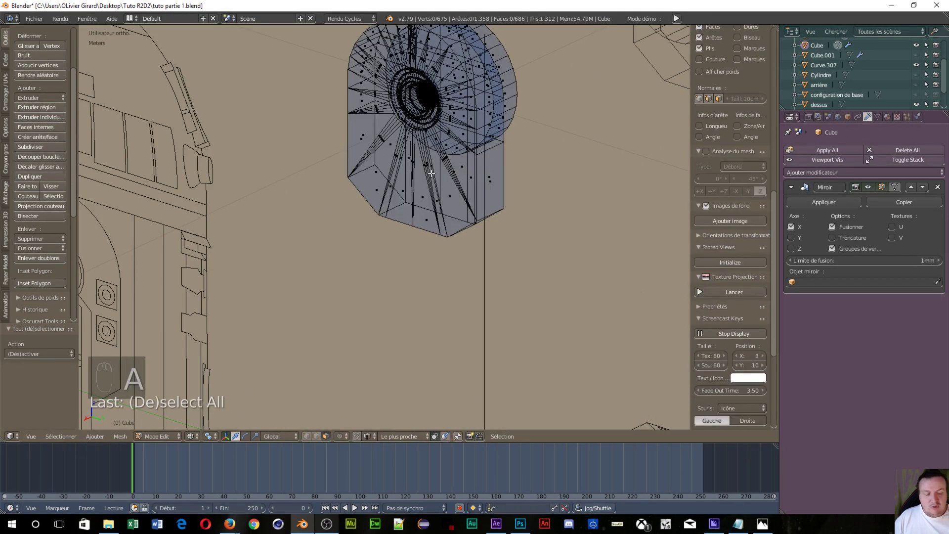
key("KP_3")
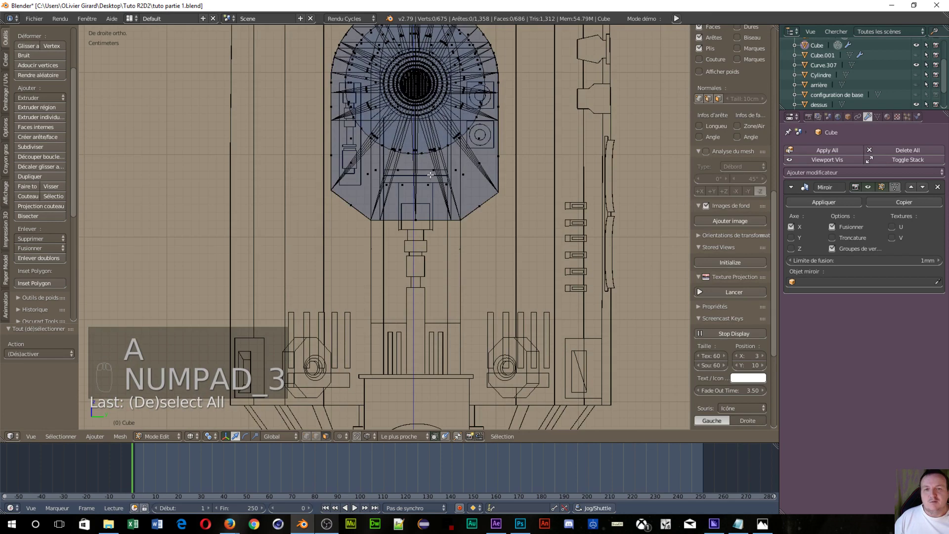
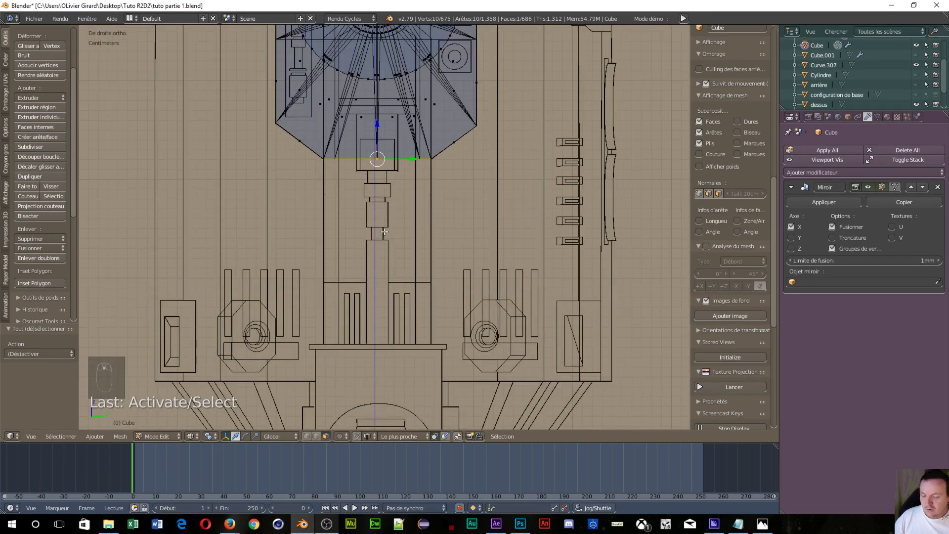
- Extrude the bottom edge down the notch twice, scale it to ledge width and extrude a thin ledge
key("e")
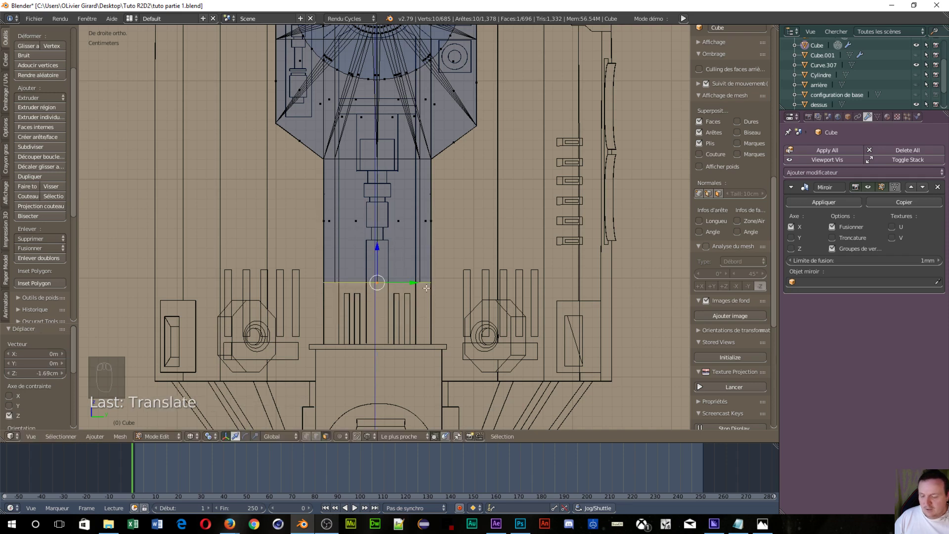
key("e")
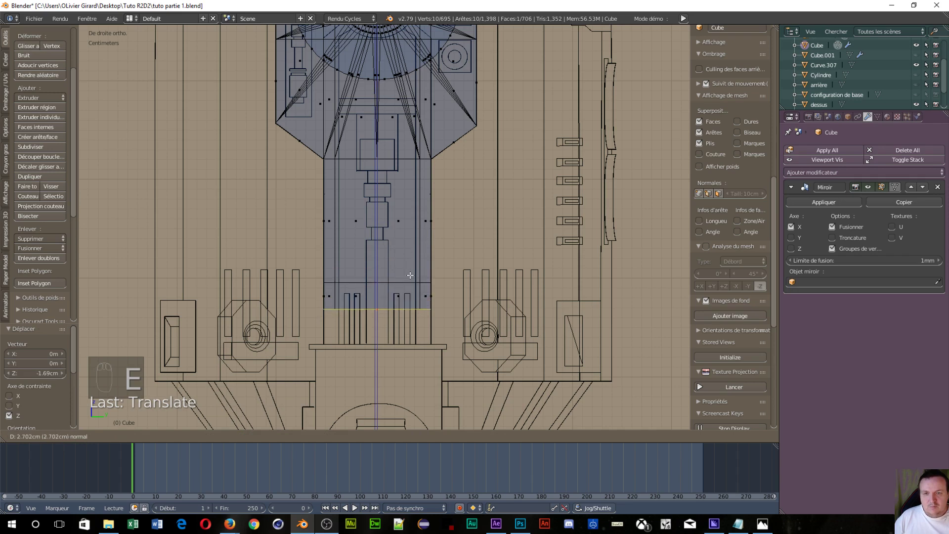
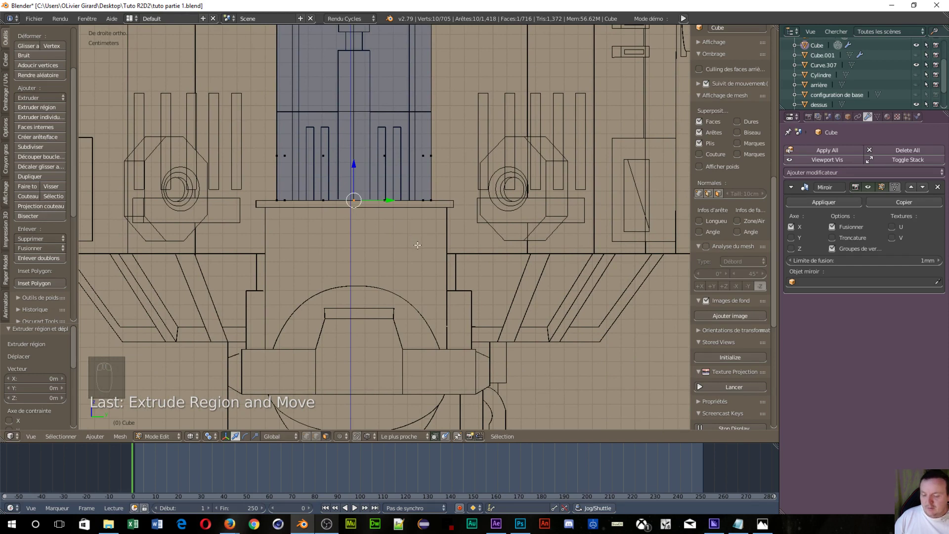
key("s")
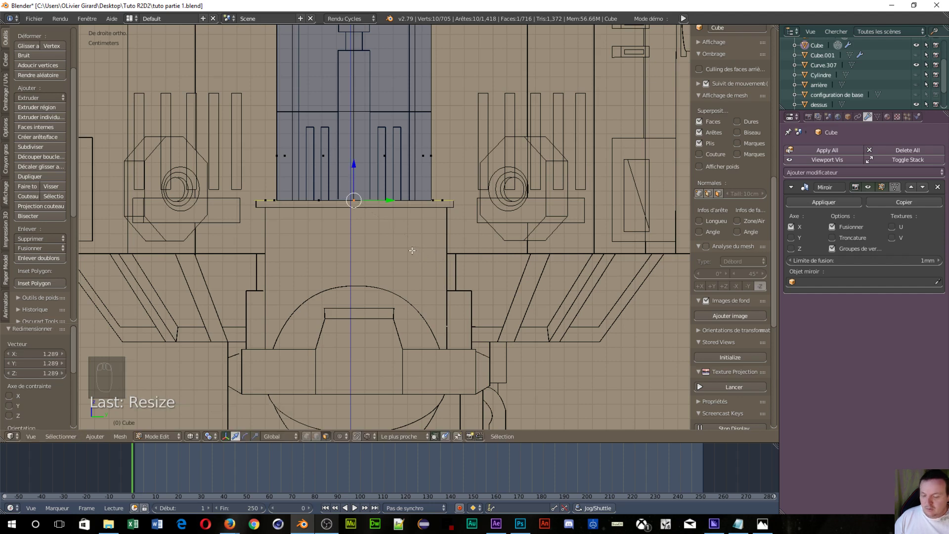
key("e")
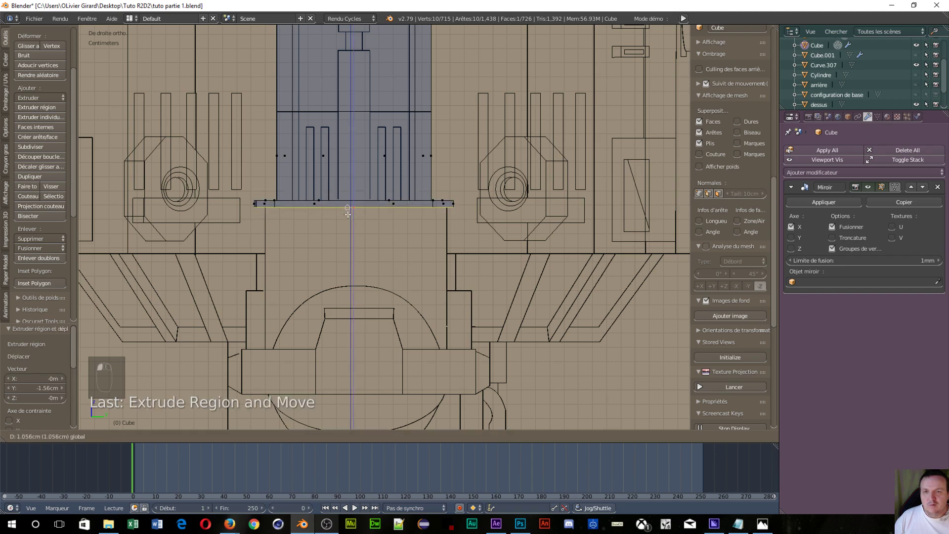
- Move the ledge's left-end vertices onto the blueprint line, undoing two misplaced moves
left_click_drag(278, 239, 114, 179)
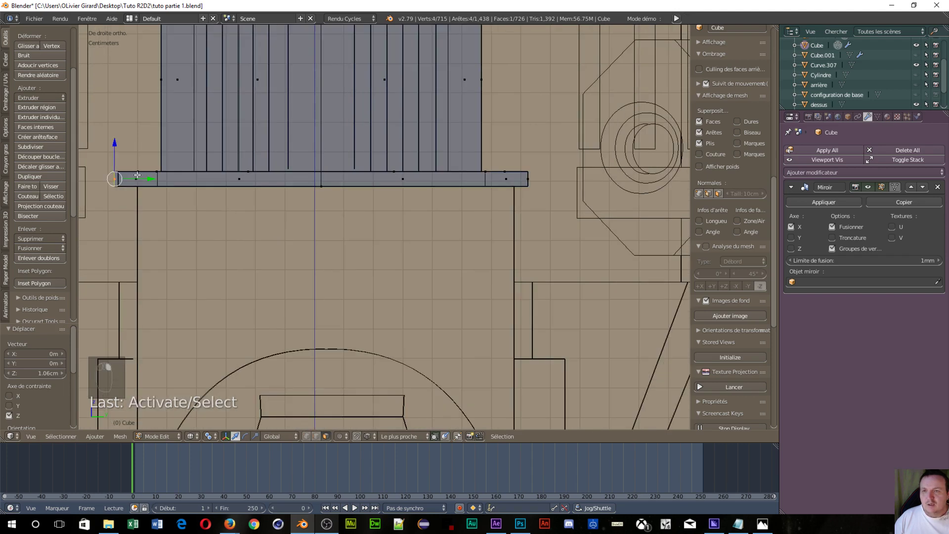
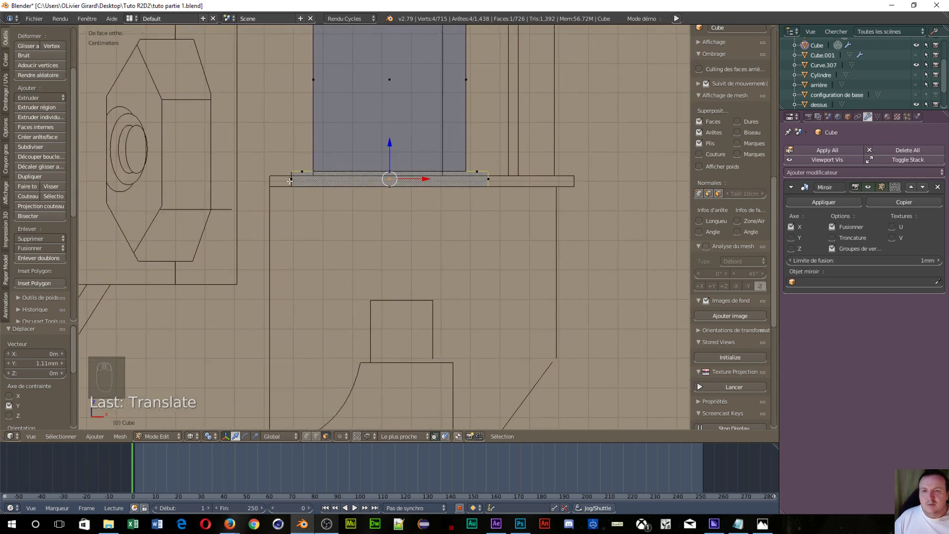
left_click_drag(290, 180, 329, 178)
left_click_drag(328, 178, 313, 194)
left_click_drag(300, 195, 374, 293)
key("ctrl+z")
key("ctrl+z")
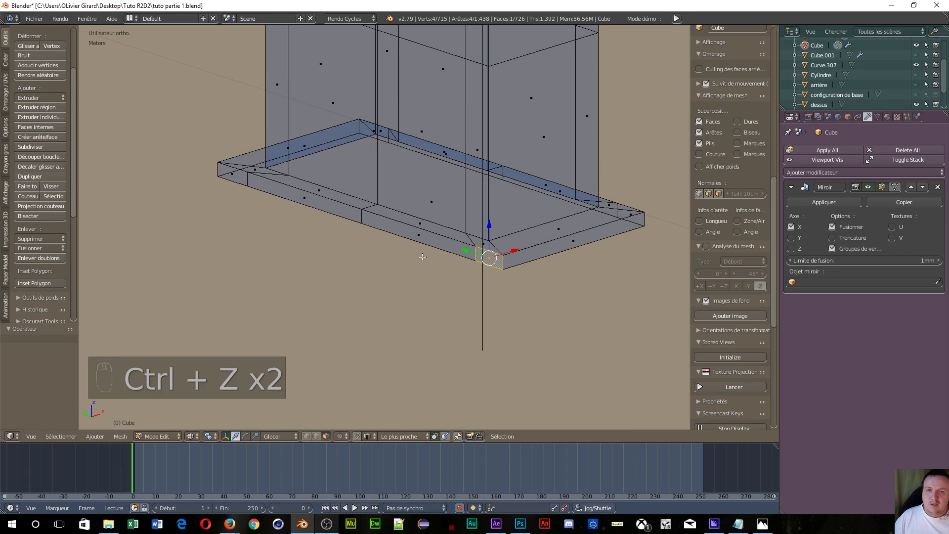
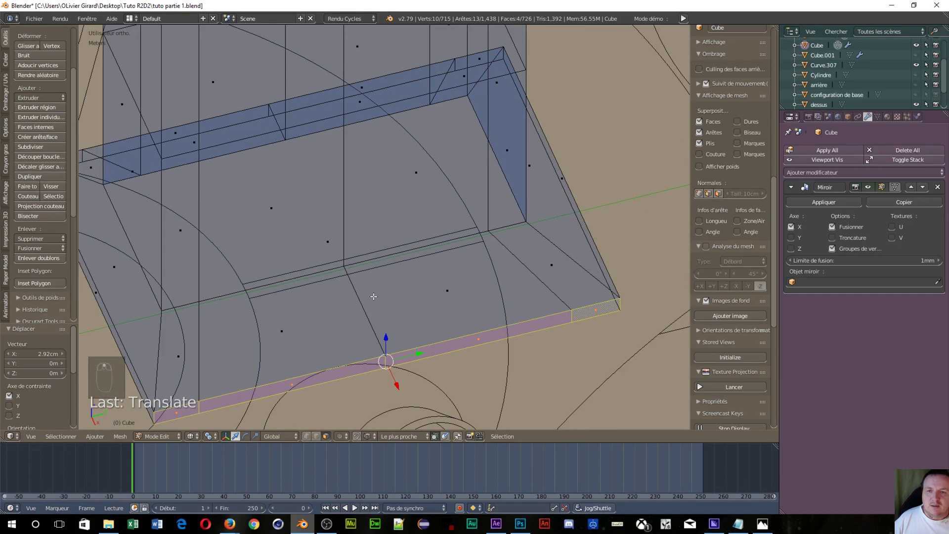
- Orbit the view to inspect the ledge rim wrapping the shoulder's base in 3D
middle_click(241, 329)
middle_click(241, 329)
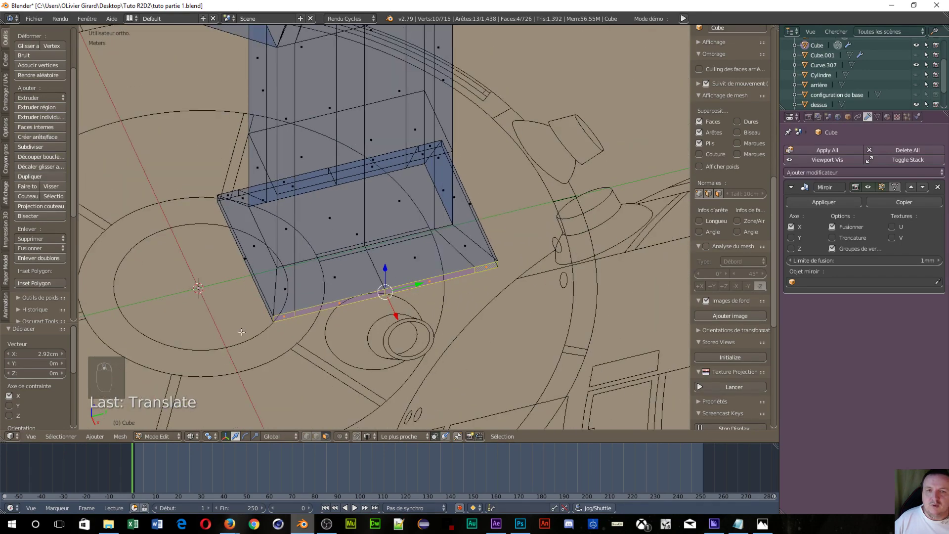
- Orbit under the flange and switch to edge select mode for the rim's lower edge
left_click_drag(547, 339, 446, 265)
key("ctrl+Tab")
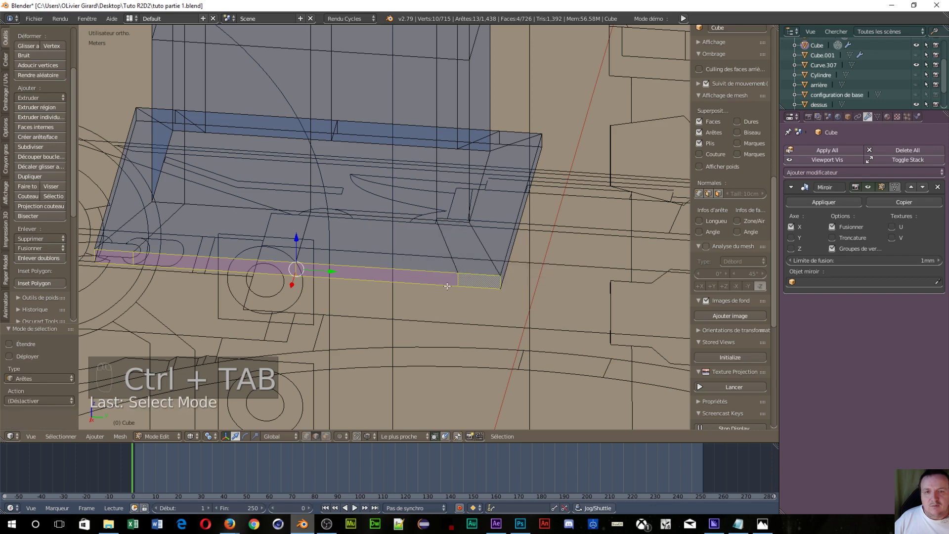
- Slide two of the flange's lower rim edges along Y to line up with the blueprint
left_click_drag(457, 281, 440, 77)
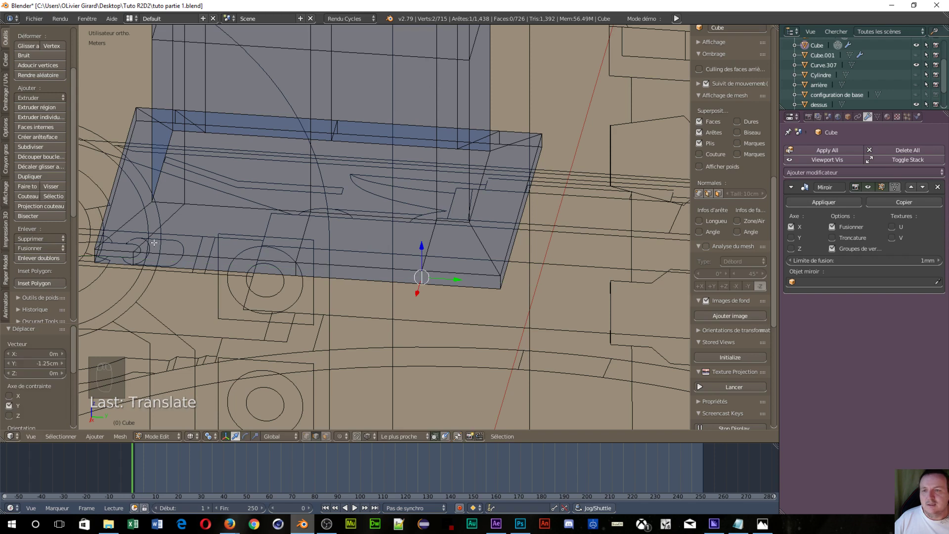
left_click_drag(136, 254, 187, 72)
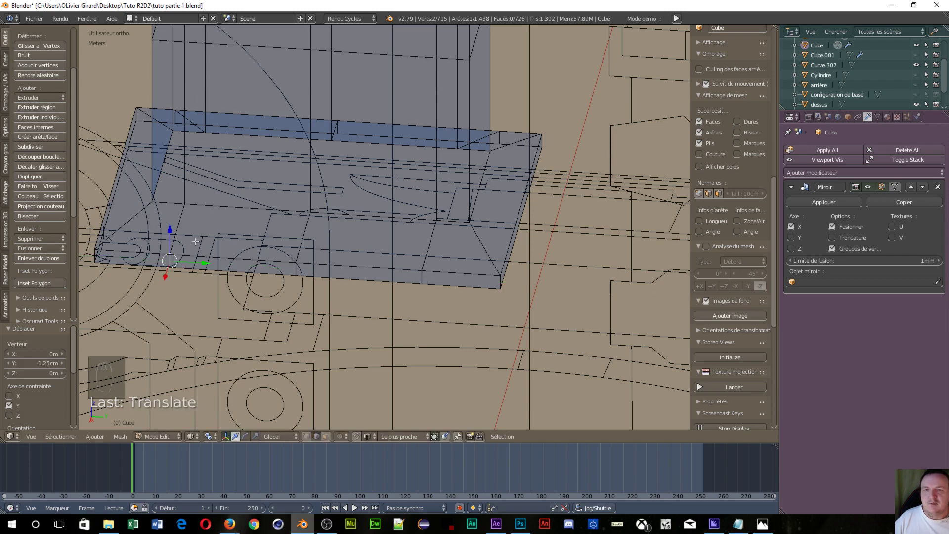
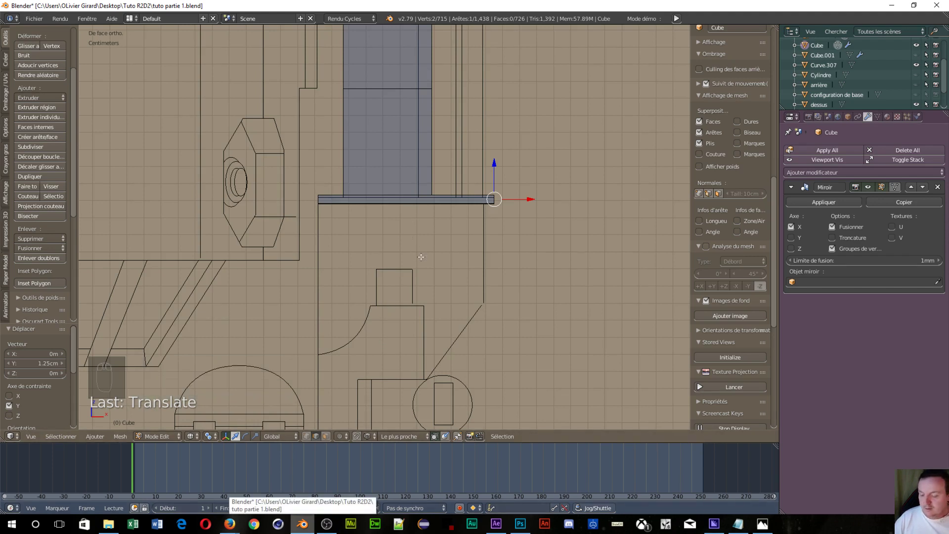
- In face select, extrude the flange's bottom faces and scale them inward along X
key("ctrl+Tab")
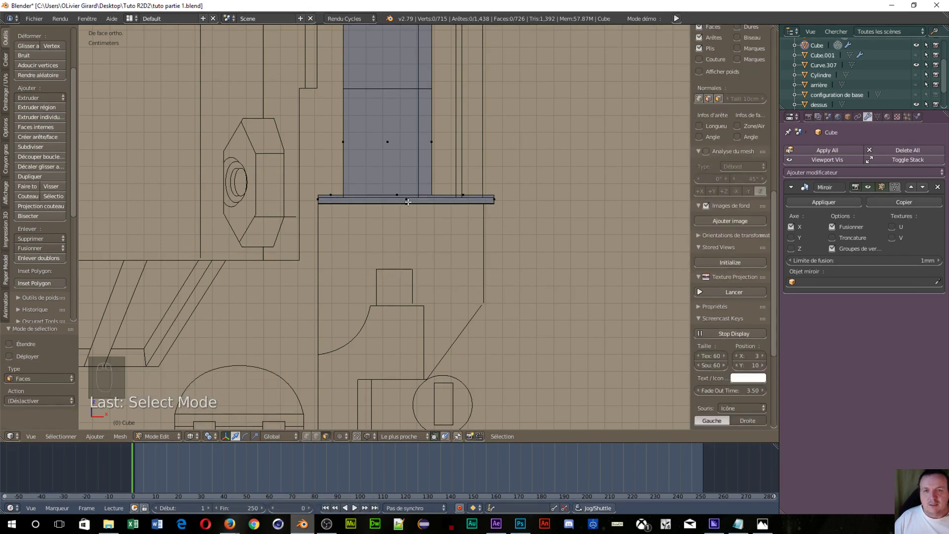
left_click_drag(409, 203, 641, 299)
key("e")
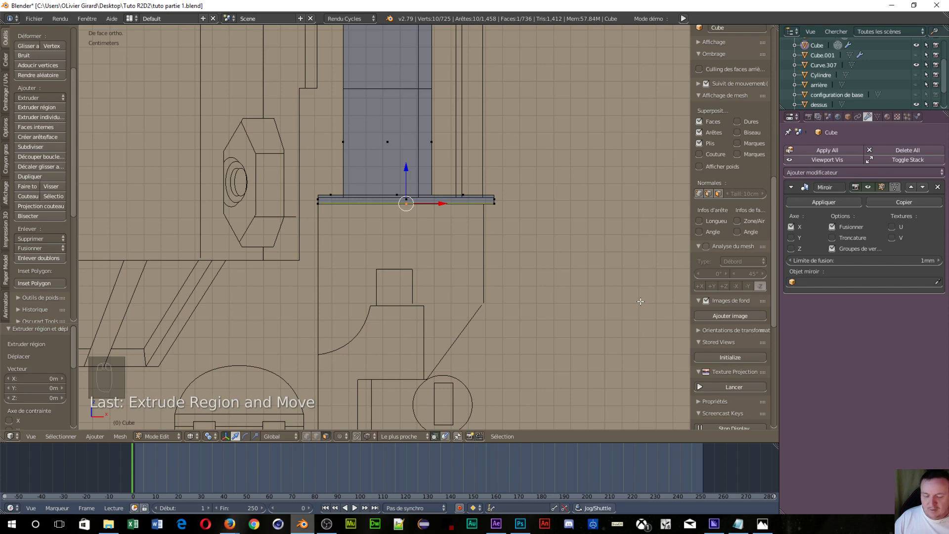
key("s")
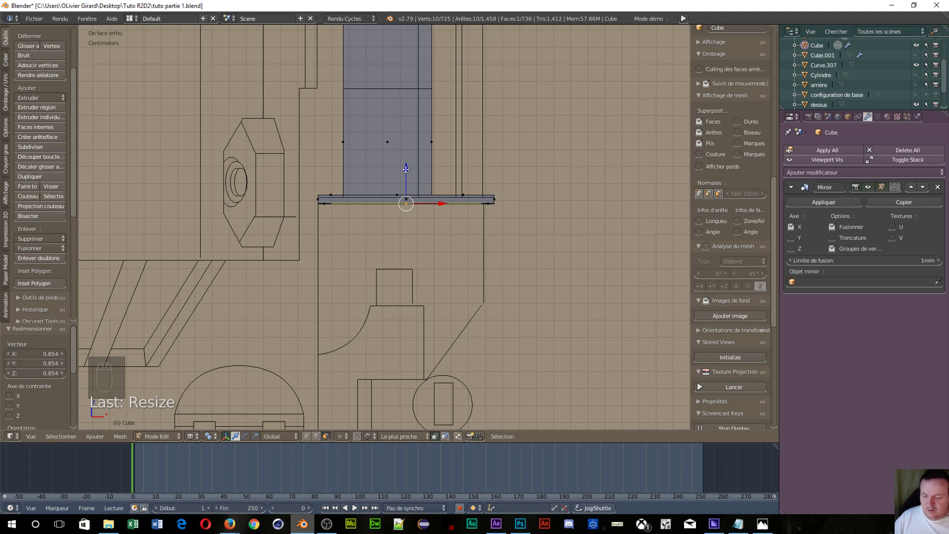
- Extrude the underside into a lower block and pull its left side onto the blueprint in front view
key("e")
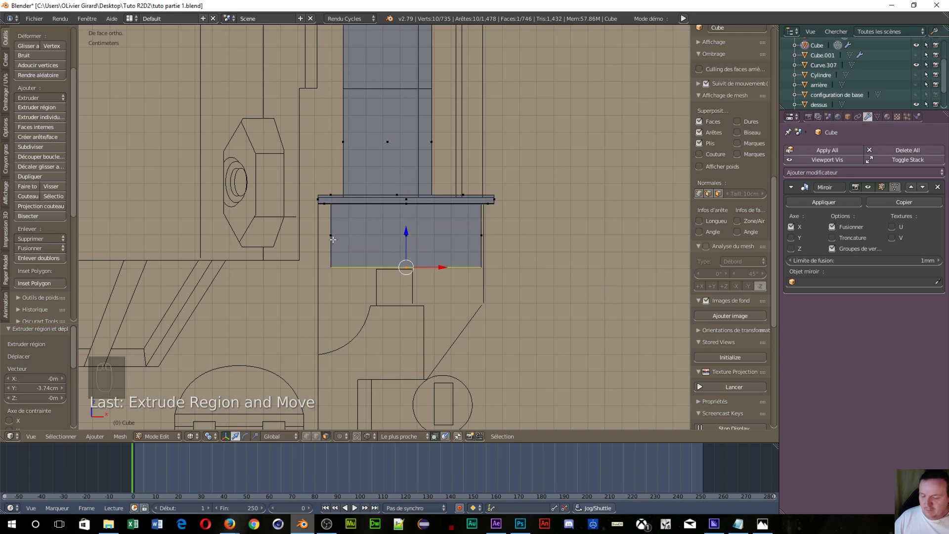
key("a")
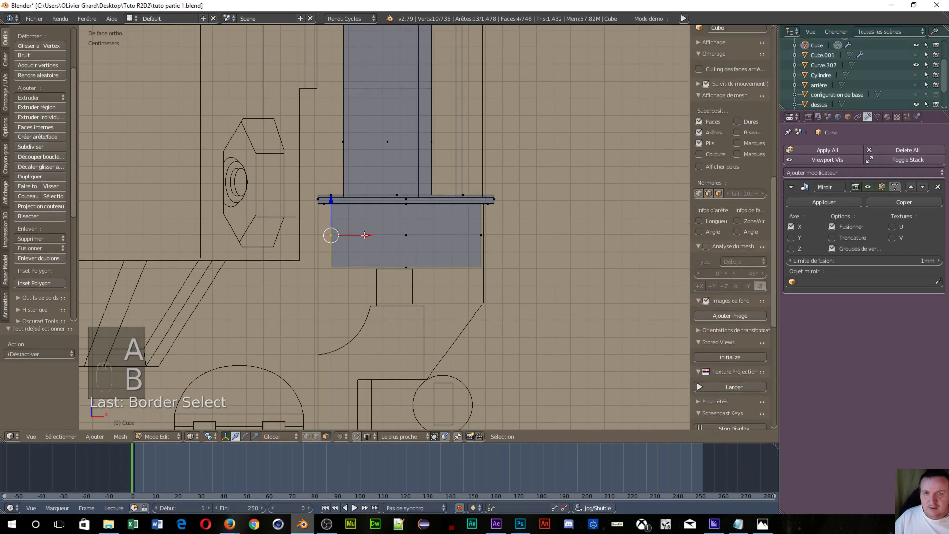
middle_click(313, 265)
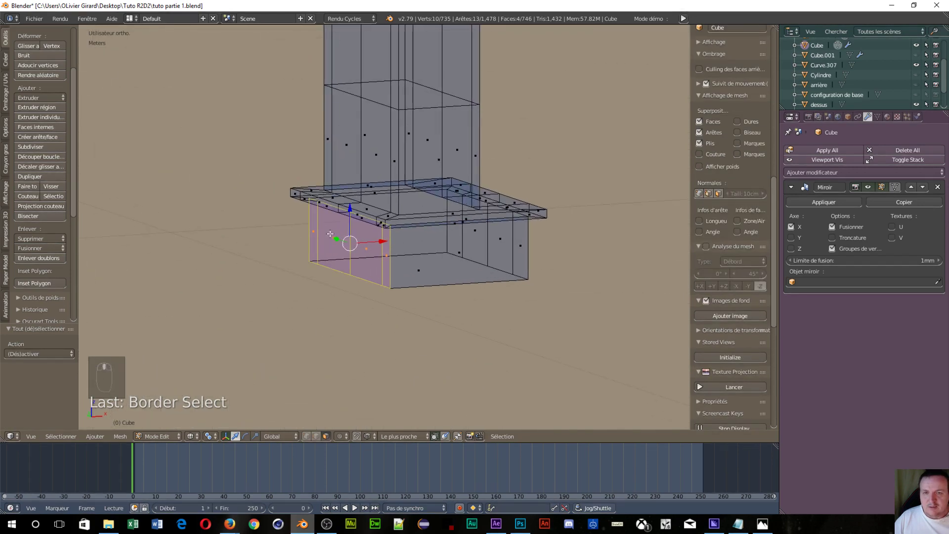
key("KP_1")
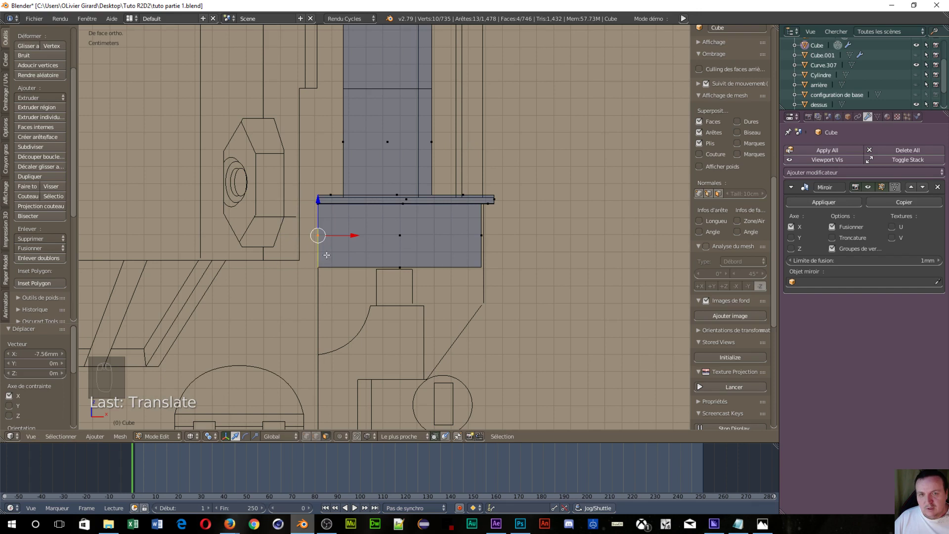
key("a")
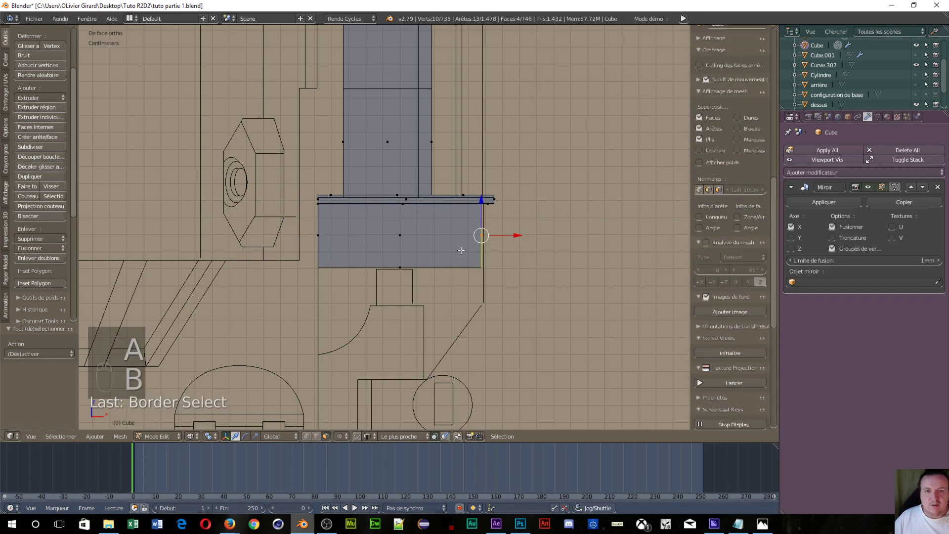
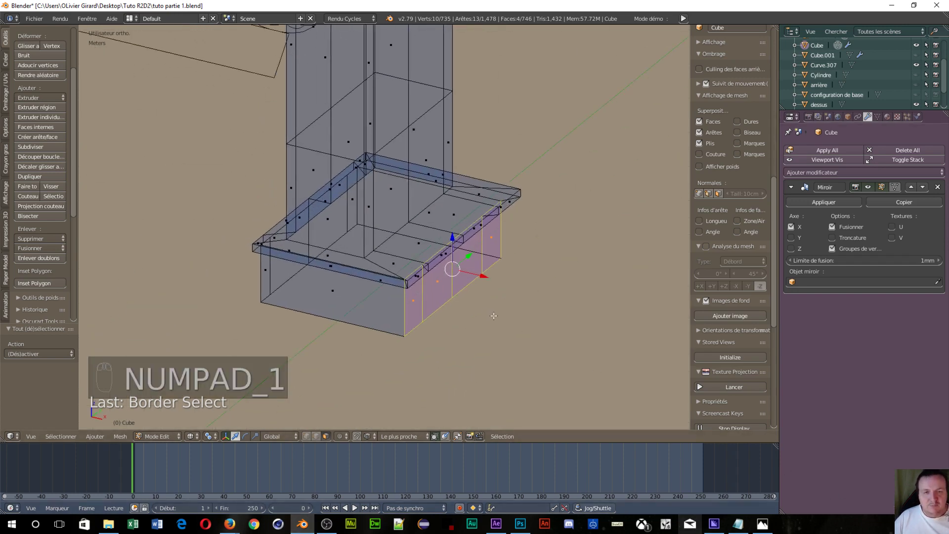
key("KP_1")
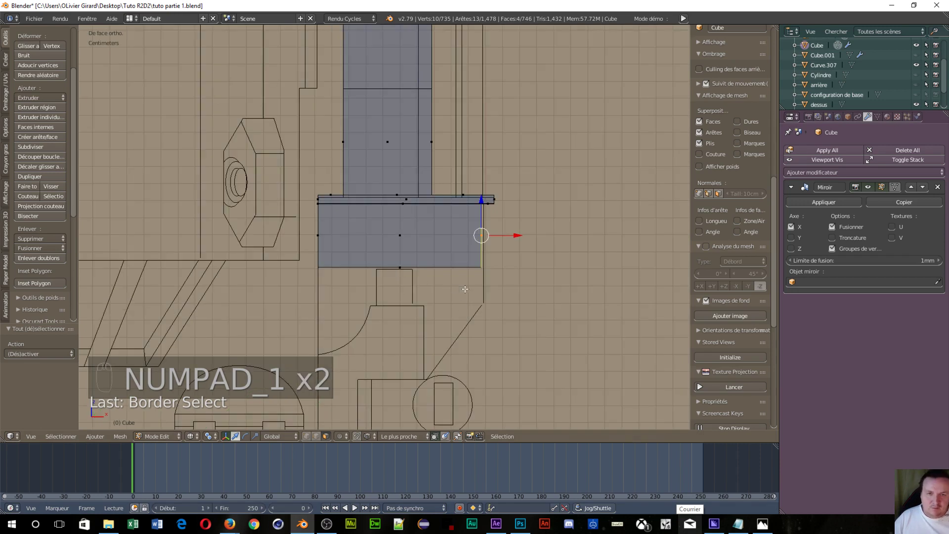
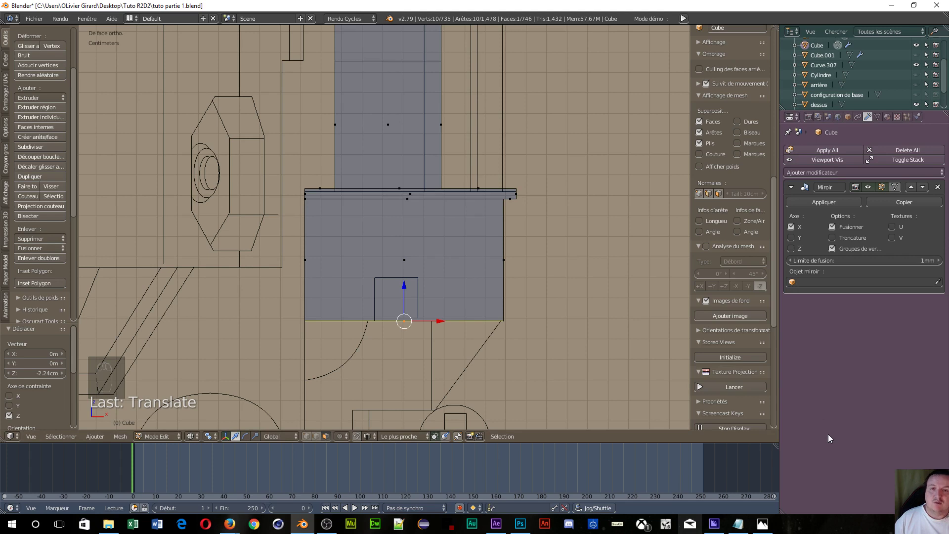
- From the right view, select the faces of the shoulder's lower block and orbit to see them in 3D
key("KP_3")
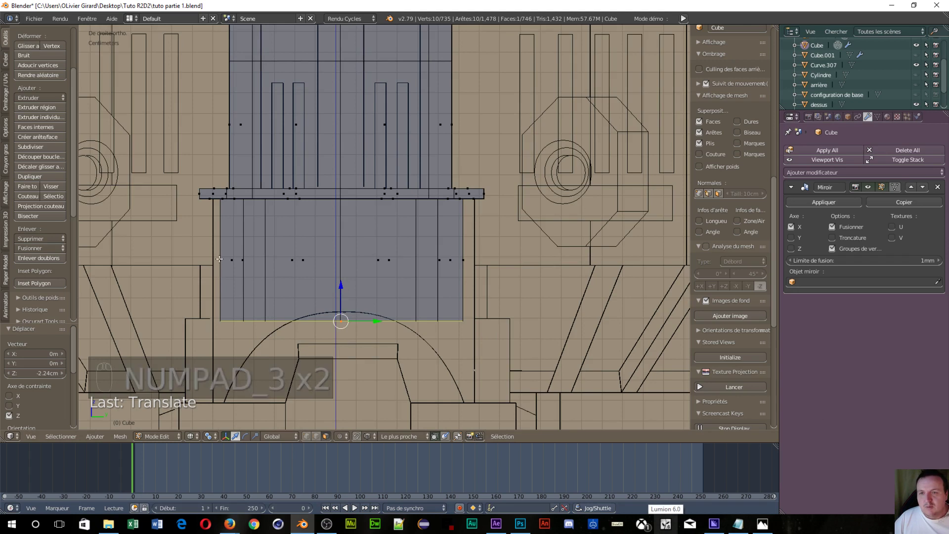
left_click_drag(221, 257, 464, 258)
left_click_drag(464, 258, 496, 257)
left_click_drag(496, 257, 551, 249)
left_click_drag(551, 250, 312, 273)
middle_click(229, 260)
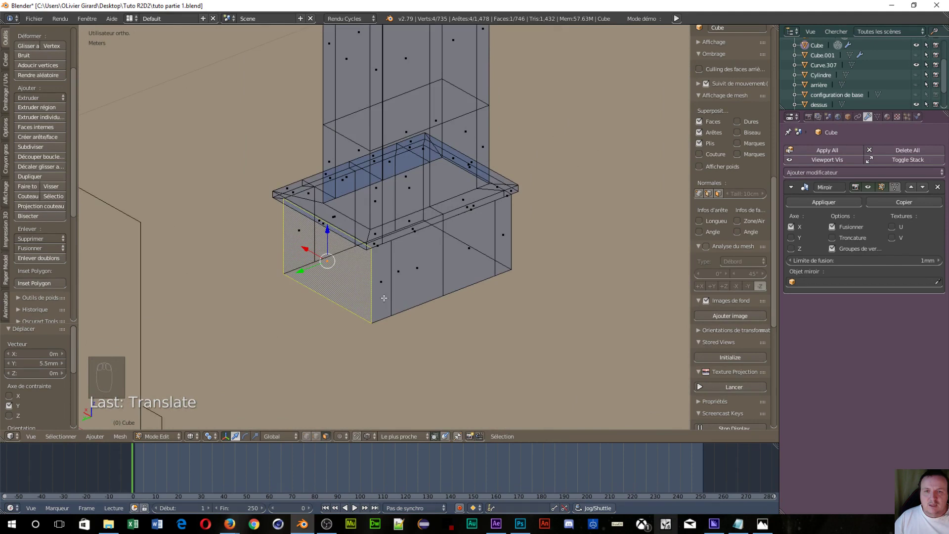
- Shift the selected lower block back along Y toward the ledge and bring up the delete options
left_click_drag(360, 278, 313, 235)
left_click_drag(312, 235, 427, 216)
left_click_drag(422, 222, 439, 191)
left_click_drag(593, 236, 445, 224)
key("x")
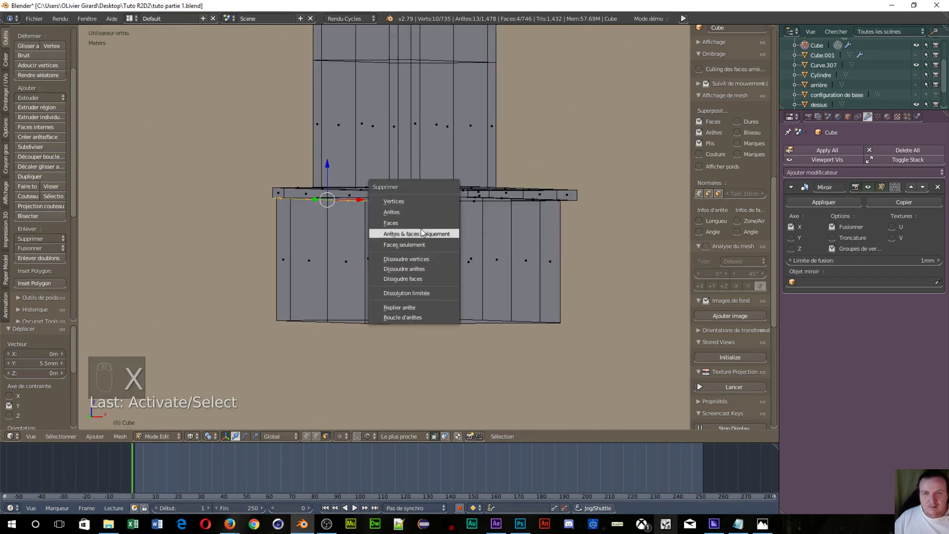
- Delete the four faulty faces along the flange's lower front rim
left_click_drag(313, 256, 274, 215)
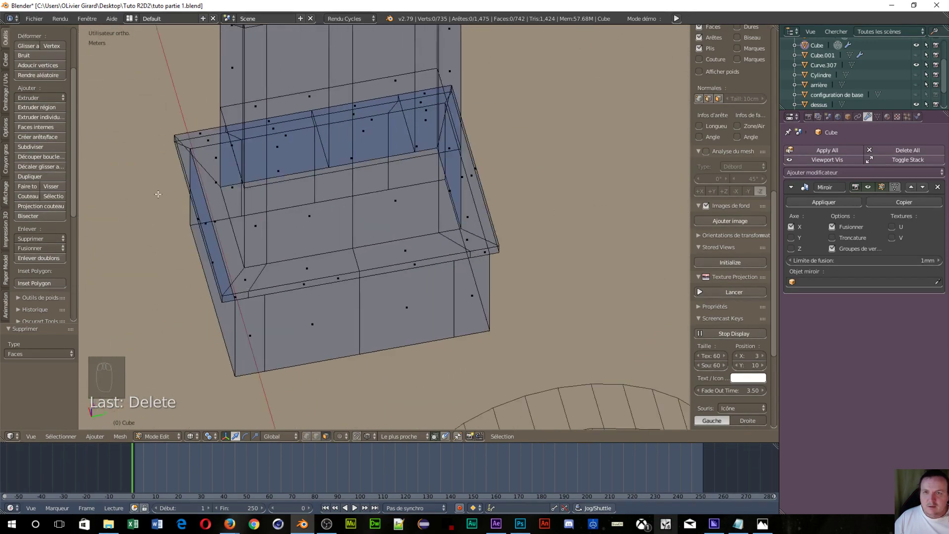
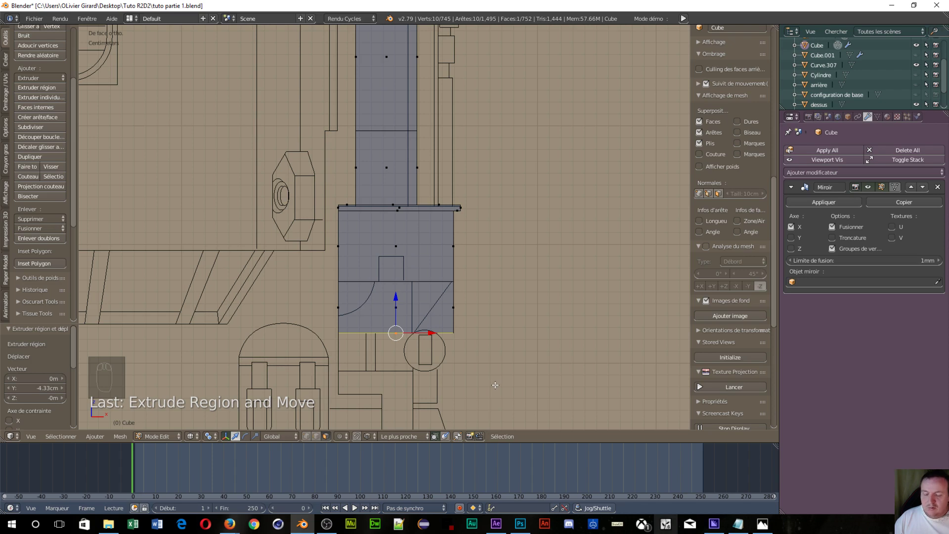
- In vertex mode, slide the bottom vertices along X to match the blueprint's angled corner
key("ctrl+Tab")
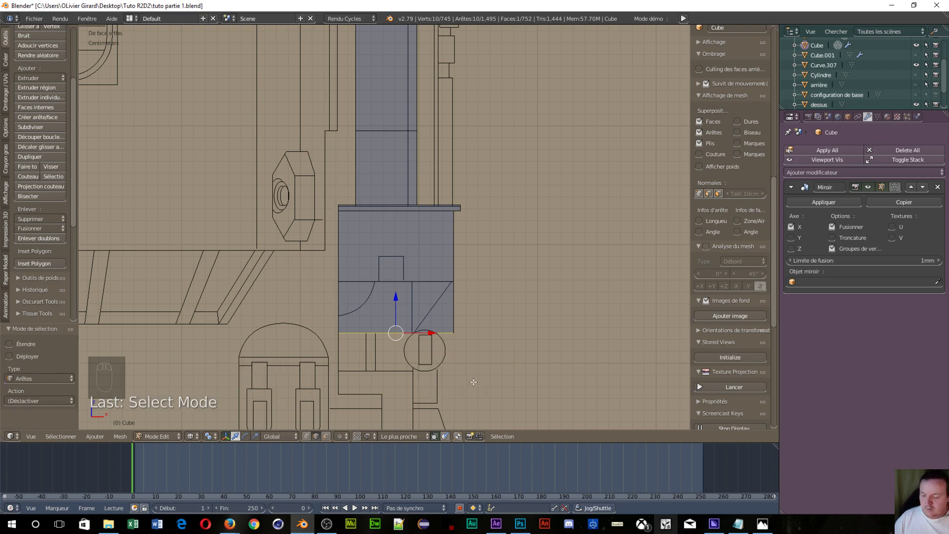
key("ctrl+Tab")
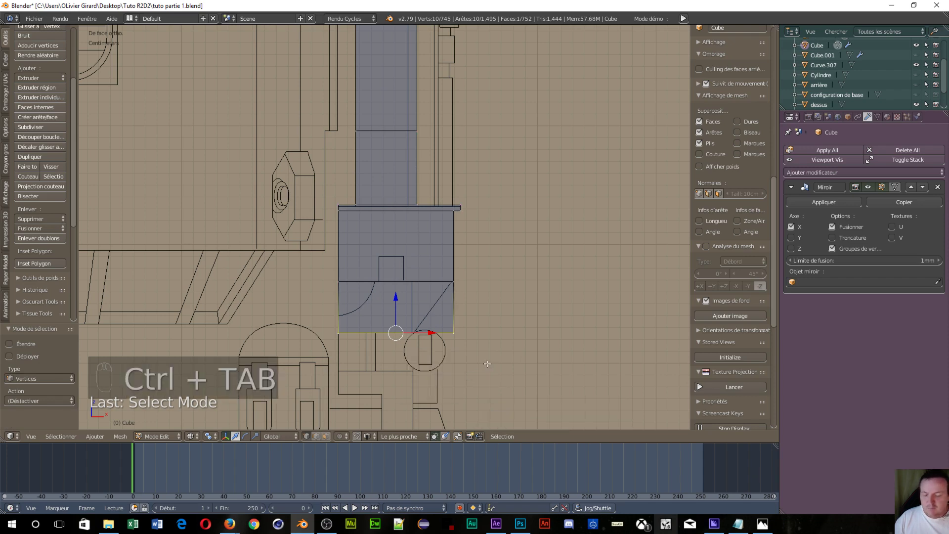
key("a")
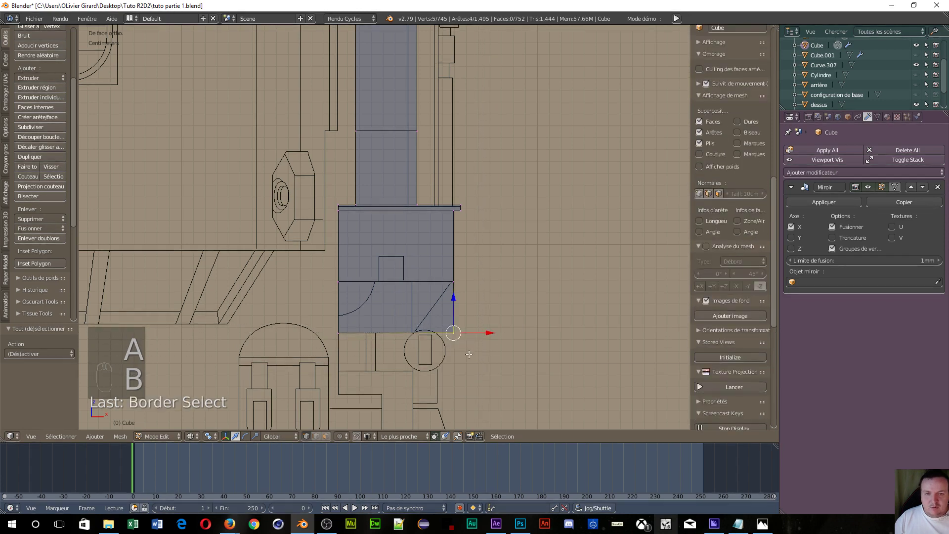
middle_click(464, 350)
left_click_drag(440, 158, 469, 223)
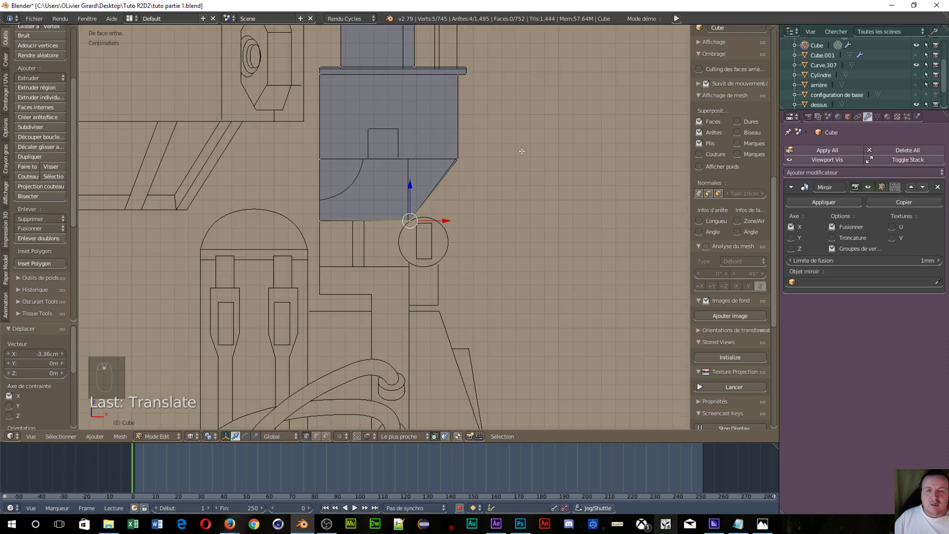
middle_click(506, 190)
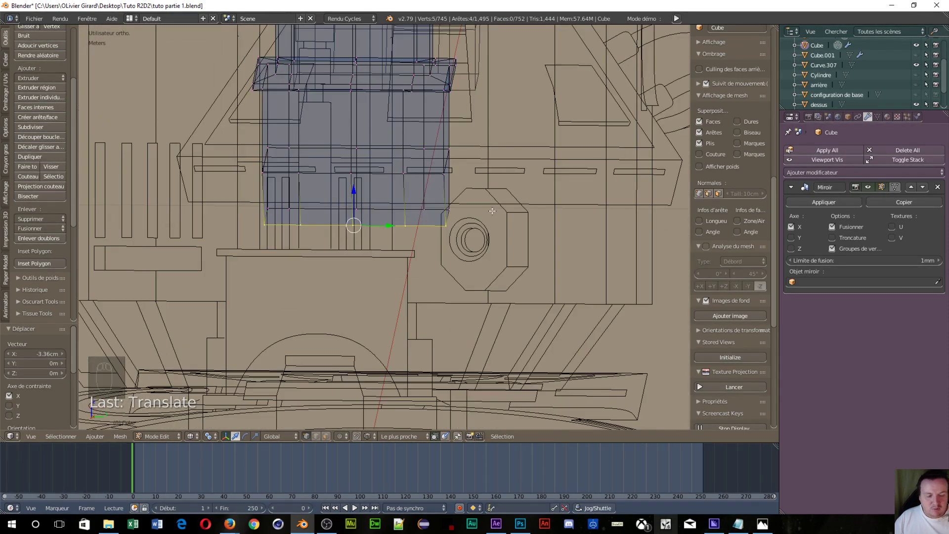
key("KP_3")
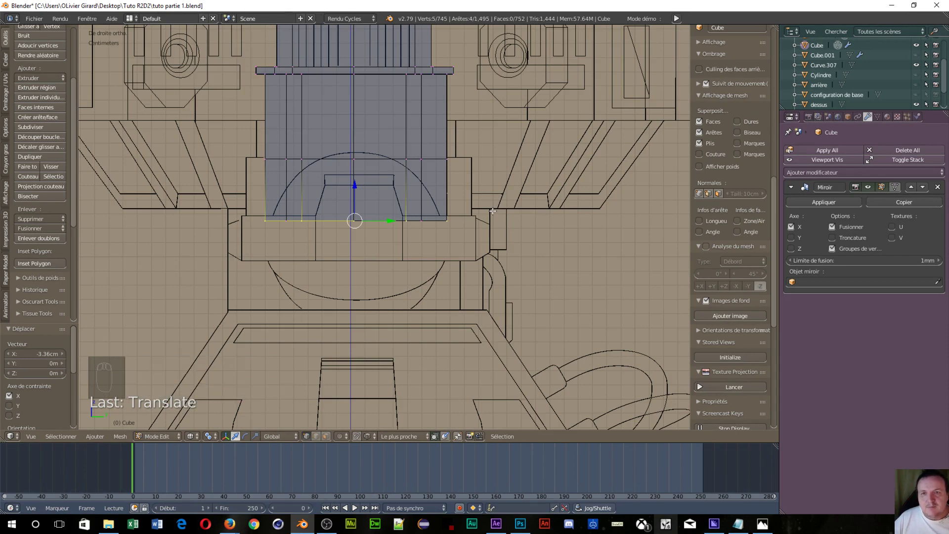
left_click_drag(252, 305, 248, 305)
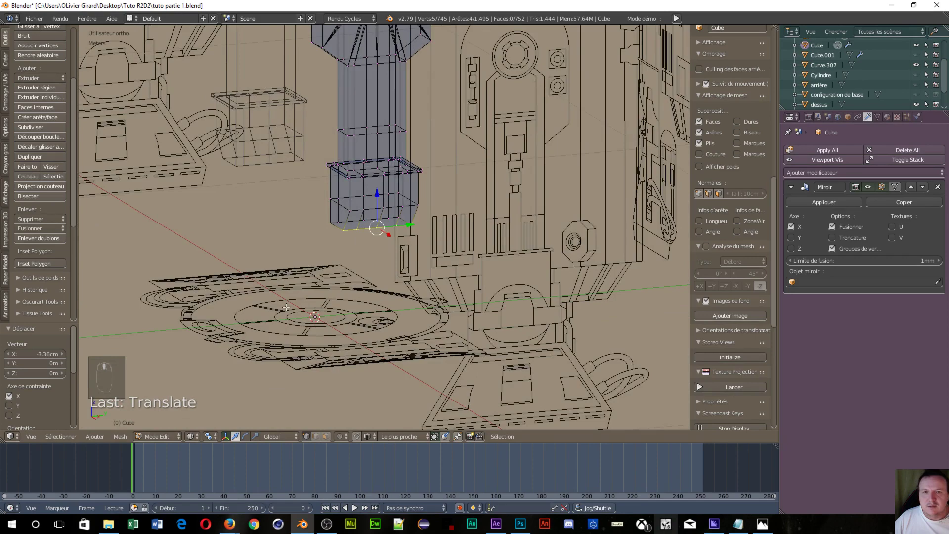
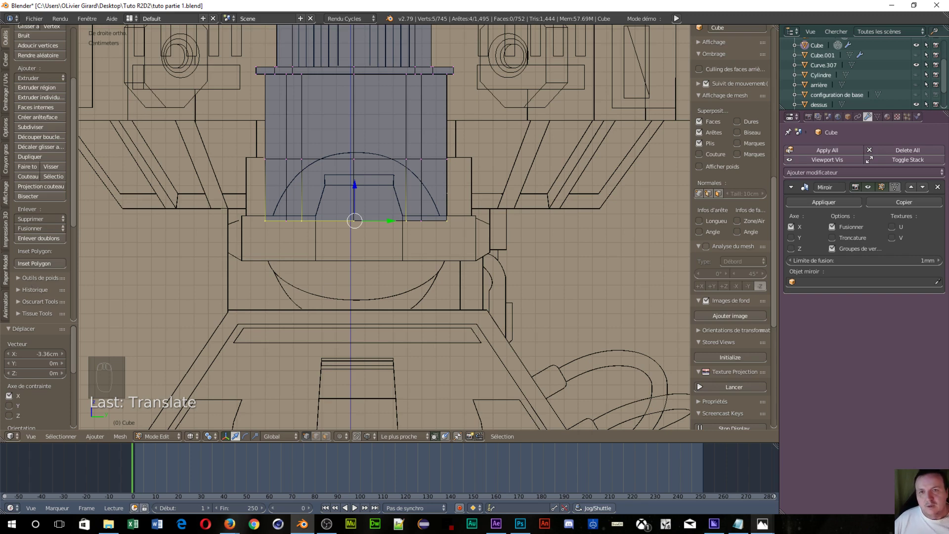
- Switch to face select mode and view the lower block's bottom face from the front
left_click_drag(379, 224, 458, 270)
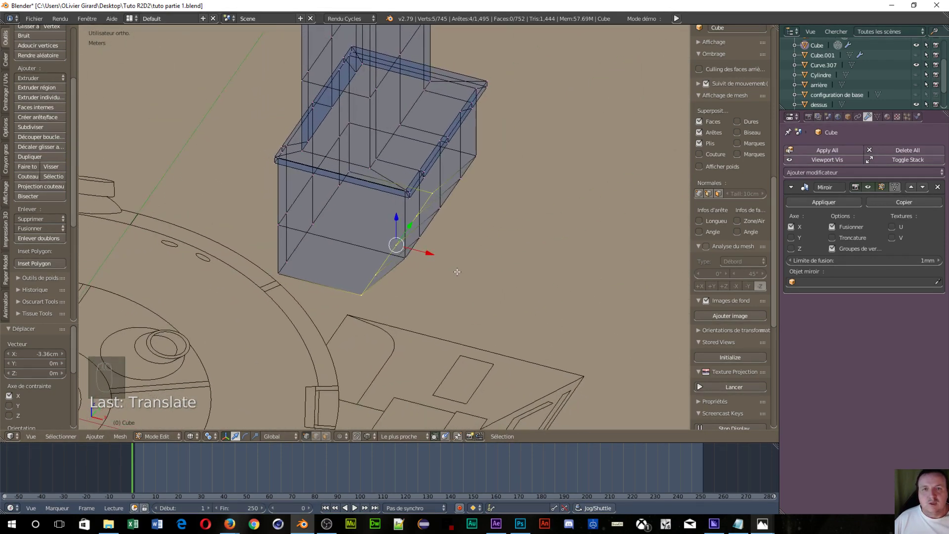
middle_click(451, 262)
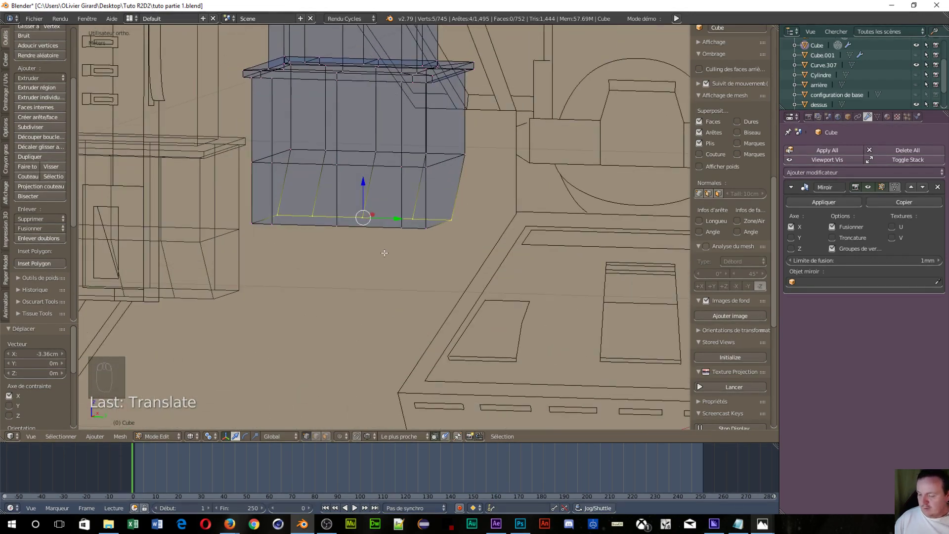
key("ctrl+Tab")
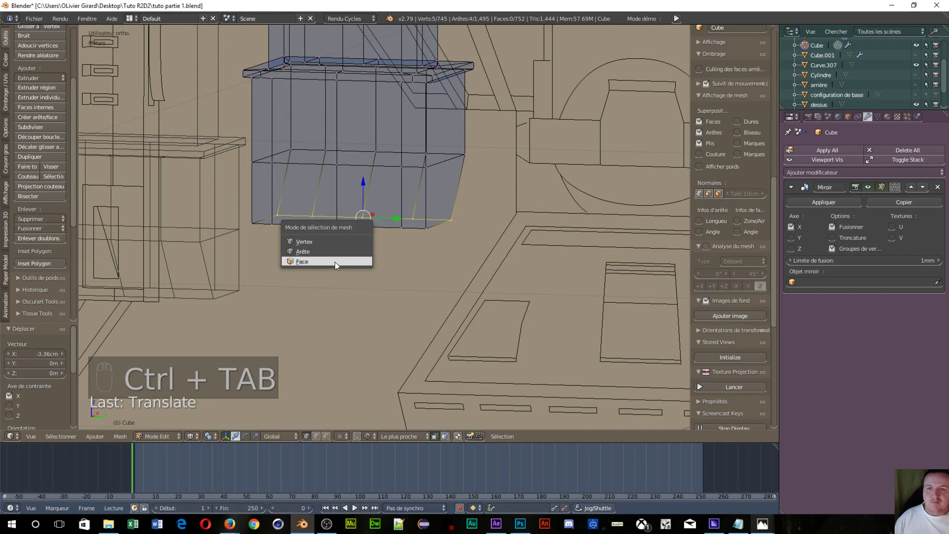
left_click_drag(353, 218, 382, 257)
key("KP_1")
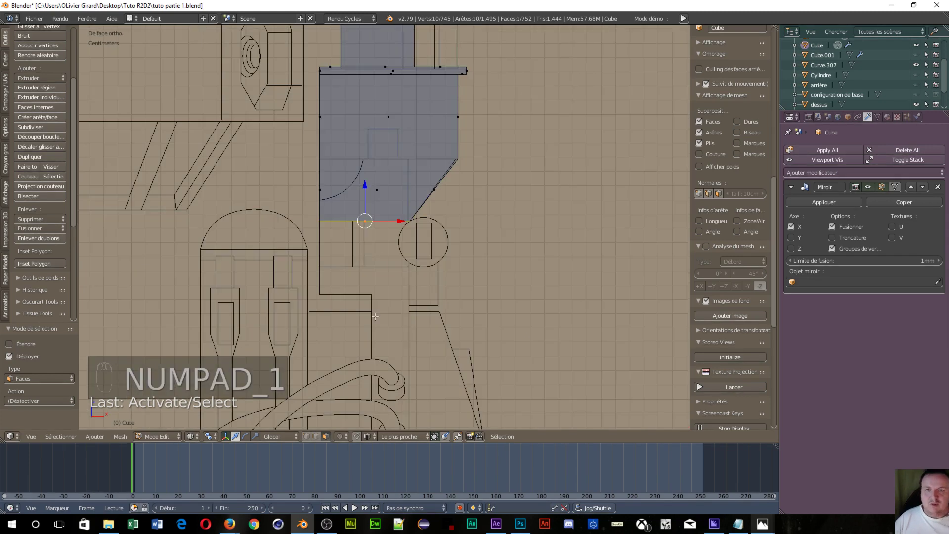
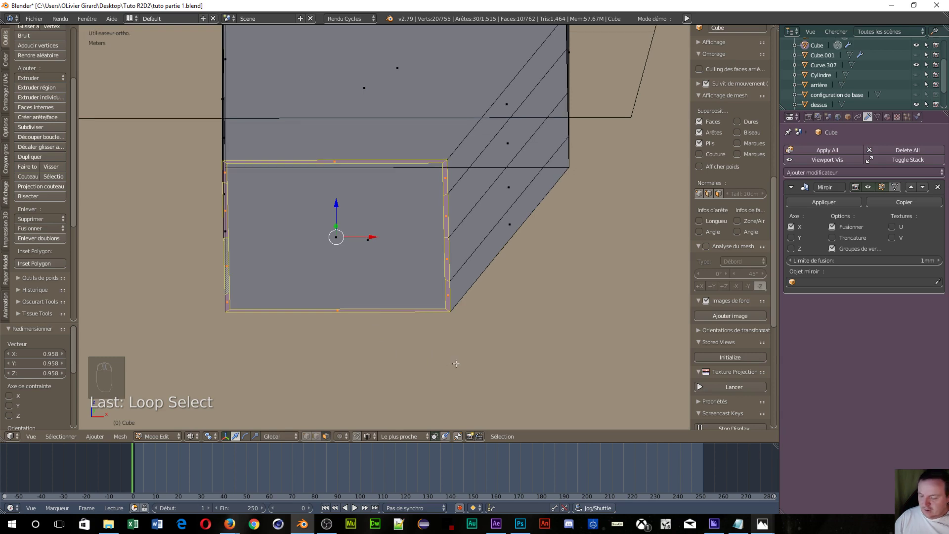
- Undo the last edits, then scale and box-select the notch geometry in front view
key("ctrl+z")
key("ctrl+z")
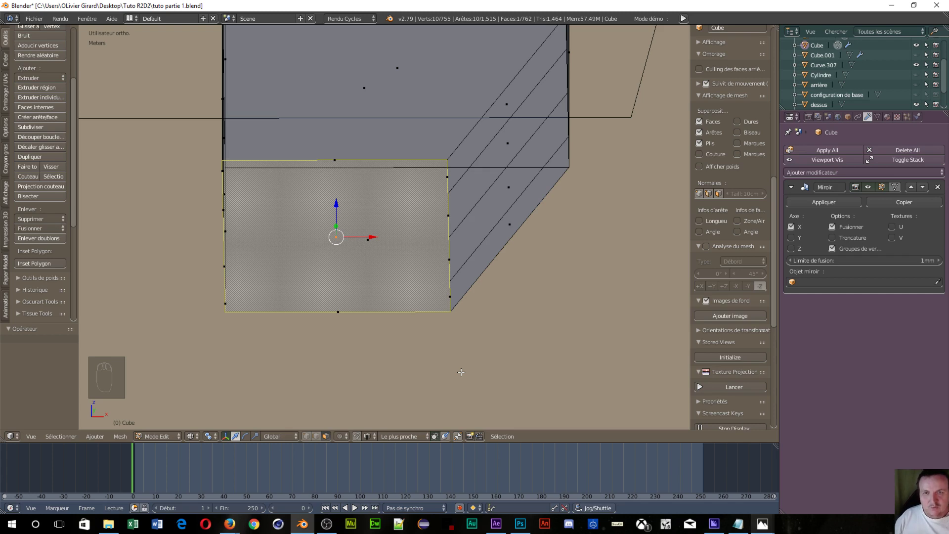
key("KP_1")
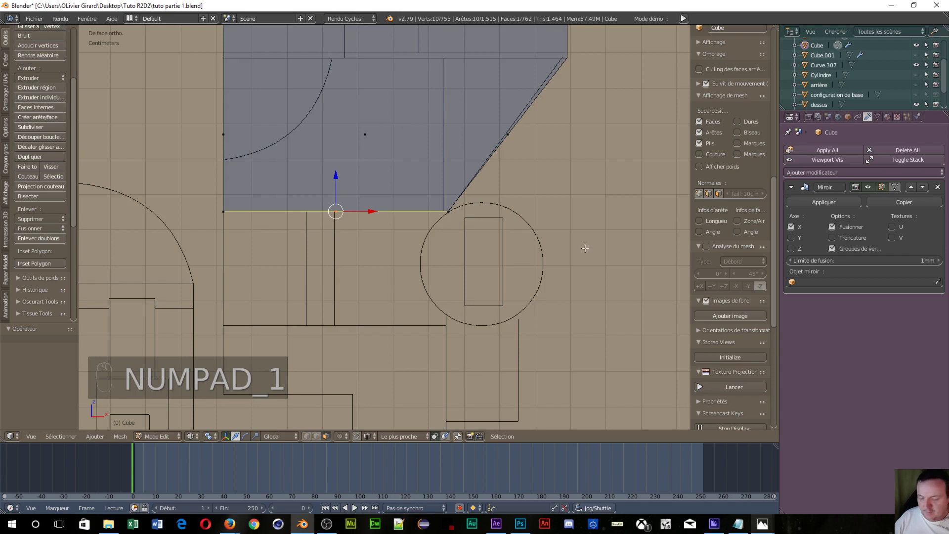
key("s")
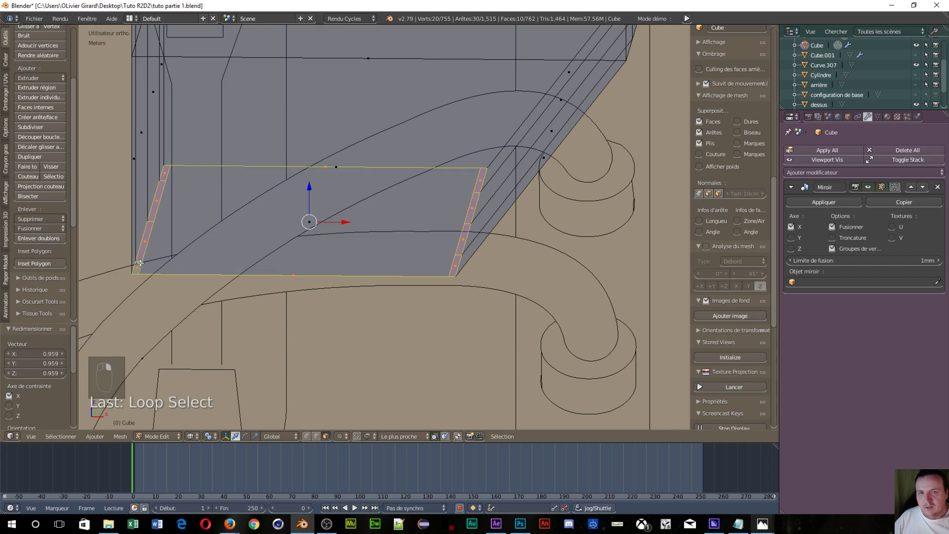
key("b")
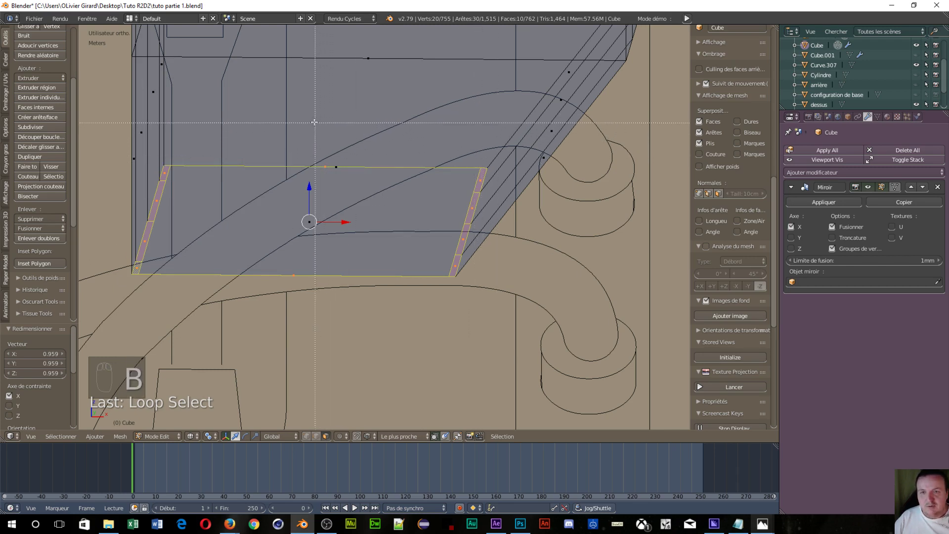
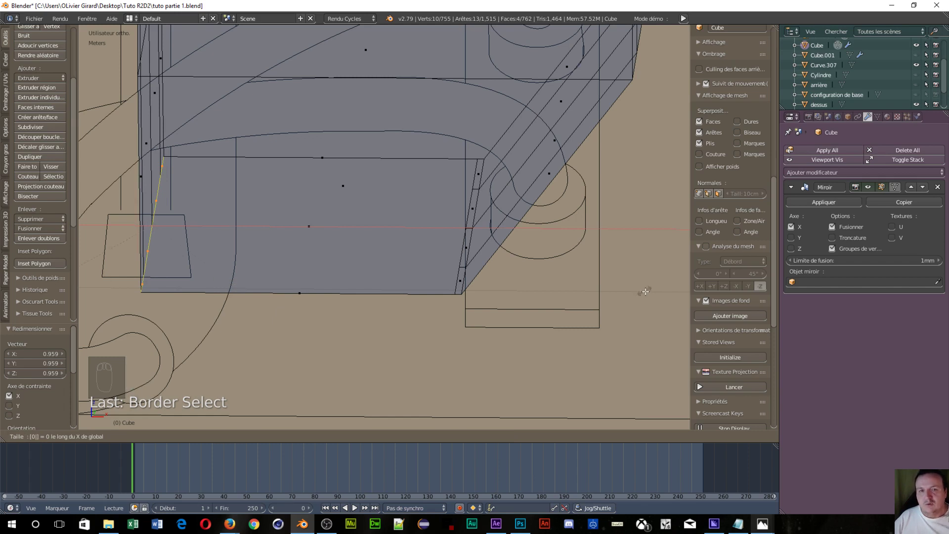
- Check the notch from the front, orbit to it and bring up delete for the four faces
key("KP_1")
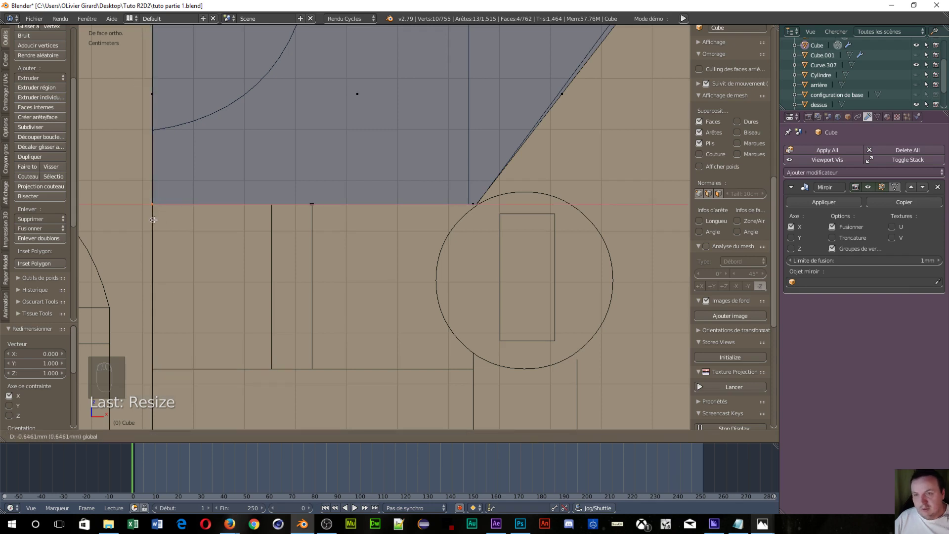
left_click_drag(218, 353, 248, 330)
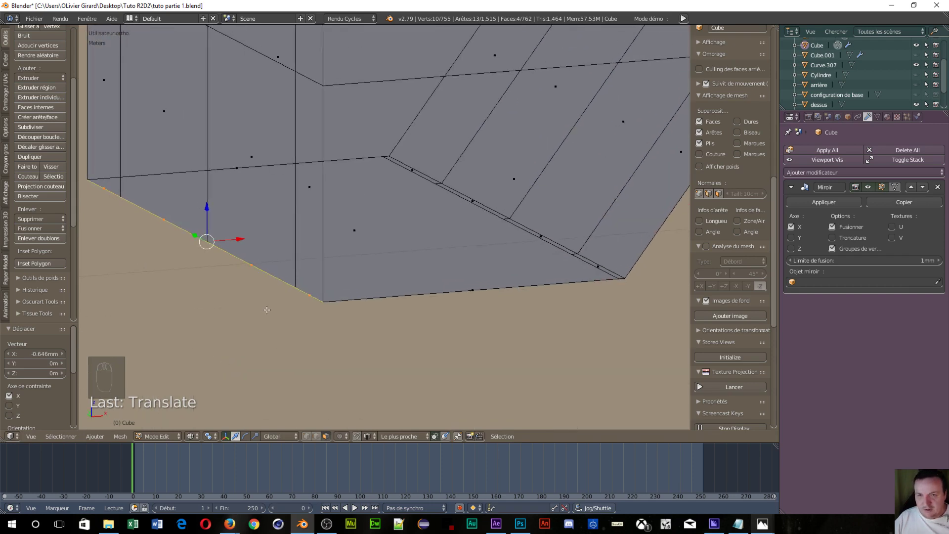
key("x")
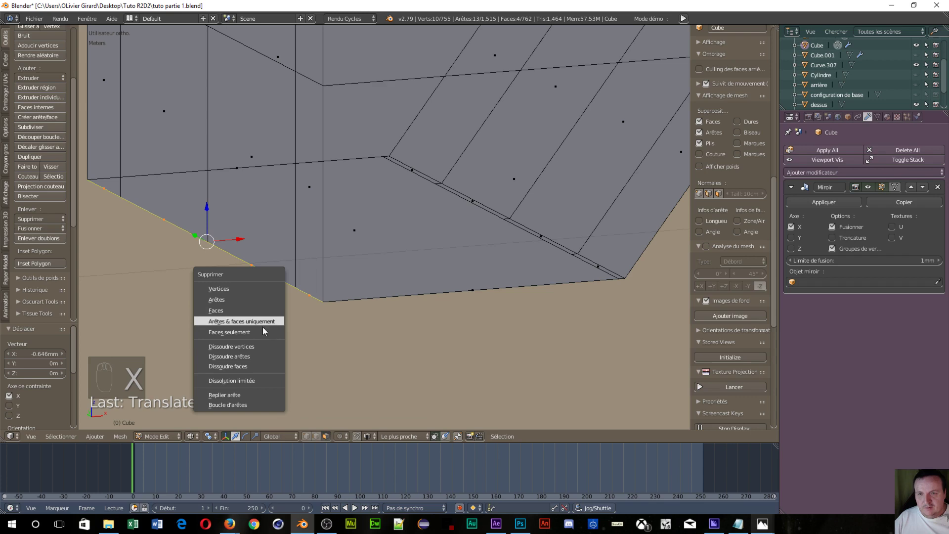
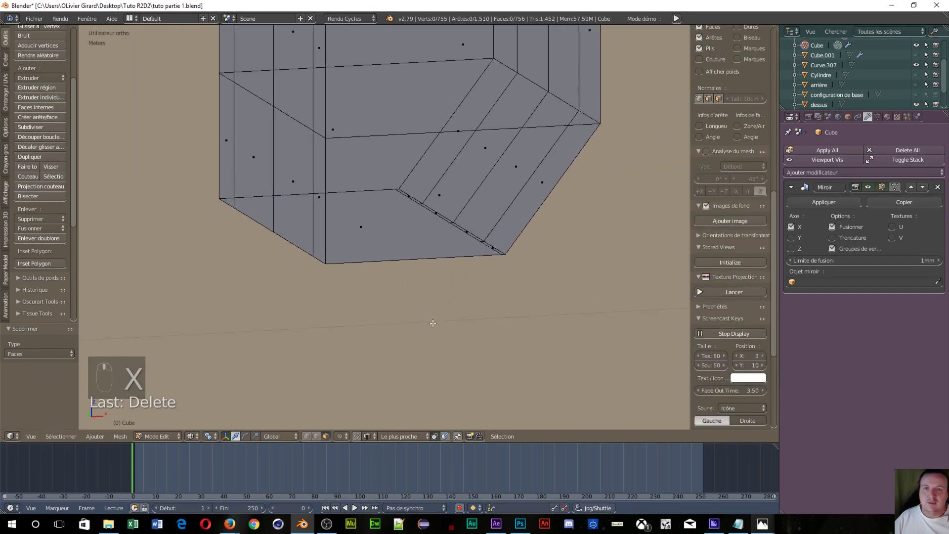
- From front view, place a horizontal loop cut near the bottom below the notch
middle_click(383, 308)
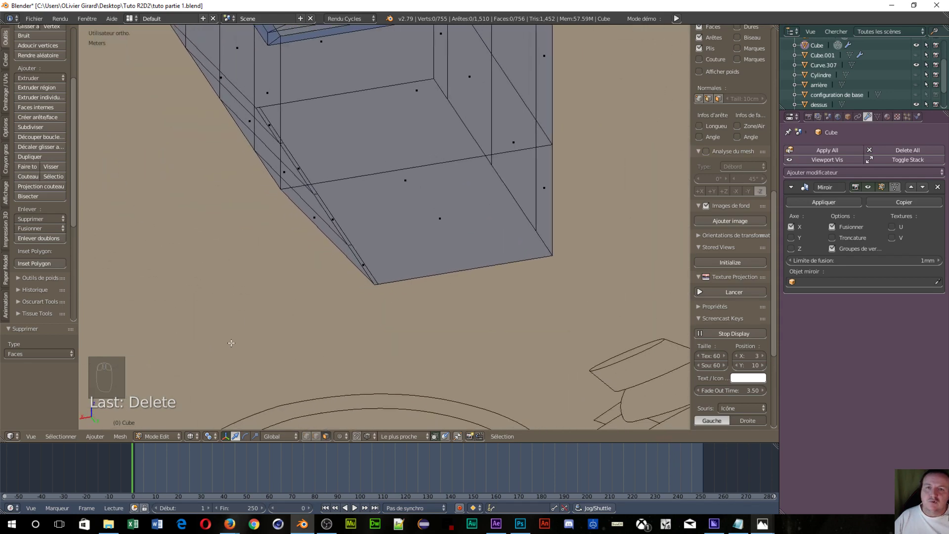
left_click_drag(299, 281, 513, 269)
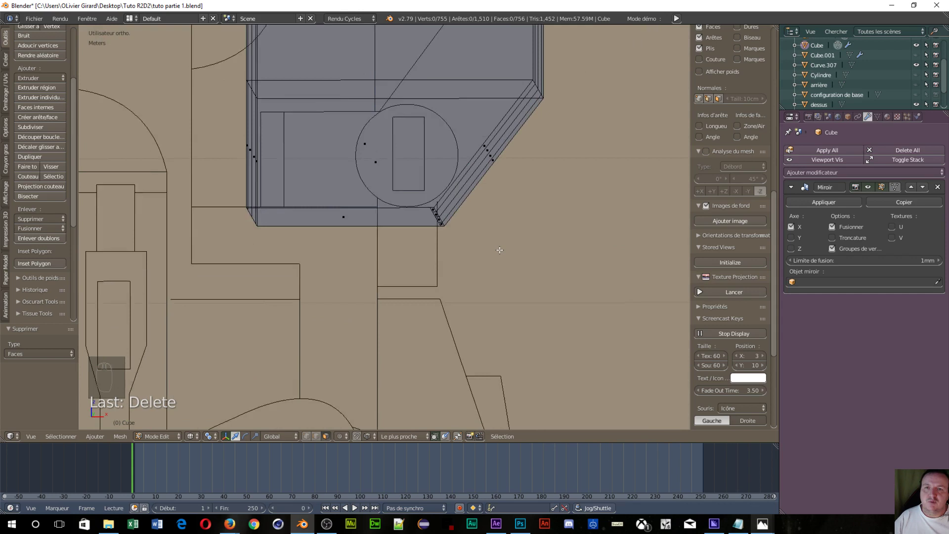
key("KP_1")
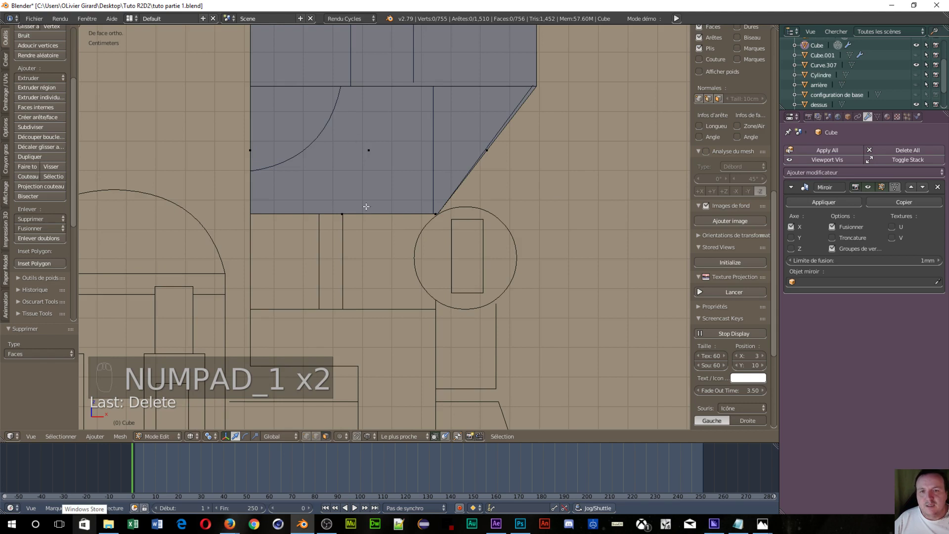
left_click_drag(343, 217, 389, 188)
- Extrude the bottom face upward to the next outline and slide its top corner toward the curve
key("e")
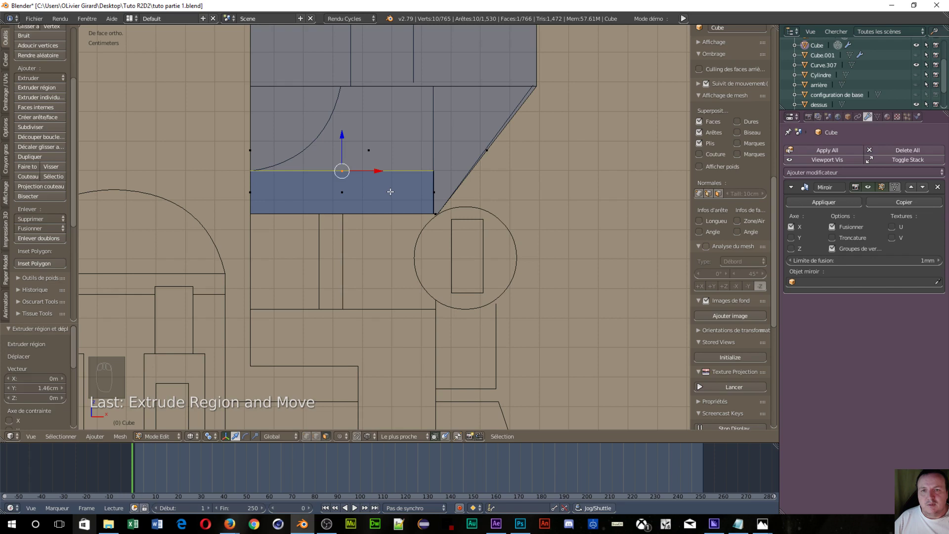
key("e")
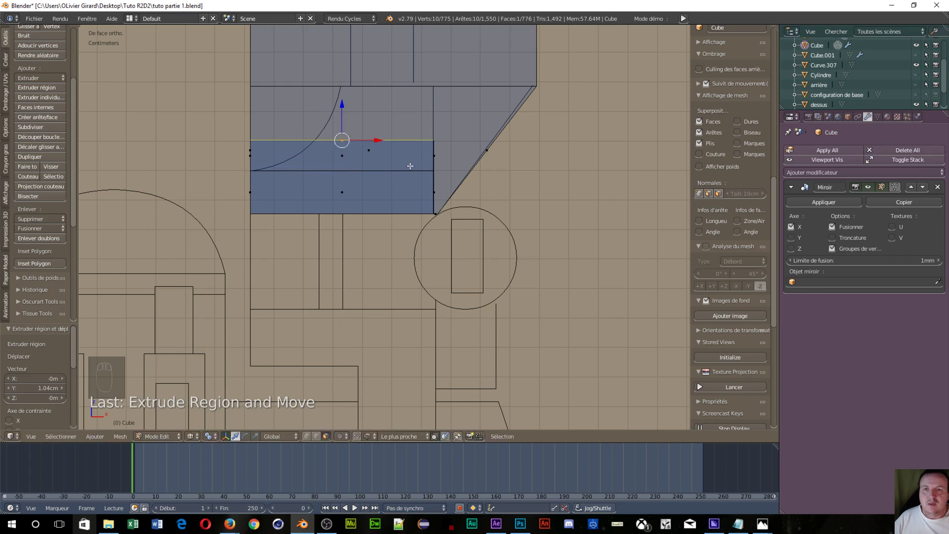
key("s")
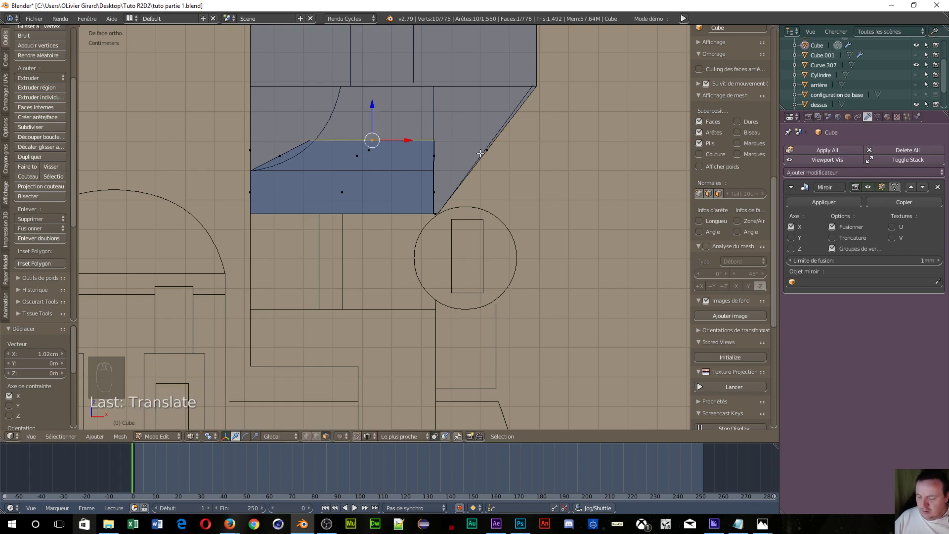
- In vertex mode, scale the corner vertices and move the left corner onto the curved notch line
key("ctrl+Tab")
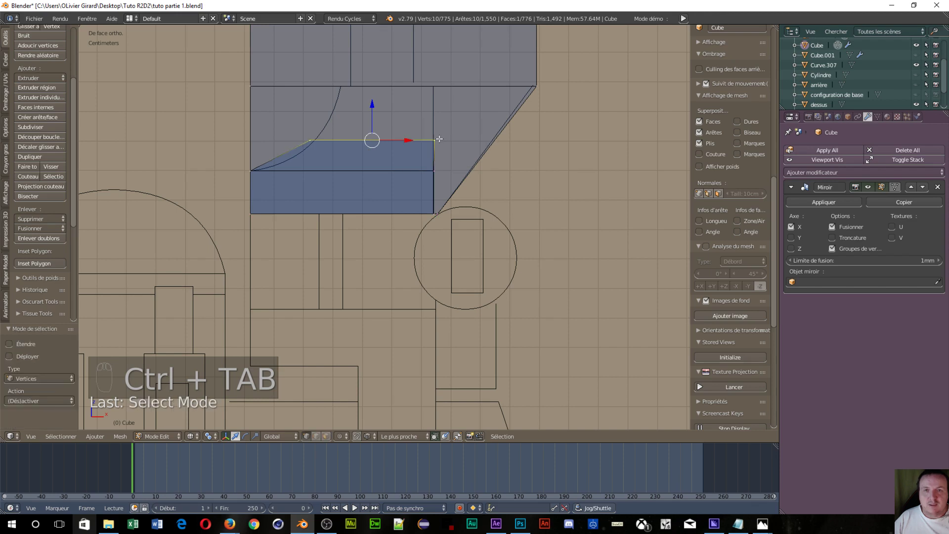
key("a")
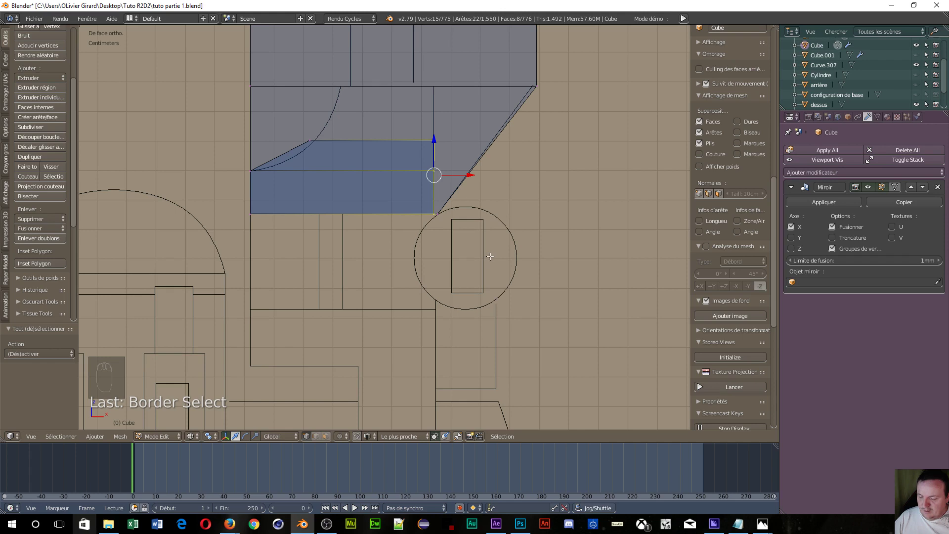
key("s")
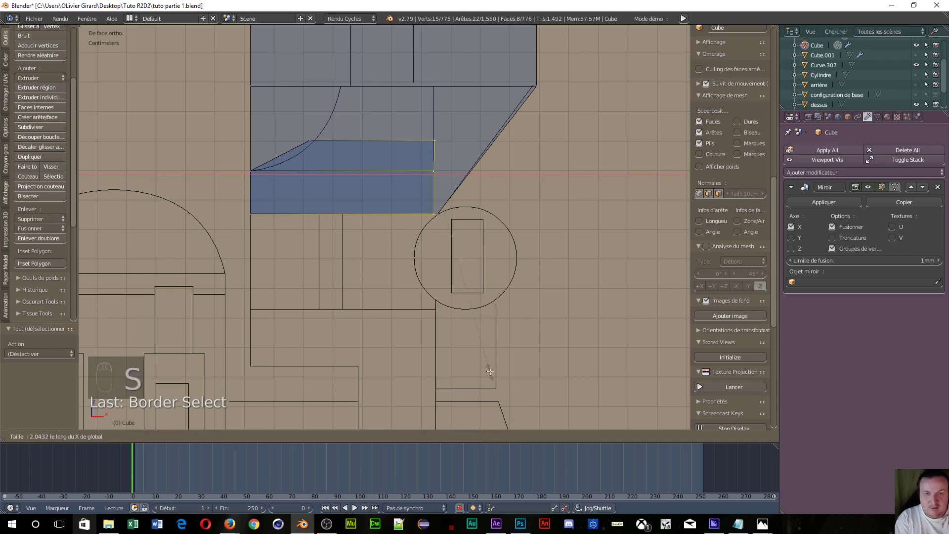
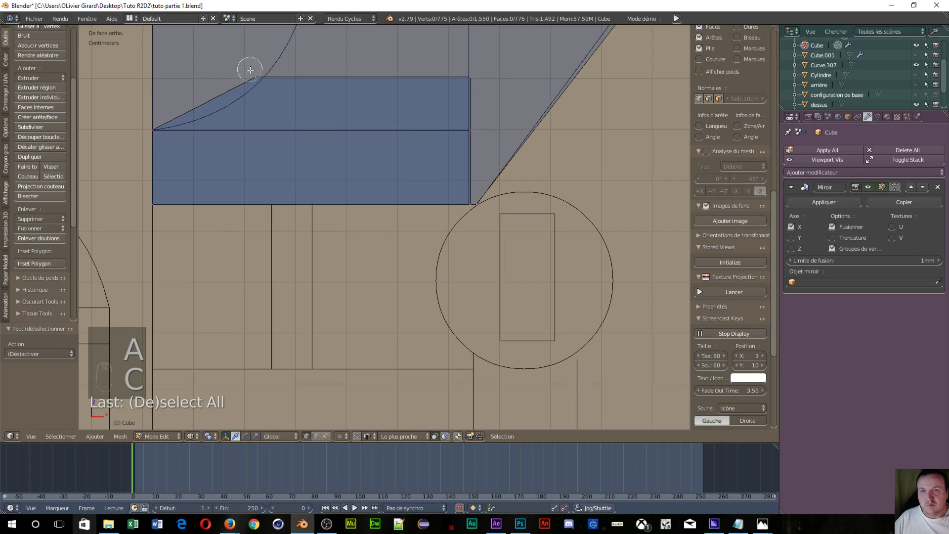
left_click_drag(279, 45, 391, 89)
- Extrude the next row in face mode and move its upper-left corner onto the curve
key("ctrl+Tab")
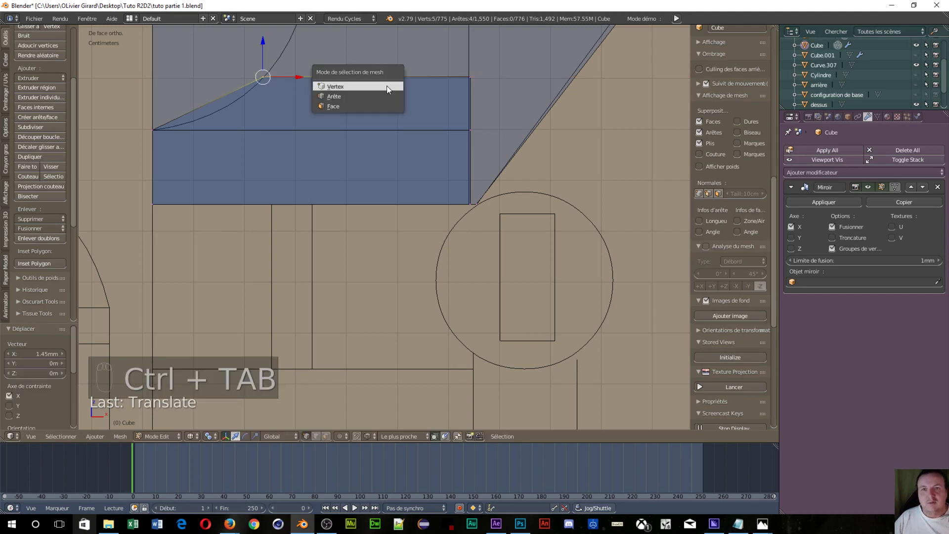
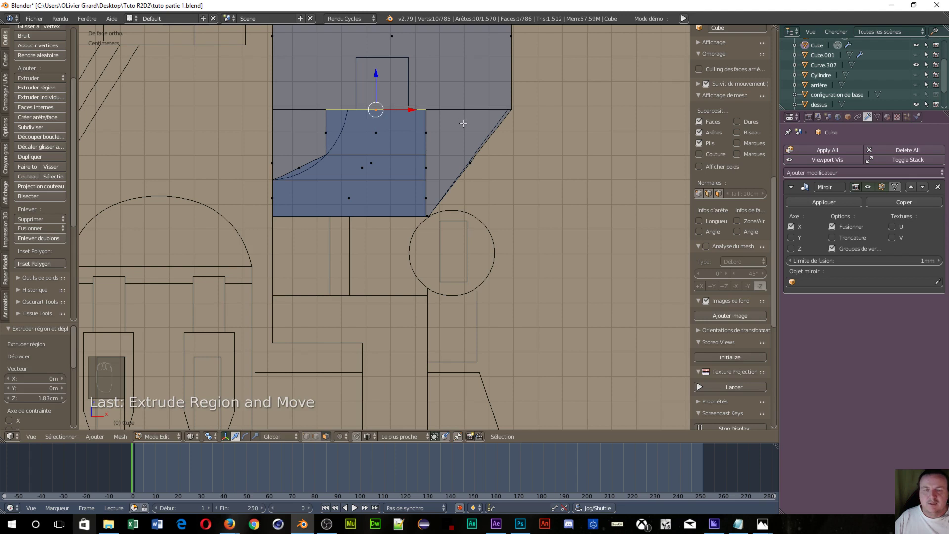
left_click_drag(411, 117, 311, 211)
key("ctrl+Tab")
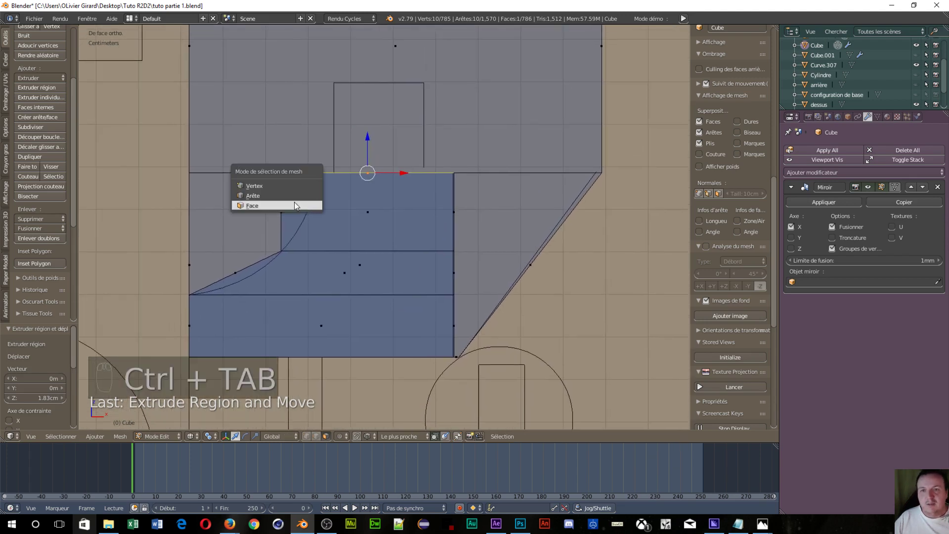
key("a")
left_click_drag(311, 172, 320, 179)
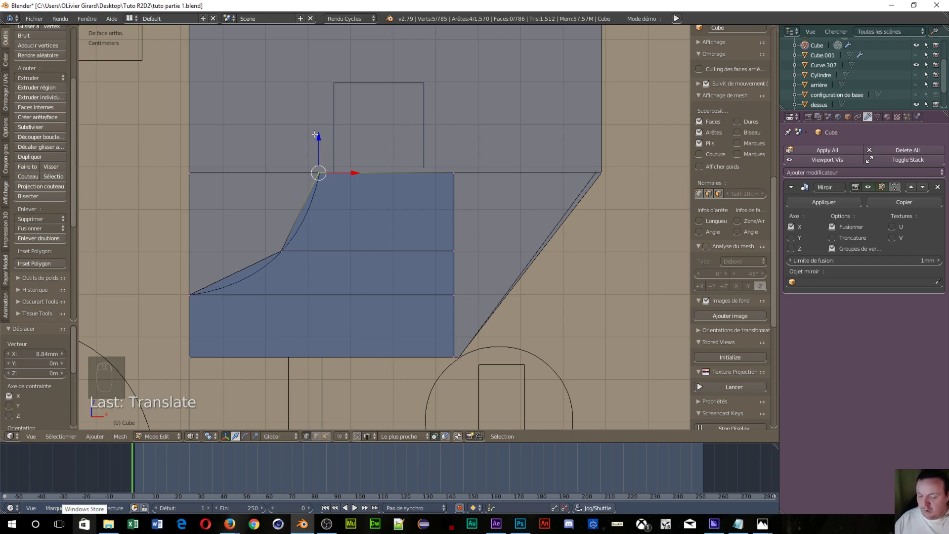
- Add horizontal loop cuts splitting the notch fill into many thin rows
key("ctrl+r")
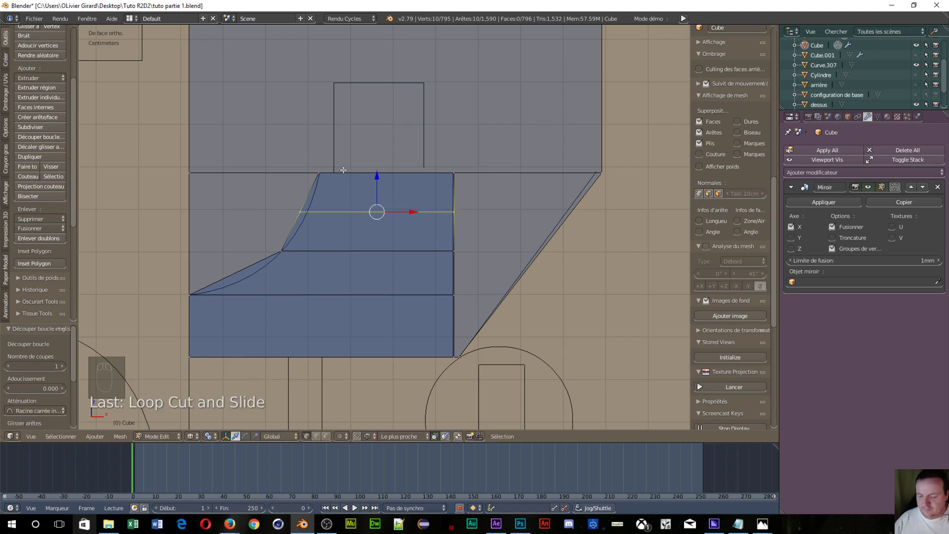
key("ctrl+r")
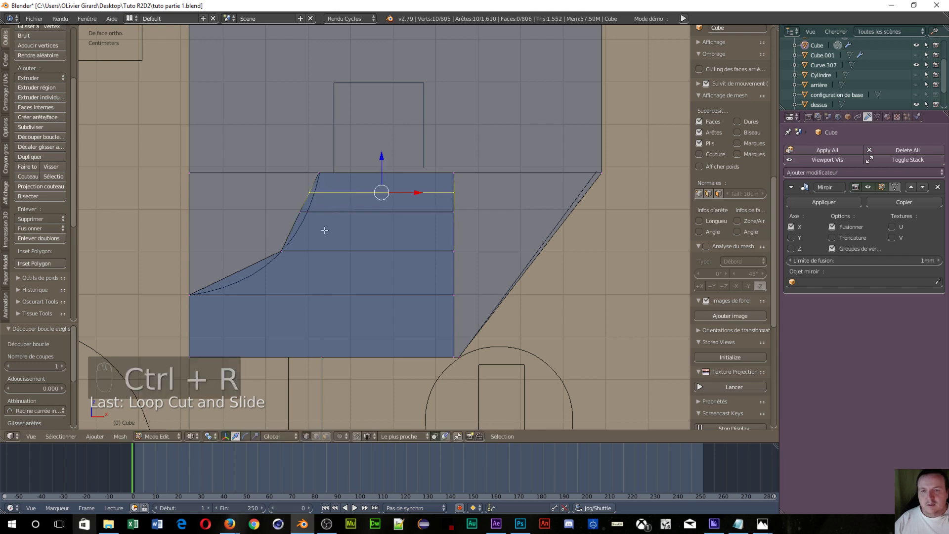
key("ctrl+r")
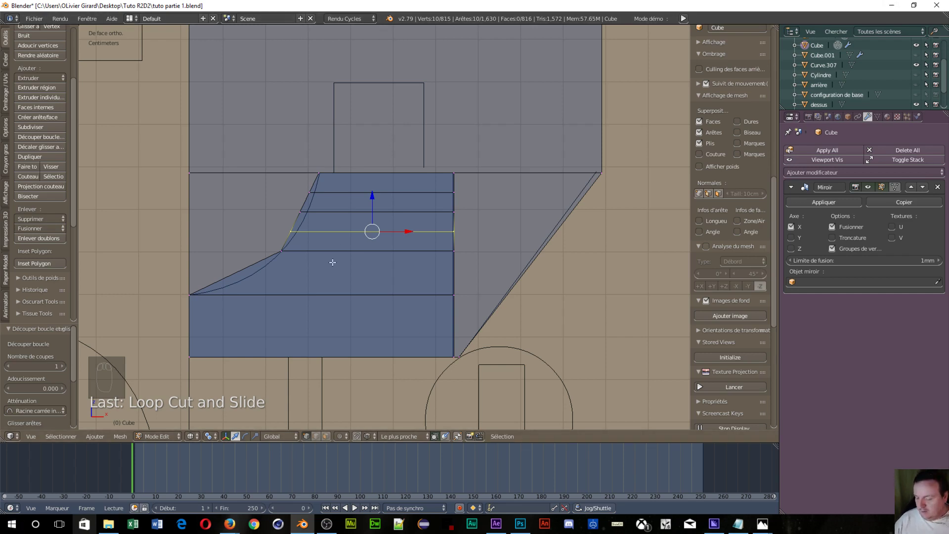
key("ctrl+r")
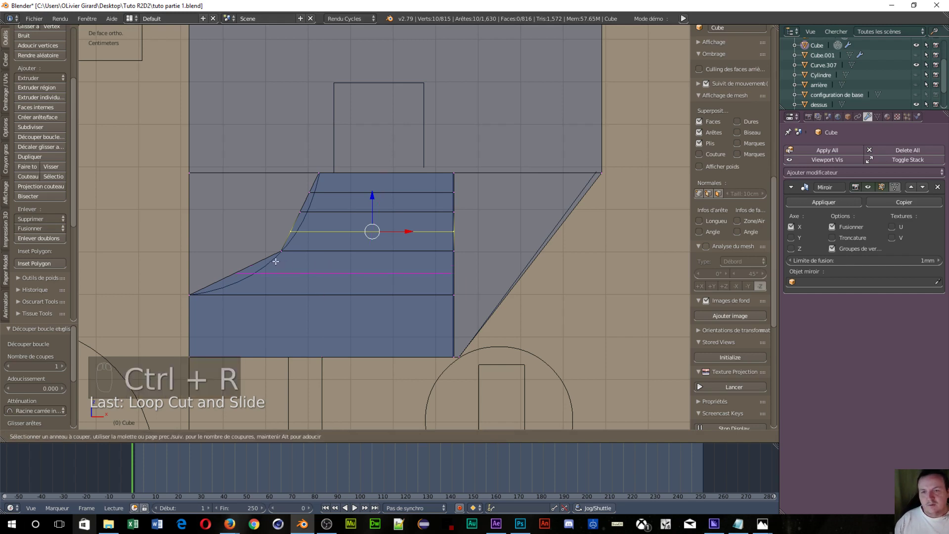
left_click_drag(276, 260, 277, 259)
key("ctrl+r")
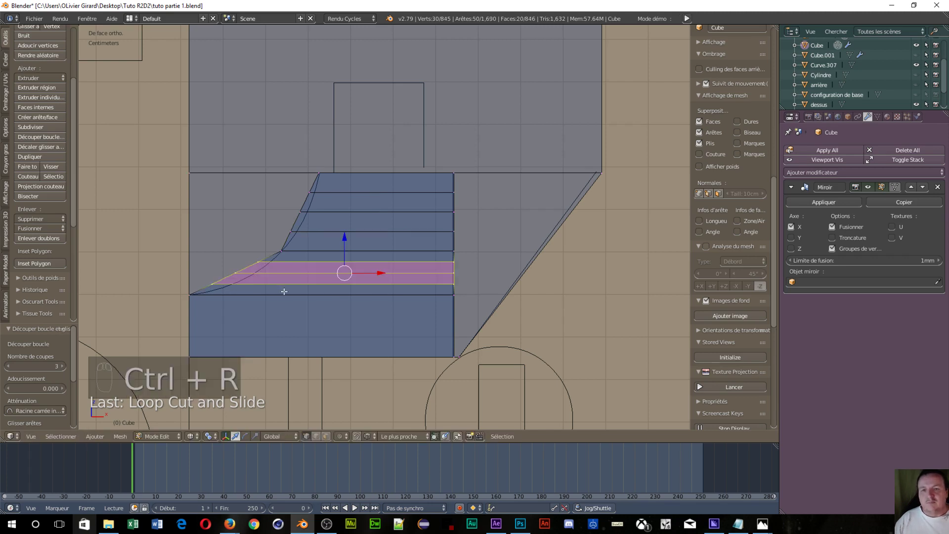
key("a")
- Select the lower rows' left-end vertices and pull them onto the curved outline
key("c")
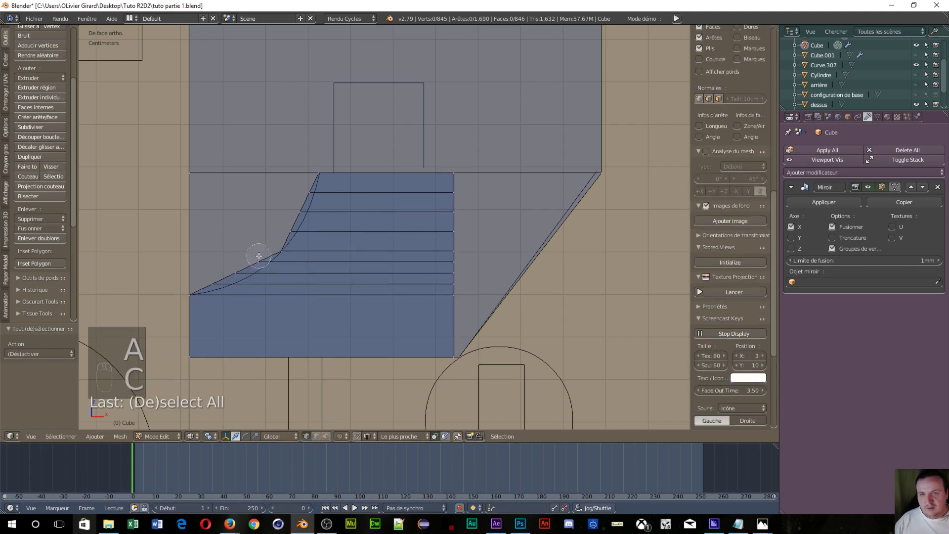
key("c")
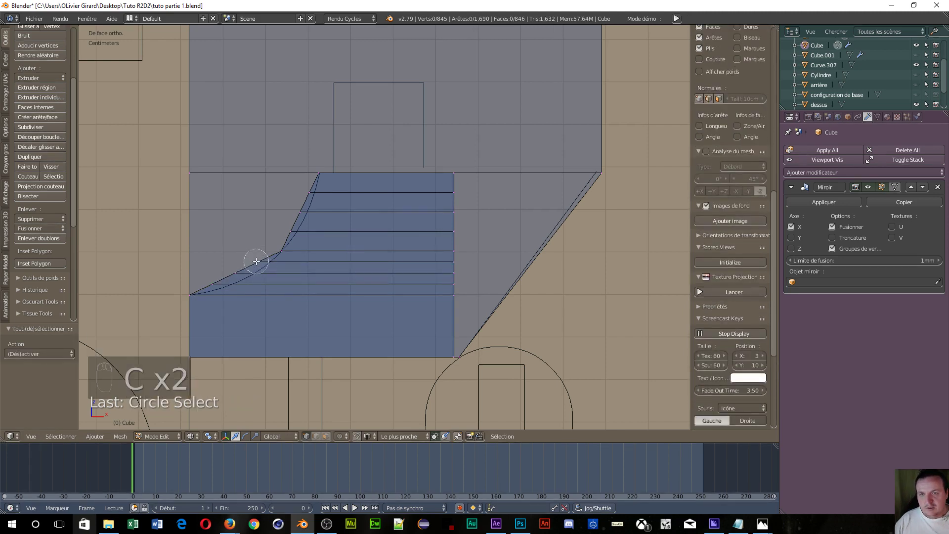
left_click_drag(257, 259, 298, 261)
left_click_drag(299, 260, 220, 271)
key("a")
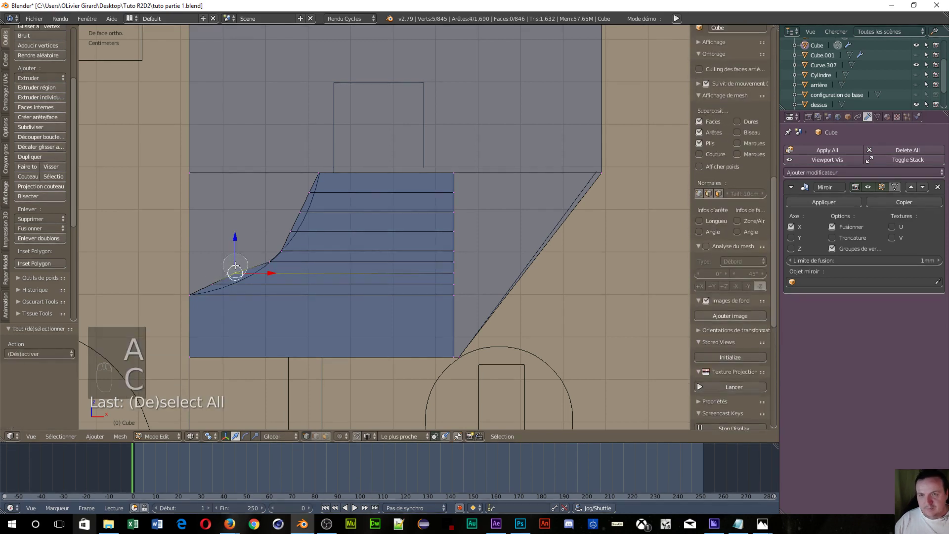
left_click_drag(258, 278, 194, 268)
left_click_drag(273, 268, 193, 269)
- Align each remaining row's left-end vertex, up to the top row, with the curve
key("a")
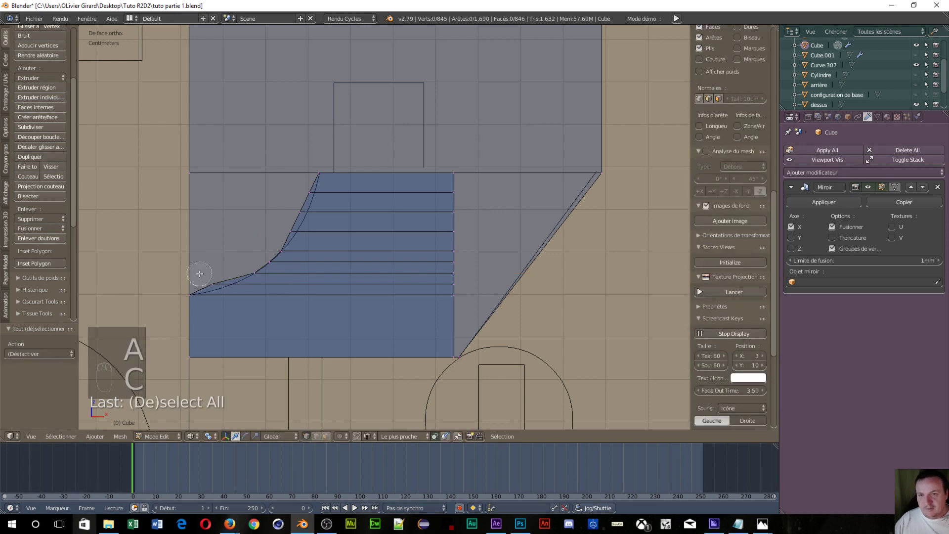
left_click_drag(226, 279, 289, 226)
key("a")
left_click_drag(292, 232, 298, 205)
key("a")
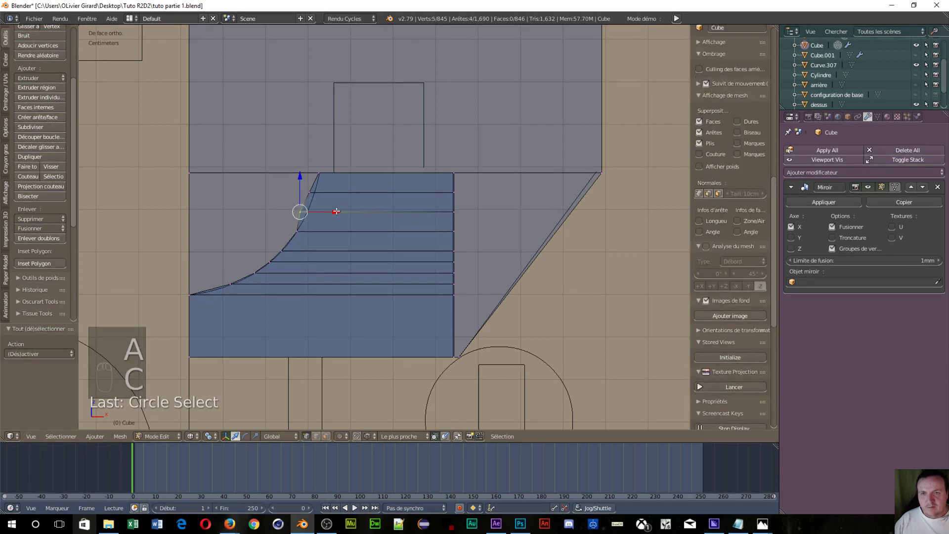
left_click_drag(345, 210, 285, 181)
key("a")
left_click_drag(300, 191, 355, 213)
- Orbit to a perspective view and circle-select faces of the notch fill in face mode
left_click_drag(355, 213, 276, 232)
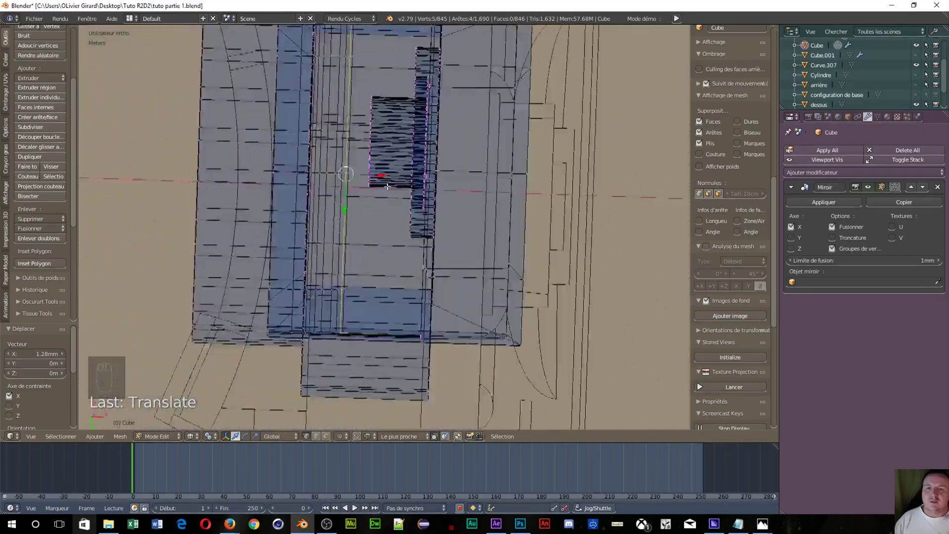
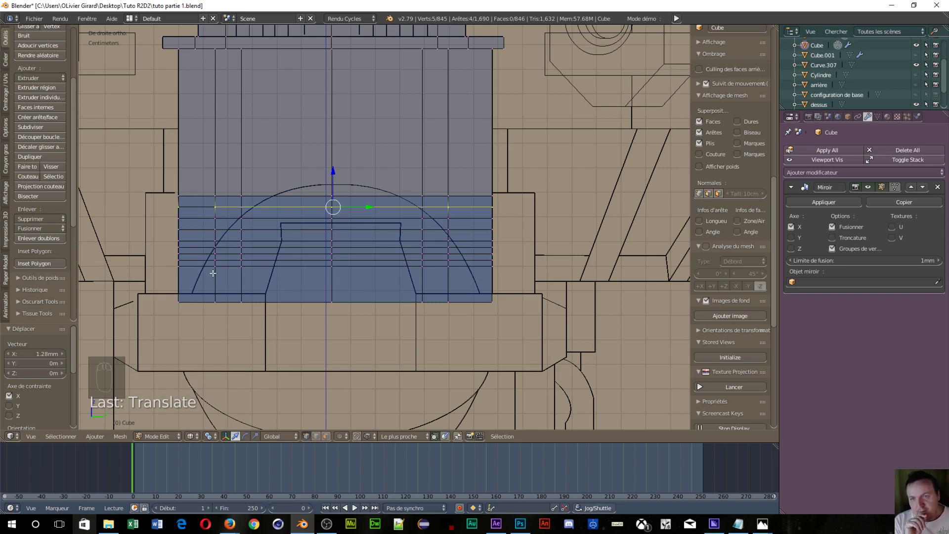
left_click_drag(187, 265, 291, 326)
key("ctrl+Tab")
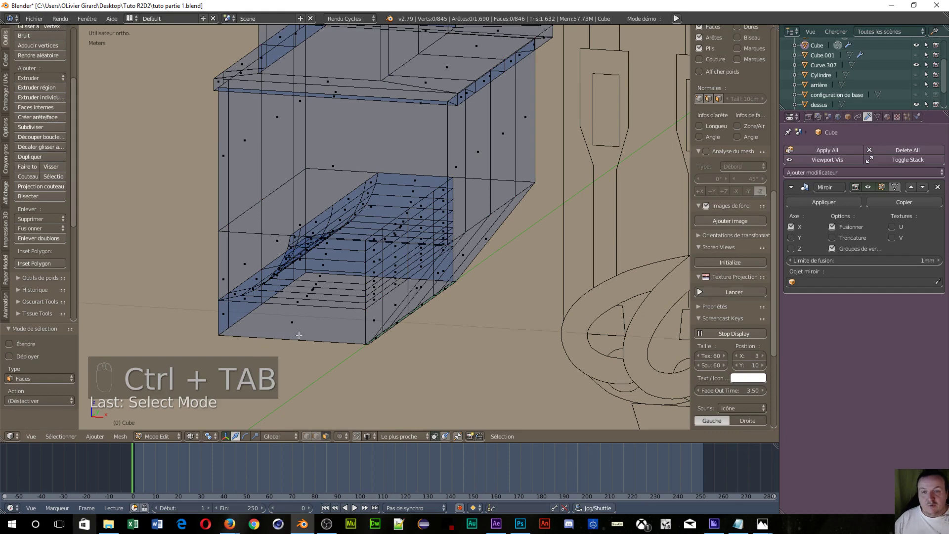
left_click_drag(305, 313, 345, 312)
left_click_drag(345, 312, 369, 291)
left_click_drag(370, 290, 374, 315)
key("c")
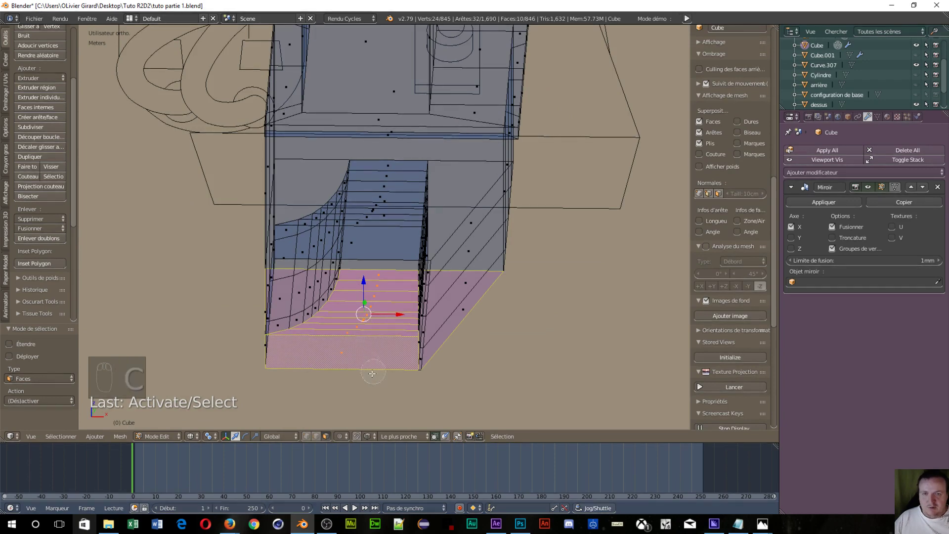
left_click_drag(356, 373, 357, 340)
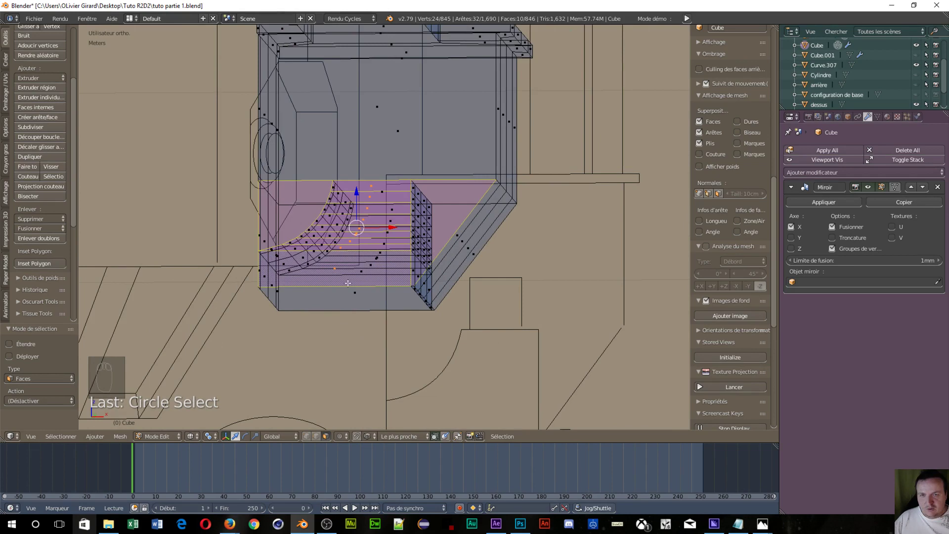
- Pick notch faces one by one and delete them
key("a")
left_click_drag(340, 287, 314, 293)
left_click_drag(314, 292, 334, 341)
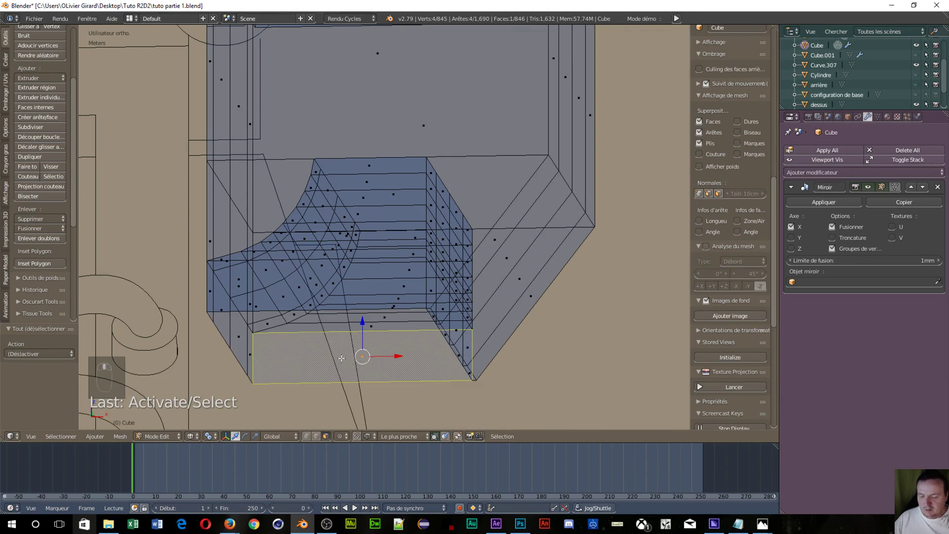
key("x")
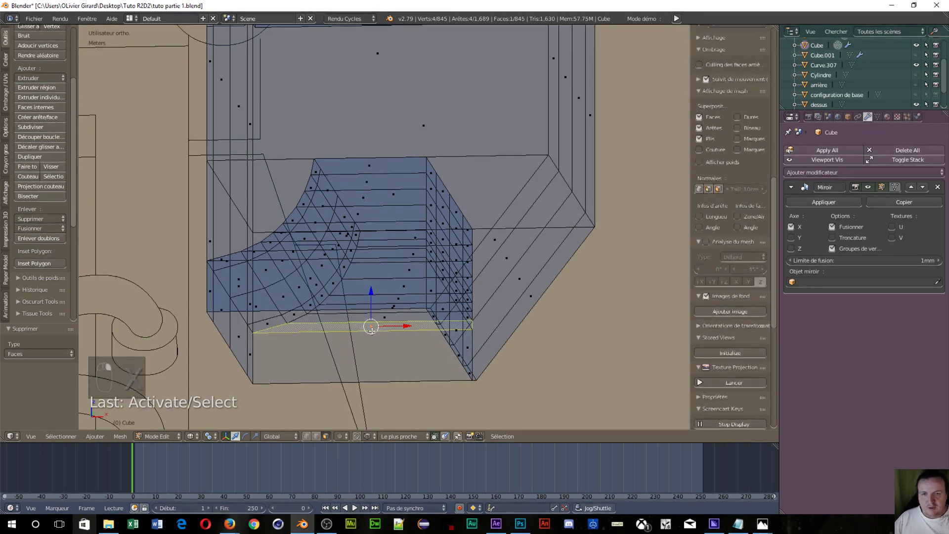
key("x")
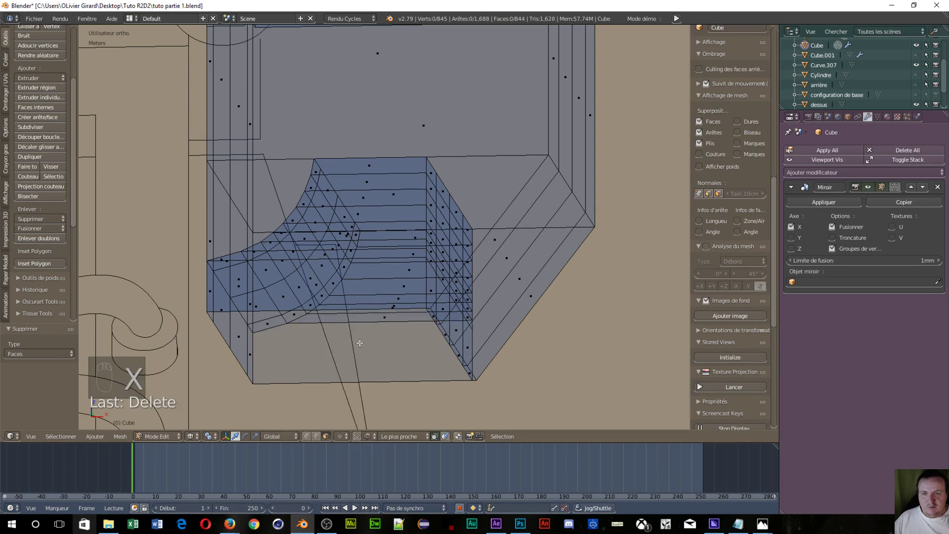
key("x")
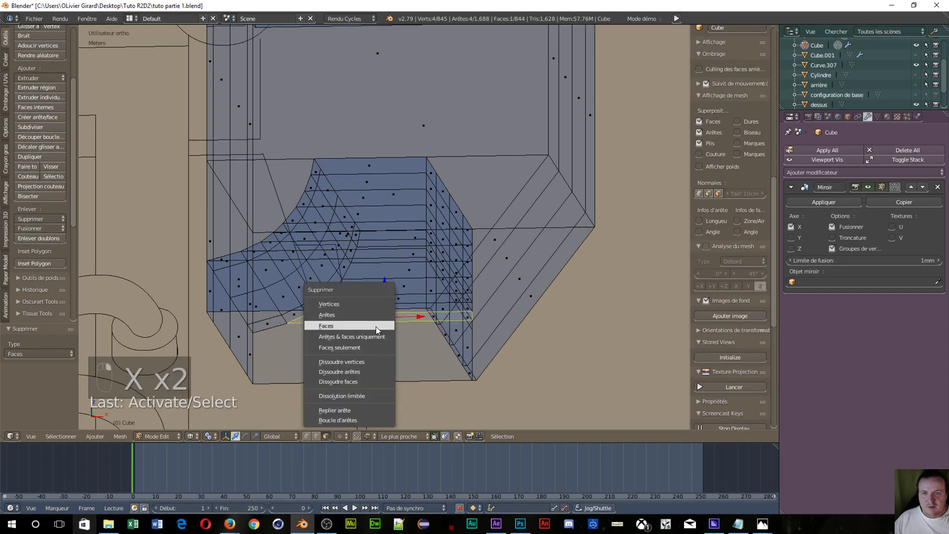
- Select the remaining notch faces to remove
left_click_drag(390, 308, 378, 311)
left_click_drag(389, 296, 385, 296)
left_click_drag(392, 289, 375, 288)
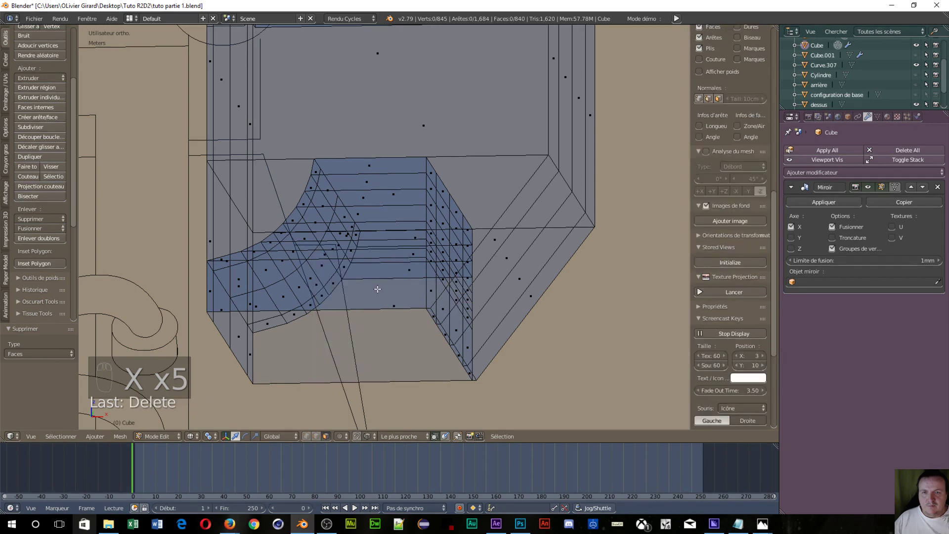
left_click_drag(399, 271, 410, 259)
left_click_drag(410, 254, 418, 237)
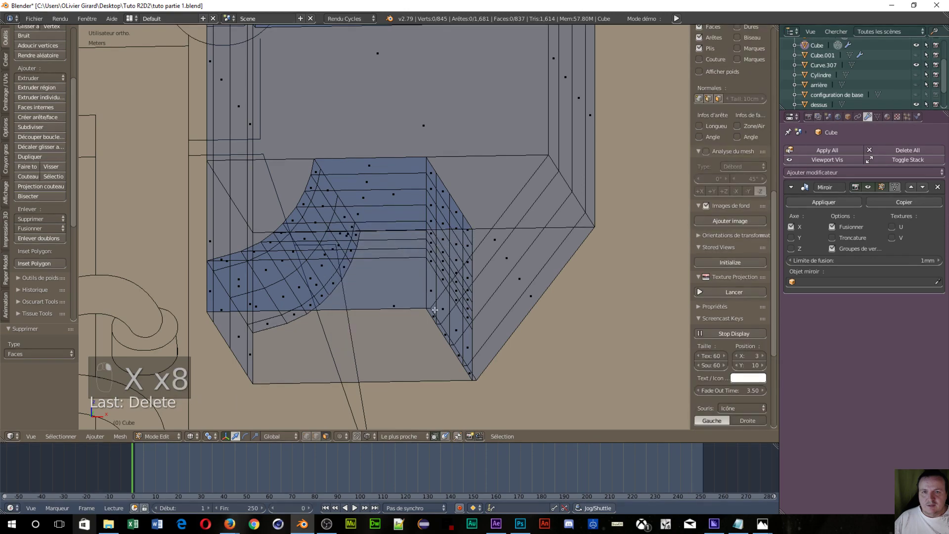
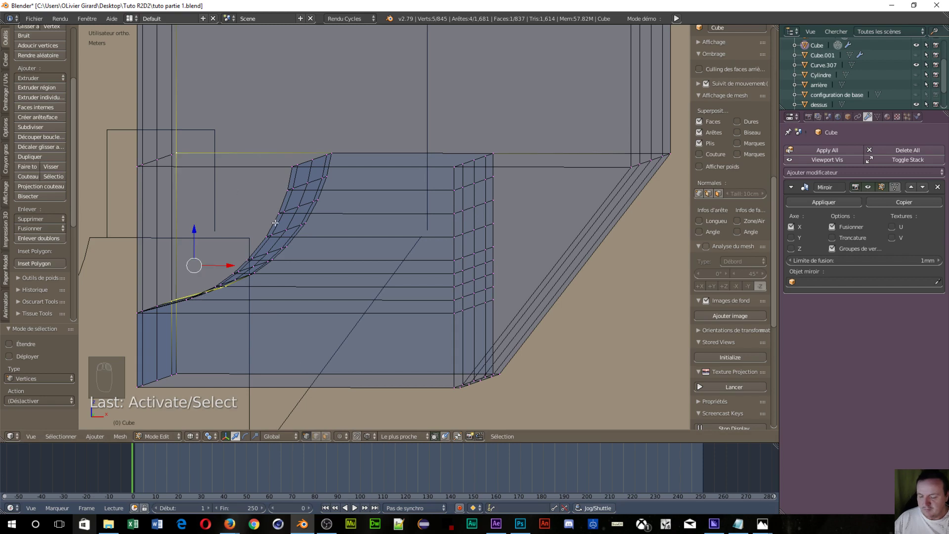
- Fill a face, undo it, then pick a gap's border vertices and create a face across it
key("f")
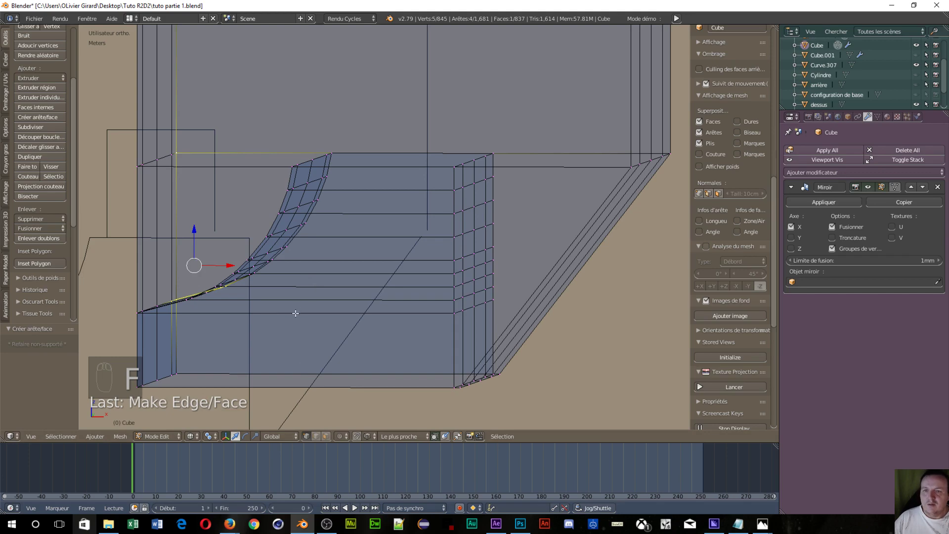
middle_click(296, 313)
left_click_drag(286, 337, 243, 370)
key("ctrl+z")
left_click_drag(297, 344, 159, 353)
left_click_drag(196, 364, 353, 377)
key("f")
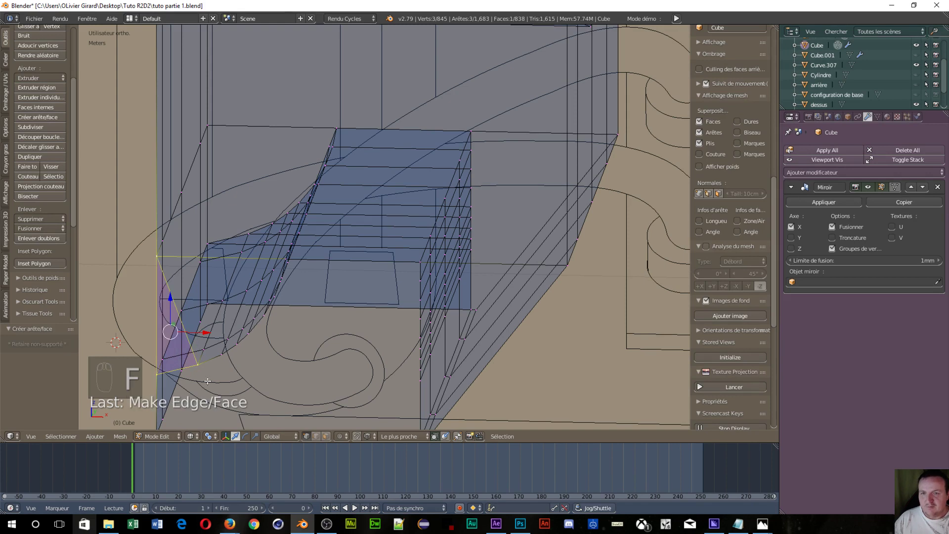
- Fill the next three gaps between the notch strip and surrounding mesh with faces
left_click_drag(204, 363, 221, 352)
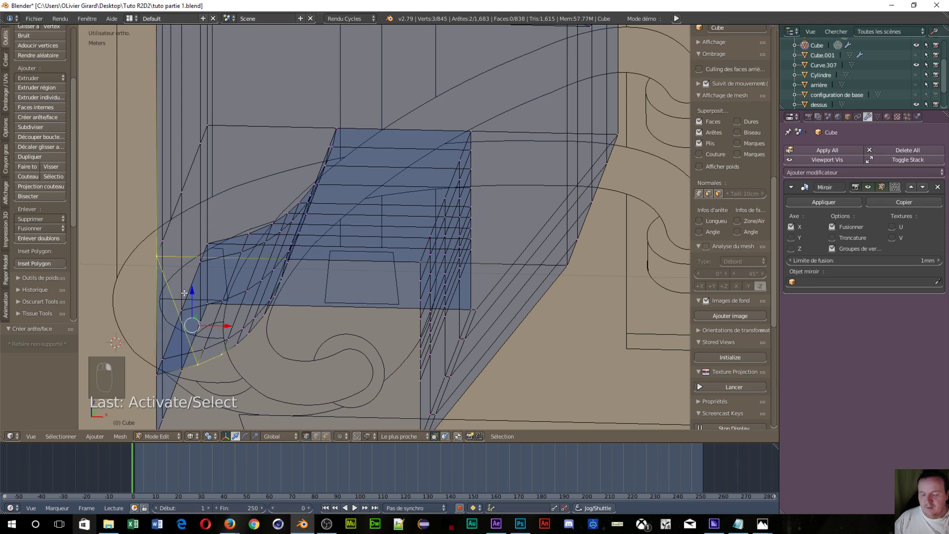
key("f")
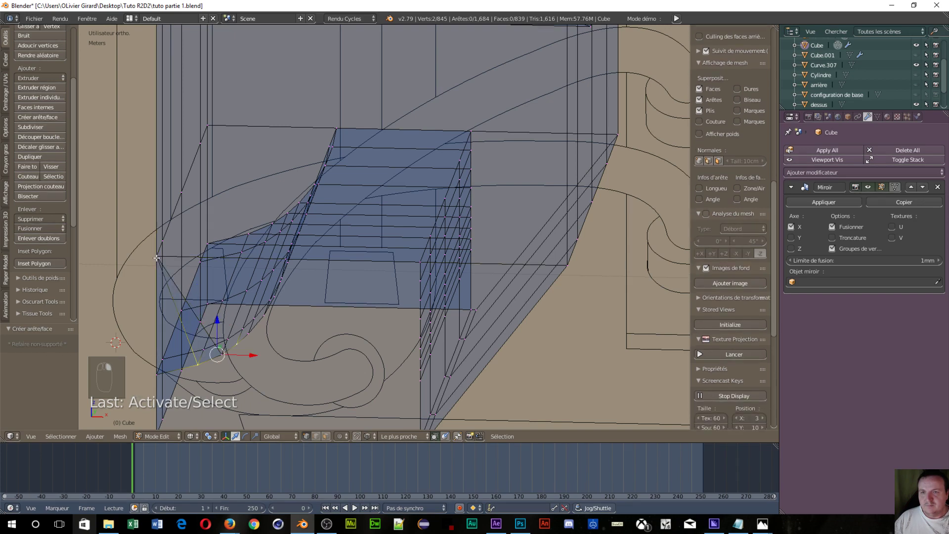
left_click_drag(155, 252, 295, 383)
key("f")
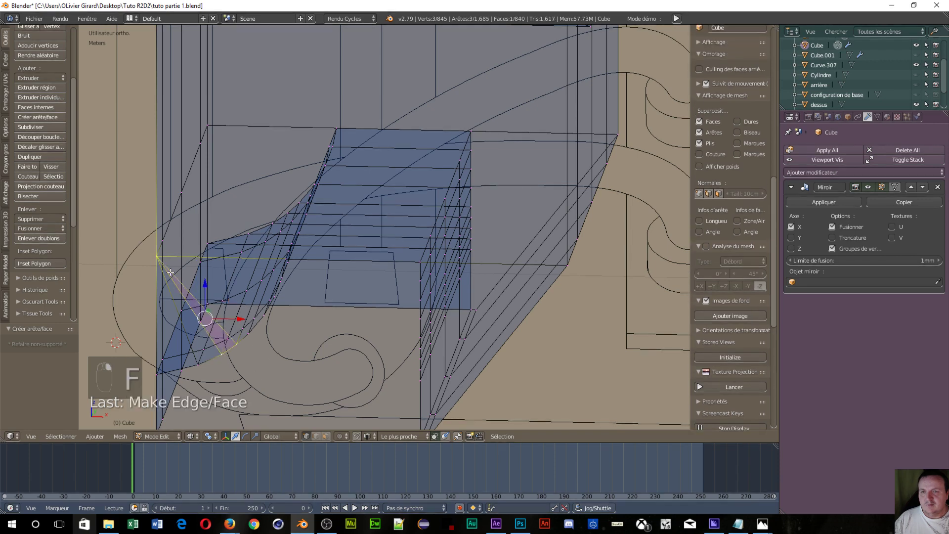
left_click_drag(155, 256, 249, 332)
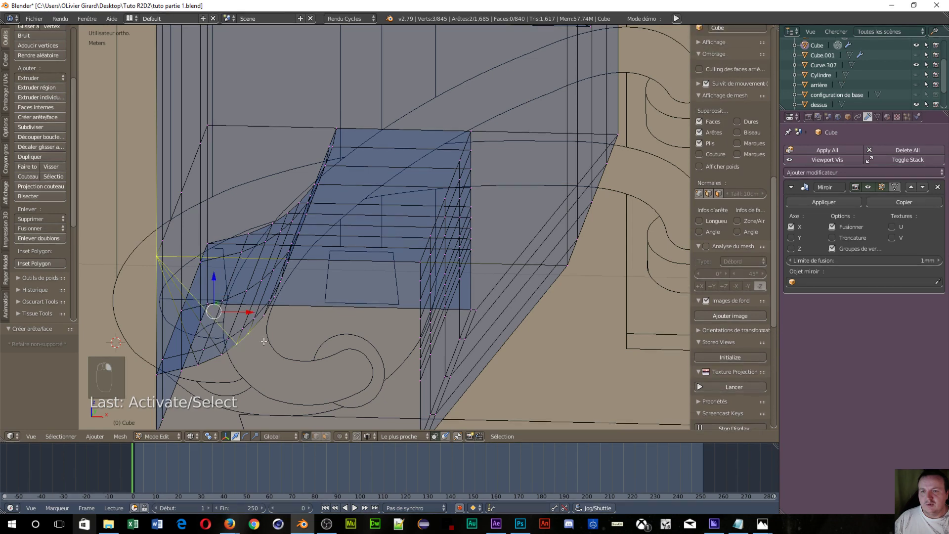
key("f")
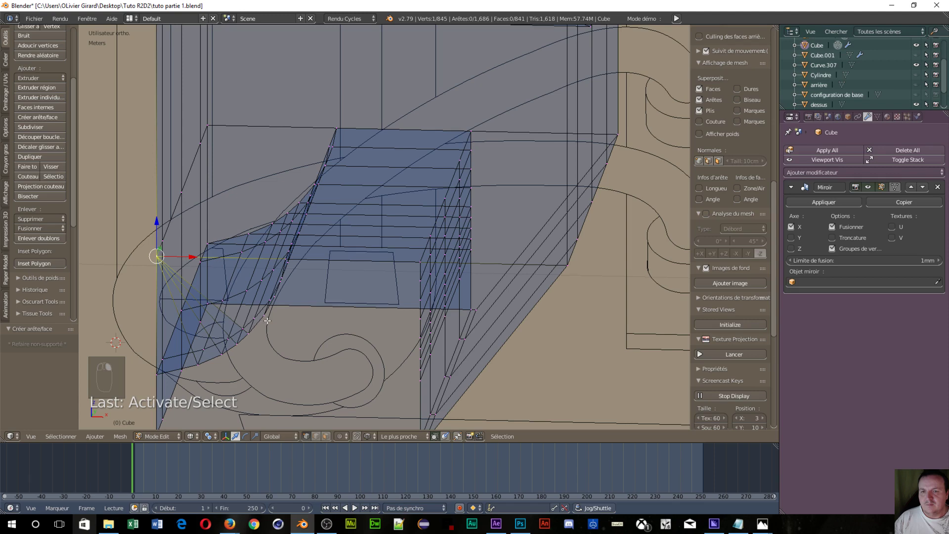
- Fill one more gap with a face and orbit to look into the notch
left_click_drag(266, 316, 349, 334)
key("f")
middle_click(343, 338)
middle_click(351, 334)
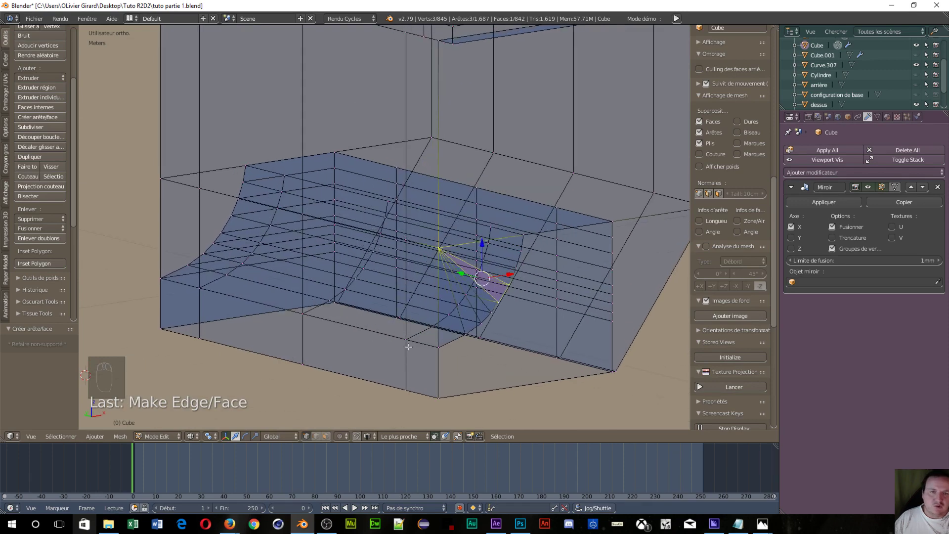
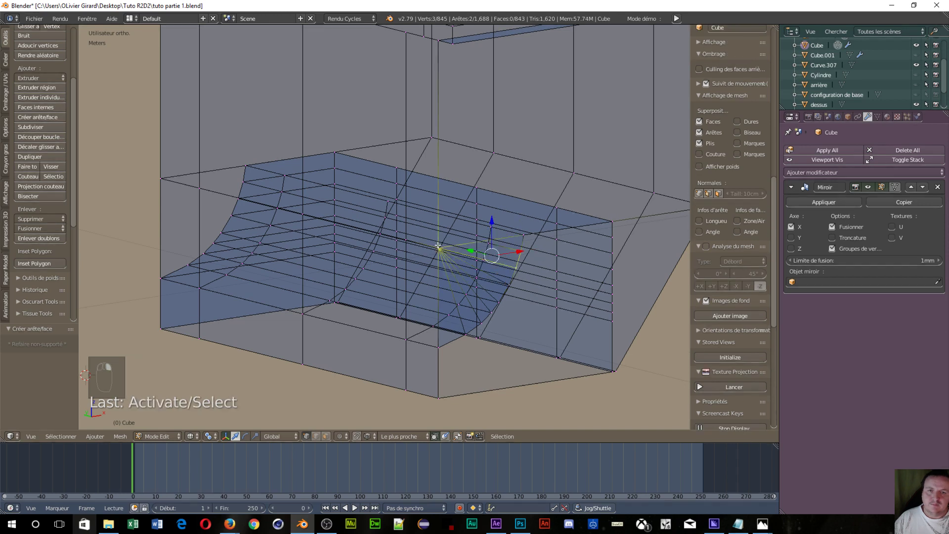
- Fill the last gap under the notch with a face, fanning from the corner vertex
key("f")
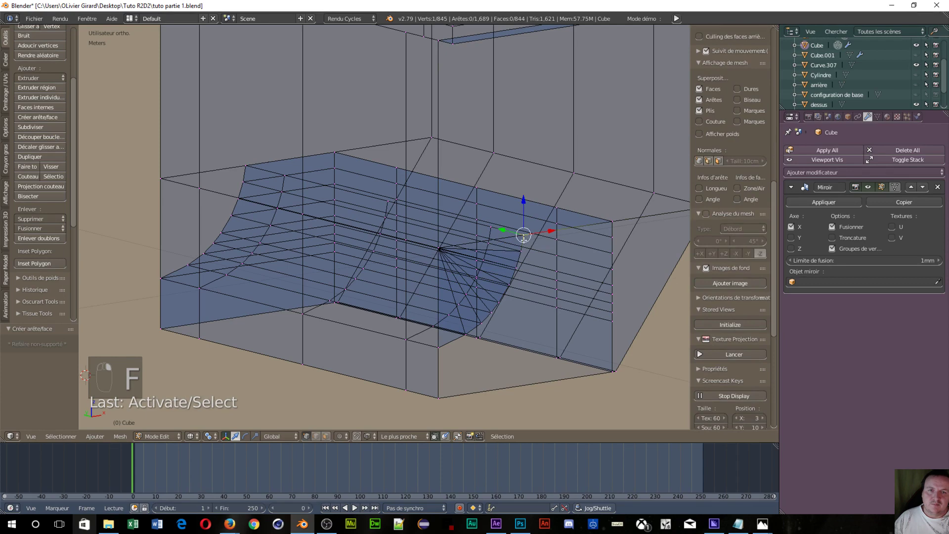
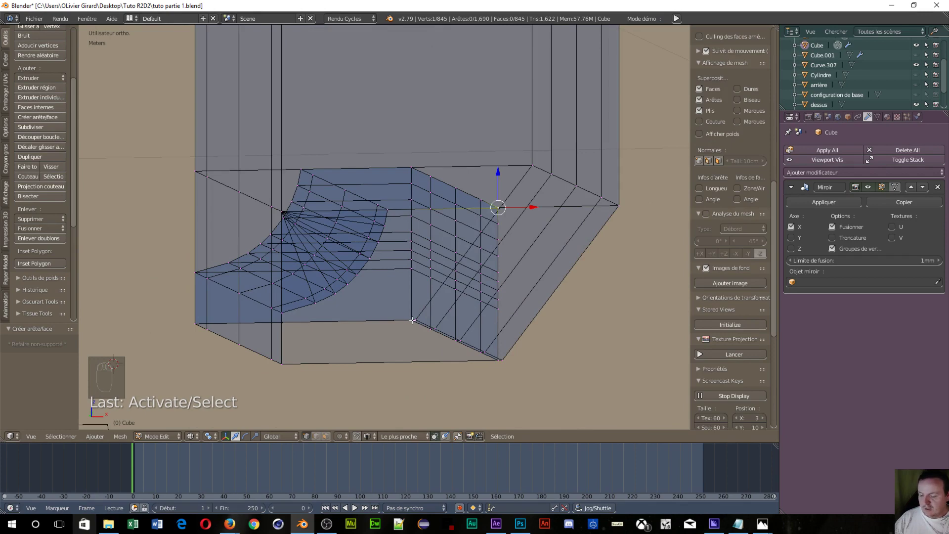
- In face select mode from the front view, delete the stray face left in the notch
key("ctrl+Tab")
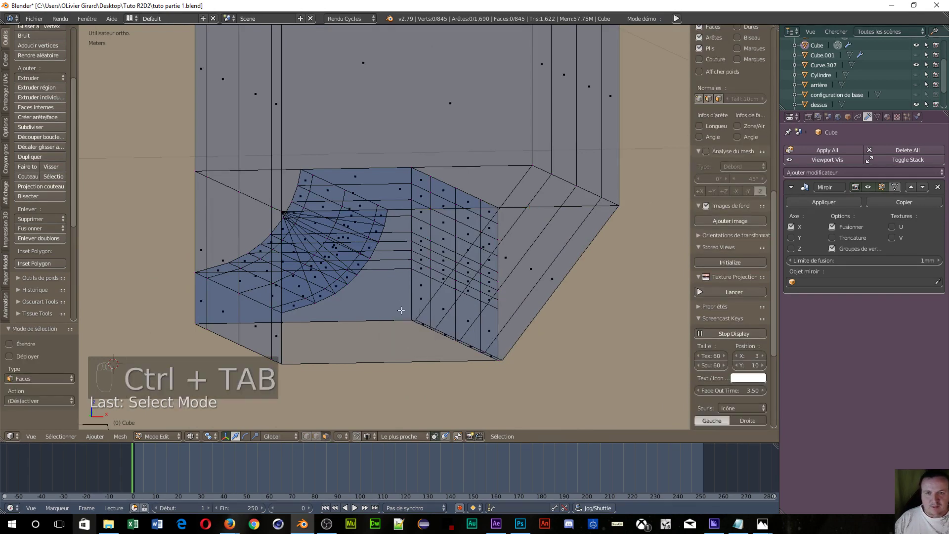
left_click(319, 372)
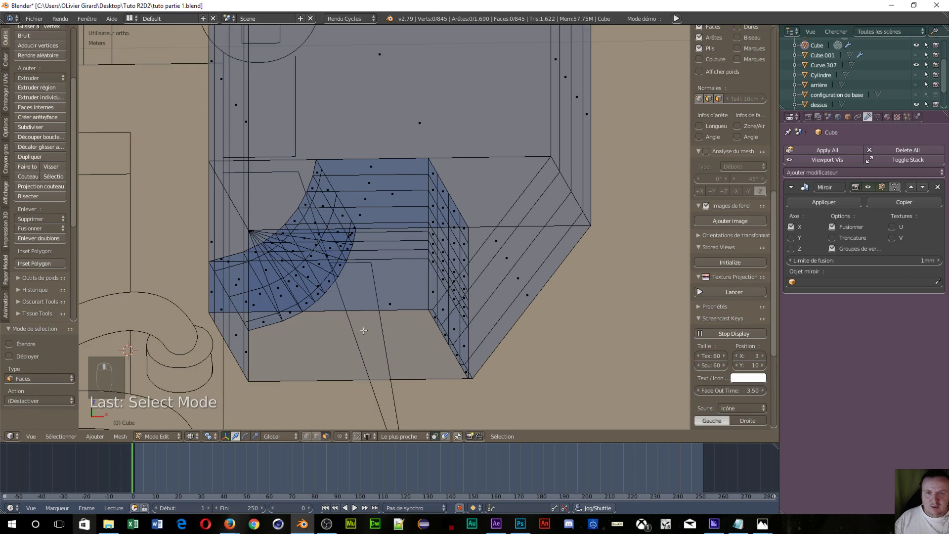
left_click_drag(383, 299, 348, 310)
key("x")
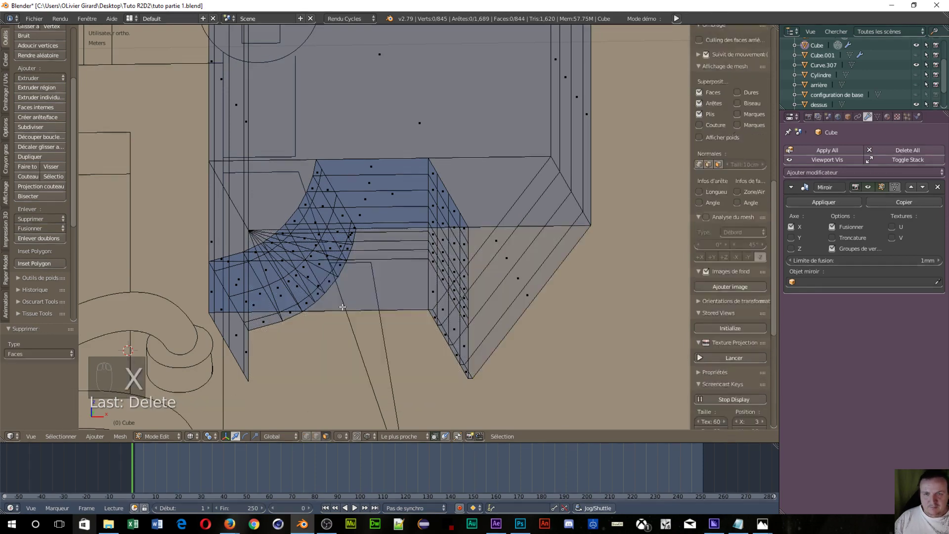
- Inspect the faces around the notch, then switch to edge selection mode
left_click_drag(350, 307, 328, 341)
key("z")
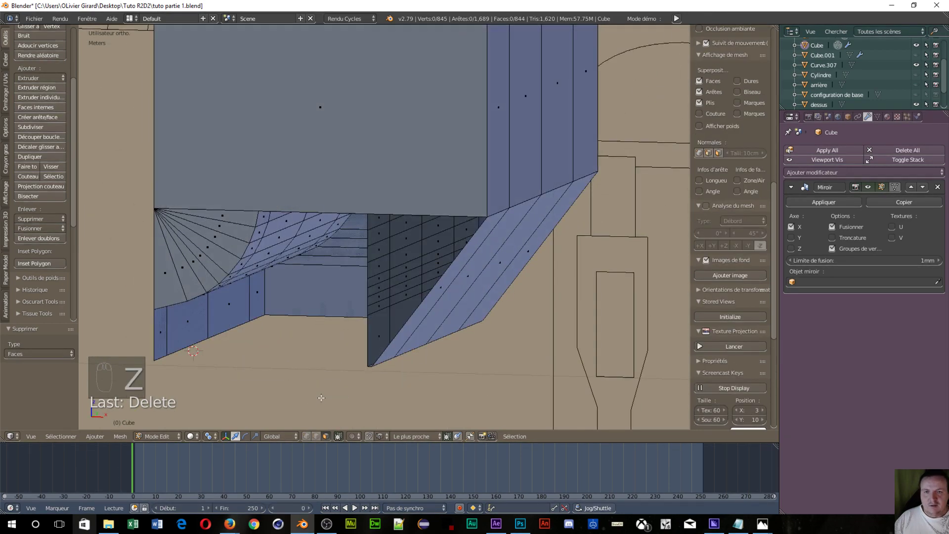
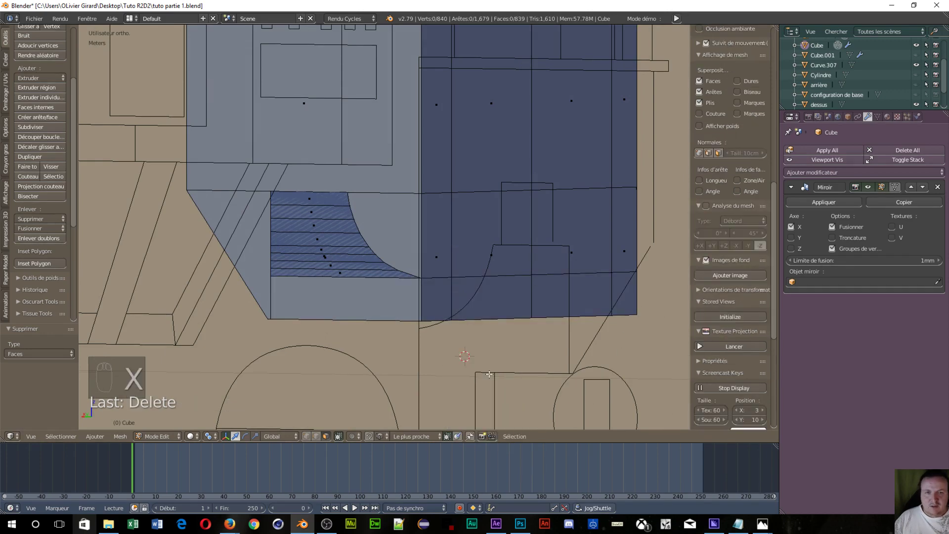
left_click_drag(660, 309, 451, 309)
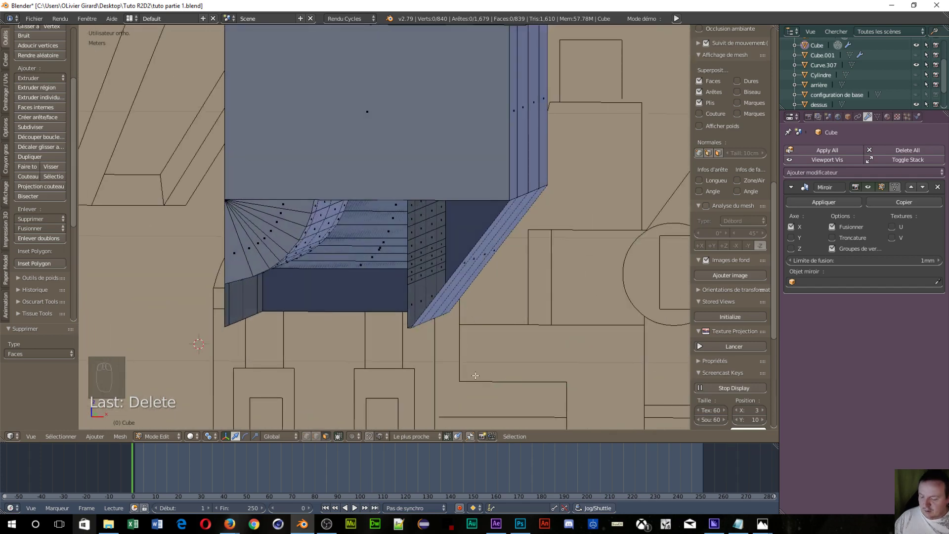
key("ctrl+Tab")
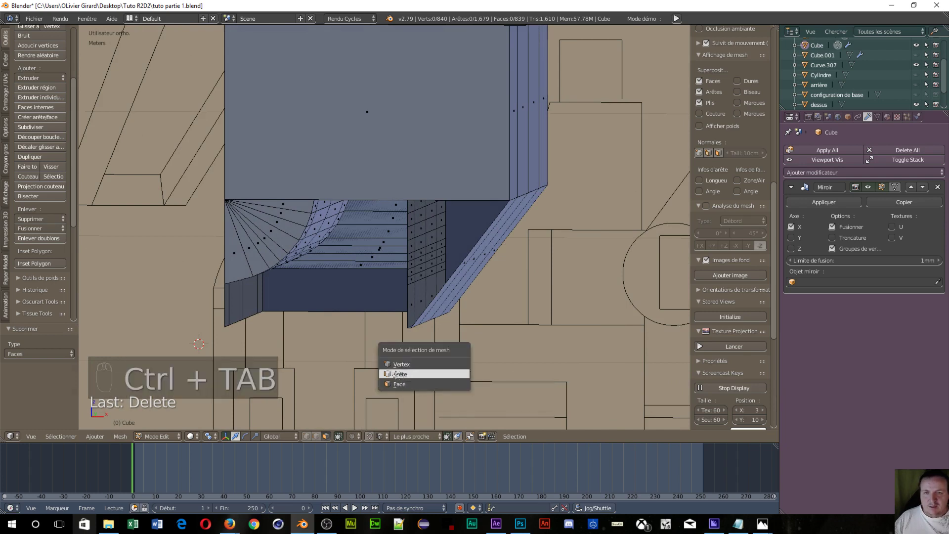
key("z")
left_click_drag(387, 345, 410, 351)
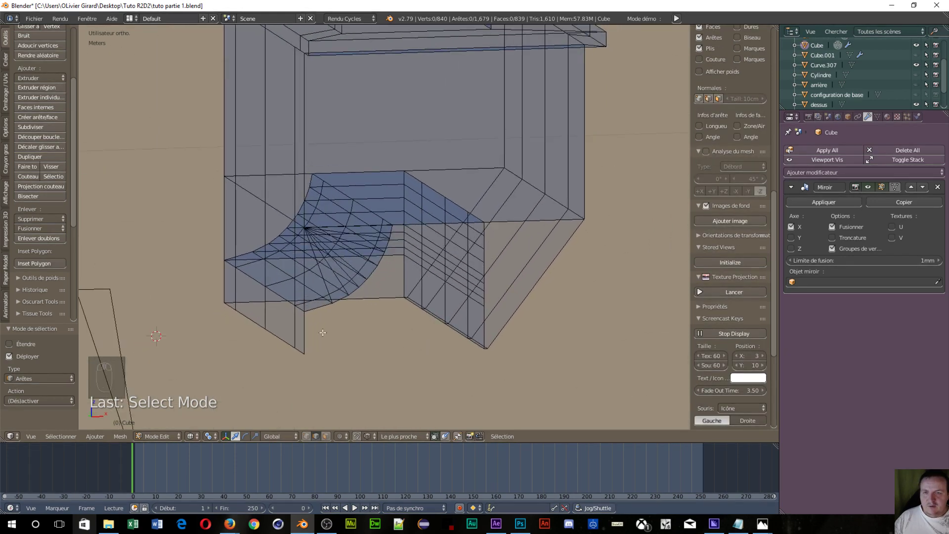
- In face select mode, select the faces at the notch corner for deletion
left_click_drag(321, 348, 311, 299)
left_click_drag(312, 298, 285, 273)
left_click_drag(285, 273, 358, 336)
left_click_drag(359, 336, 246, 308)
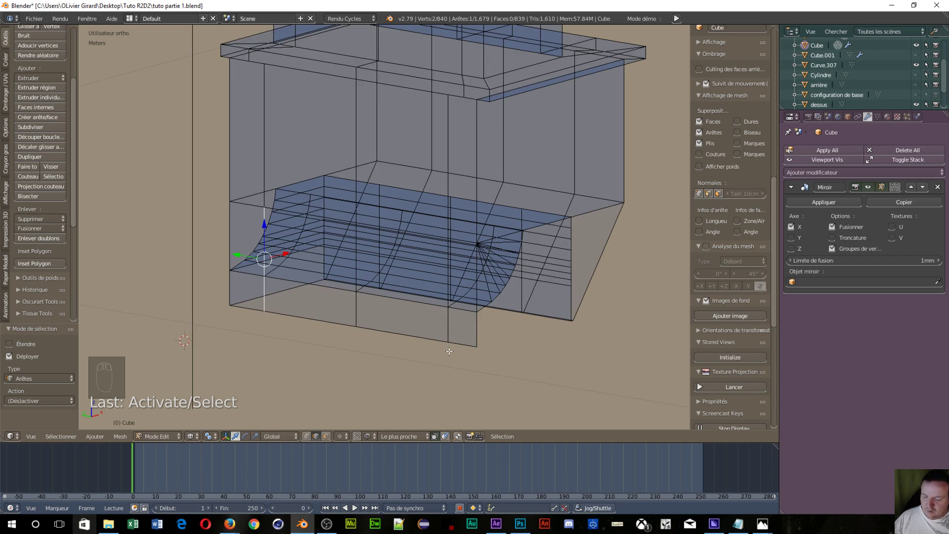
key("ctrl+Tab")
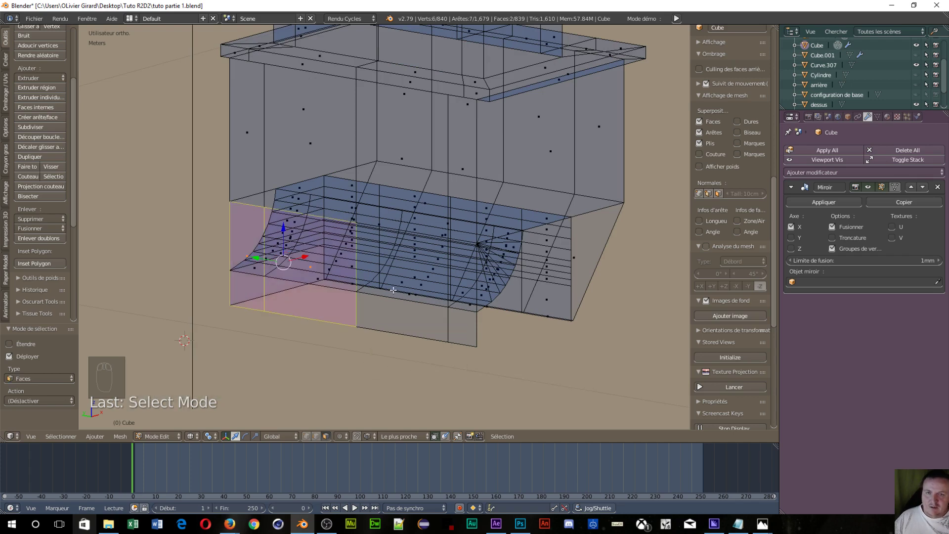
left_click_drag(394, 289, 400, 376)
key("x")
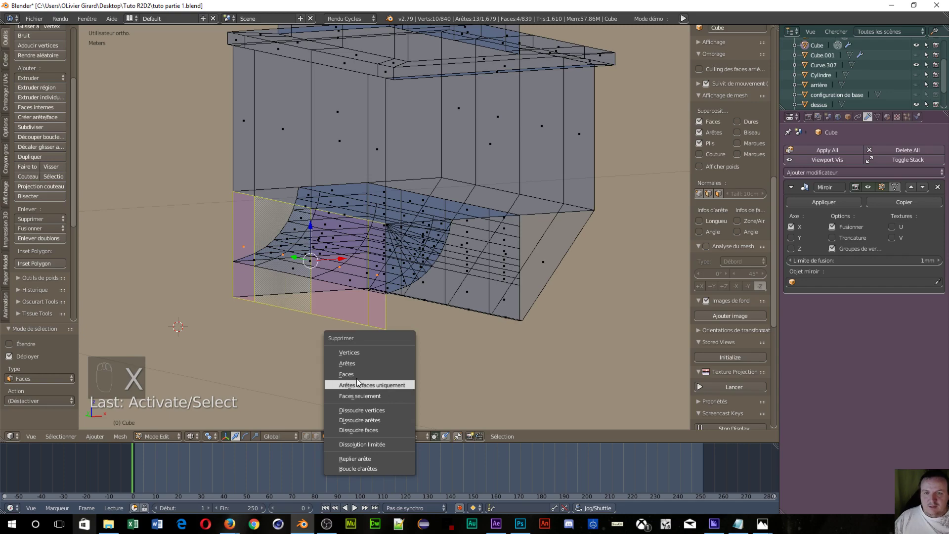
- Delete the selected corner faces, leaving a hole at the notch corner
left_click_drag(336, 362, 286, 265)
left_click_drag(286, 265, 382, 344)
key("x")
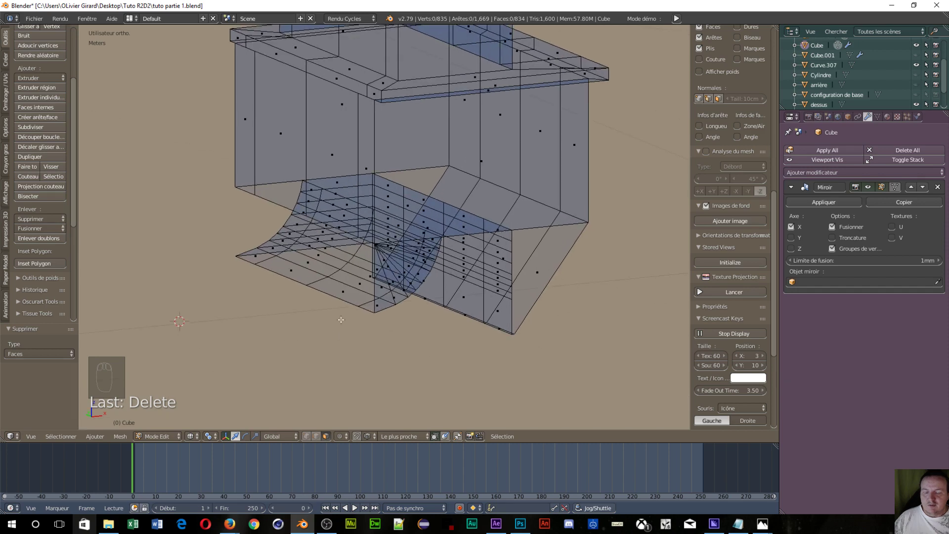
- In edge mode, select the hole's border edges and fill it with a new face
key("ctrl+Tab")
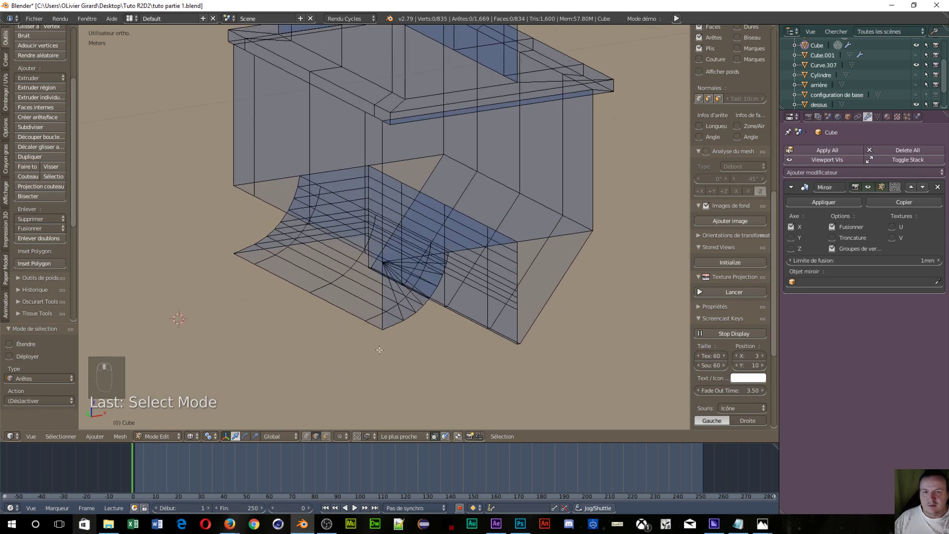
left_click_drag(377, 324, 388, 337)
key("f")
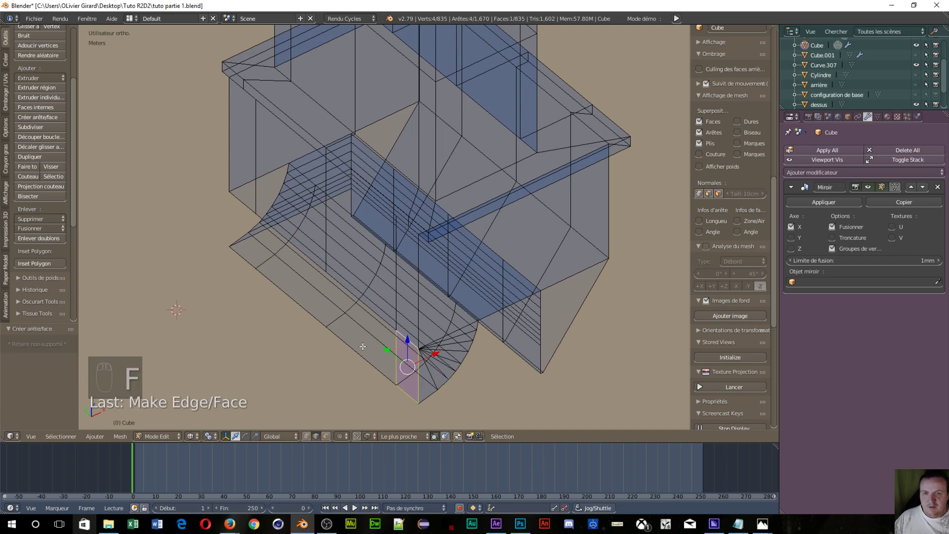
- Fill the three remaining holes along the notch edge, one face each
left_click_drag(352, 349, 328, 284)
key("d")
key("f")
left_click_drag(288, 298, 260, 241)
key("f")
left_click_drag(240, 249, 249, 205)
key("f")
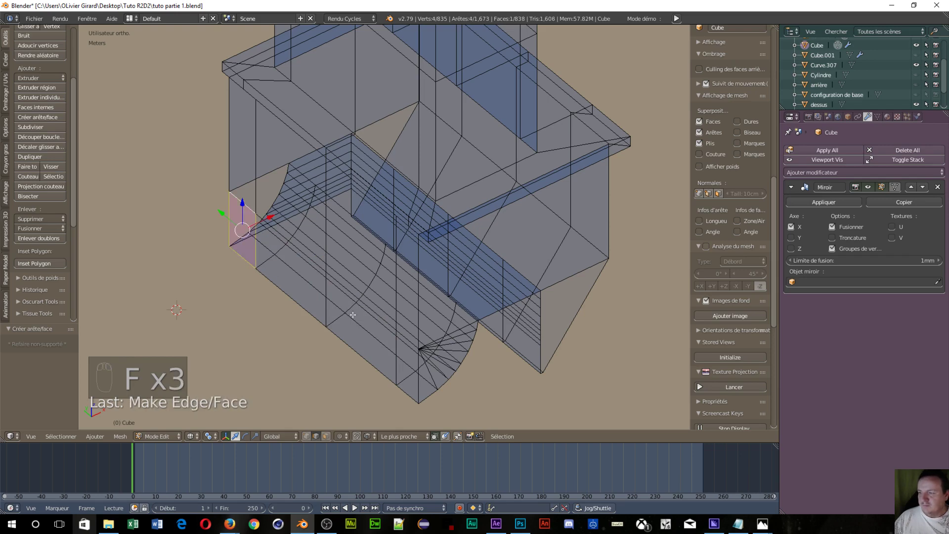
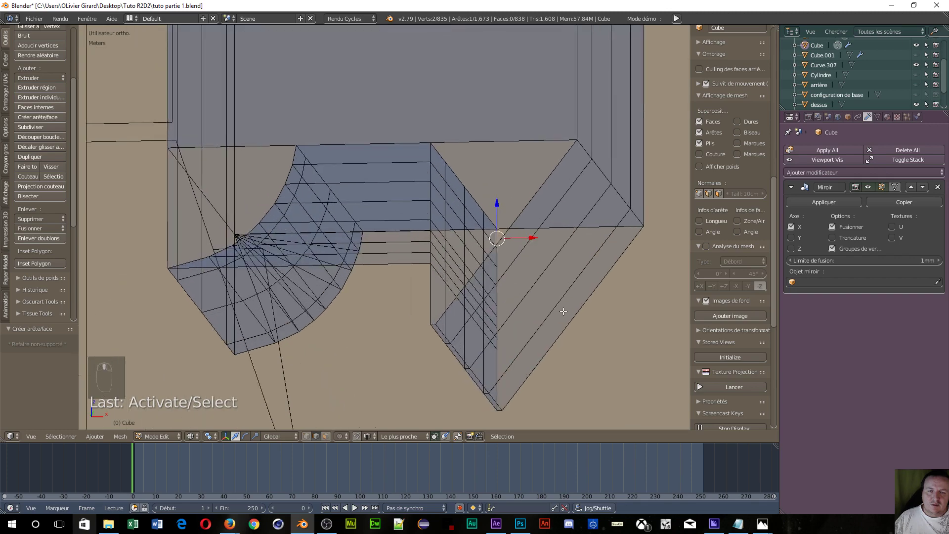
- From front ortho in vertex mode, create the first two triangle faces of the corner fan
key("KP_1")
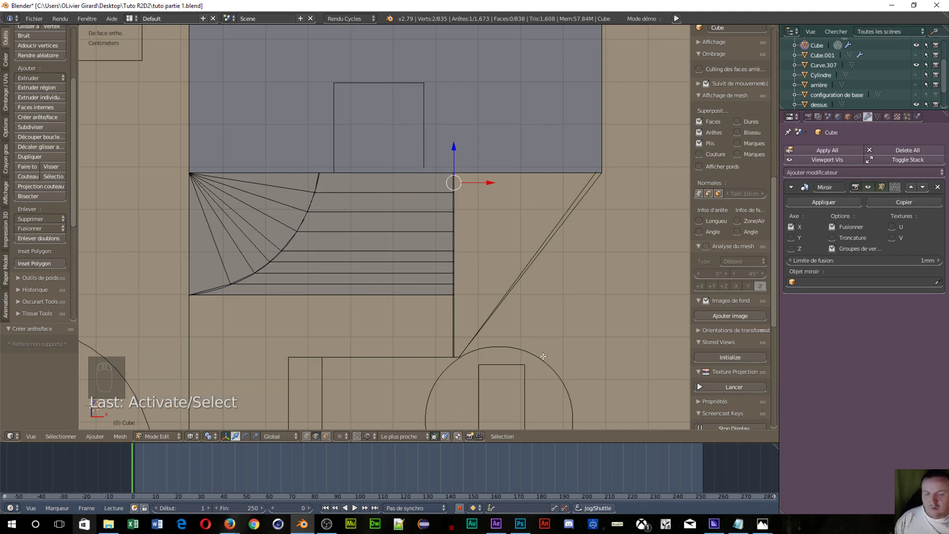
key("ctrl+Tab")
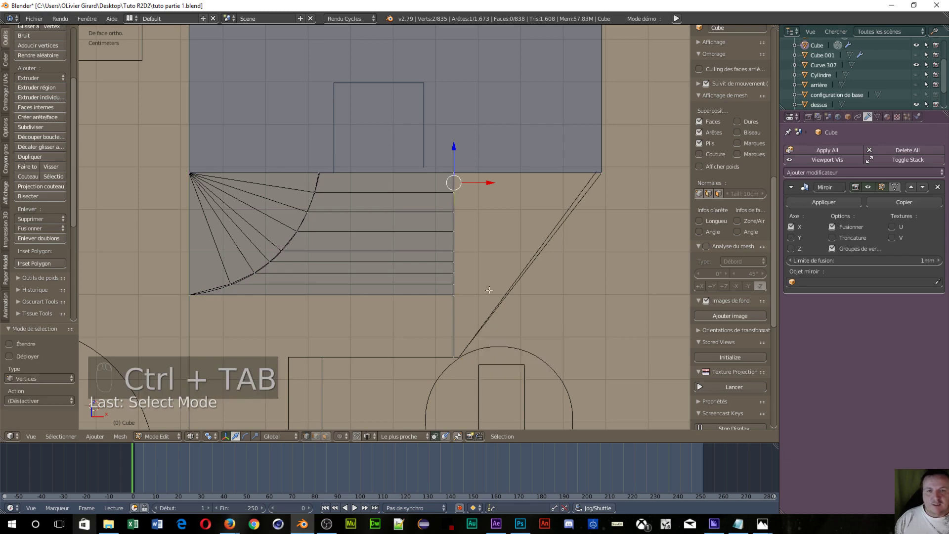
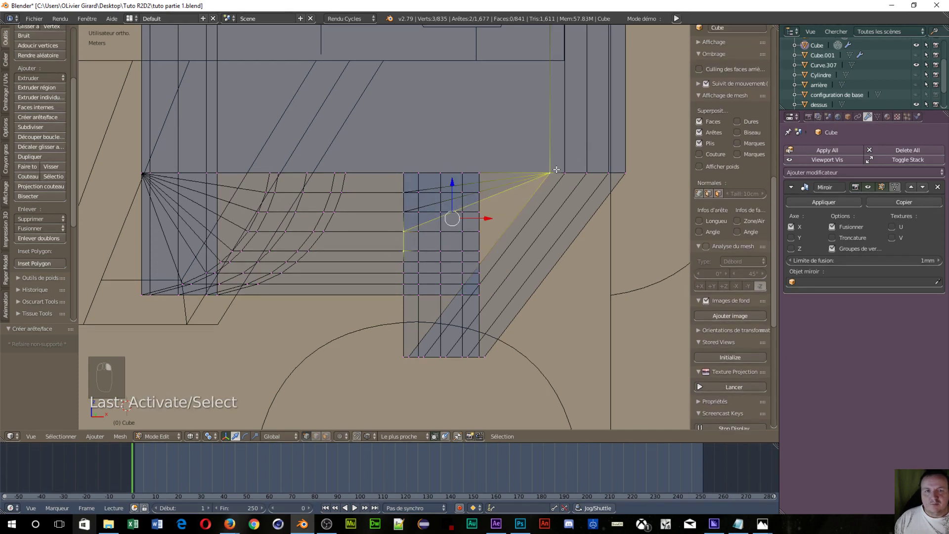
key("f")
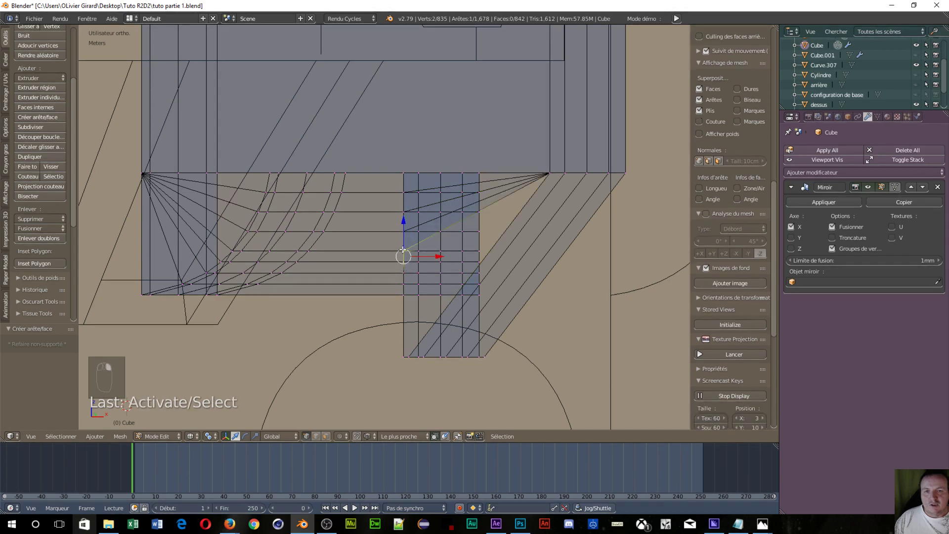
key("f")
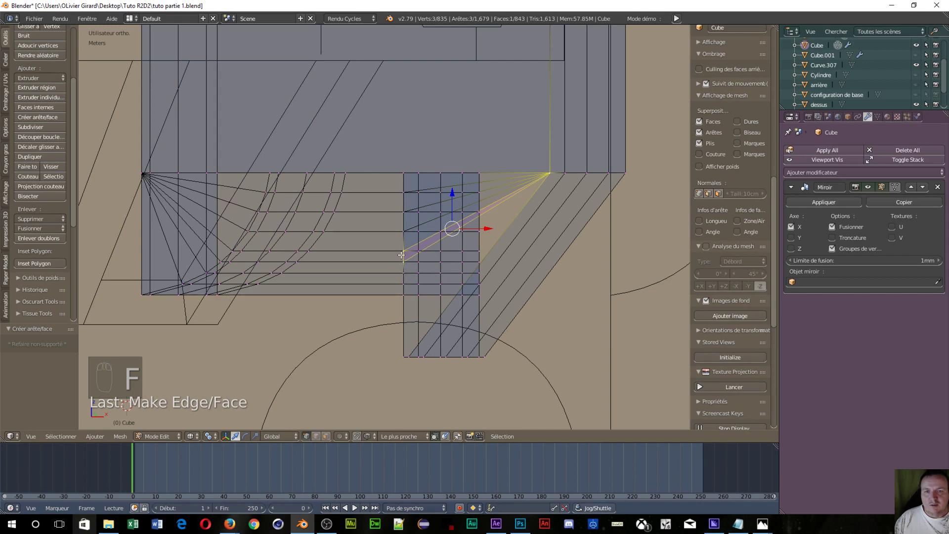
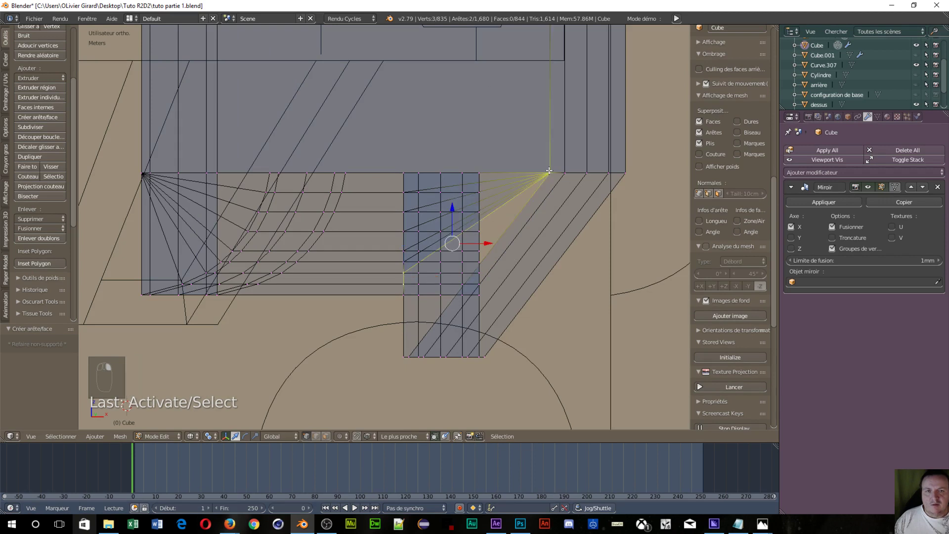
- Add the remaining fan triangles so the angled notch side is fully closed
key("f")
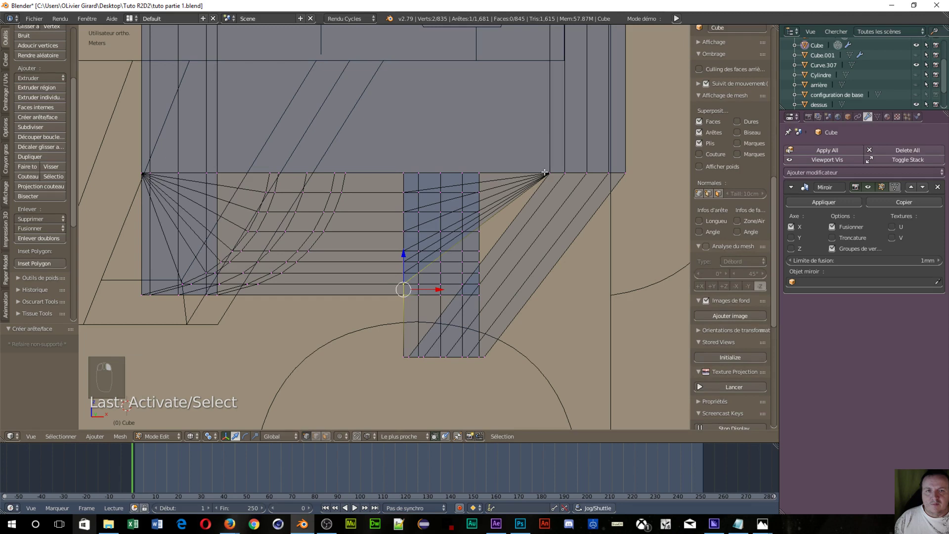
key("f")
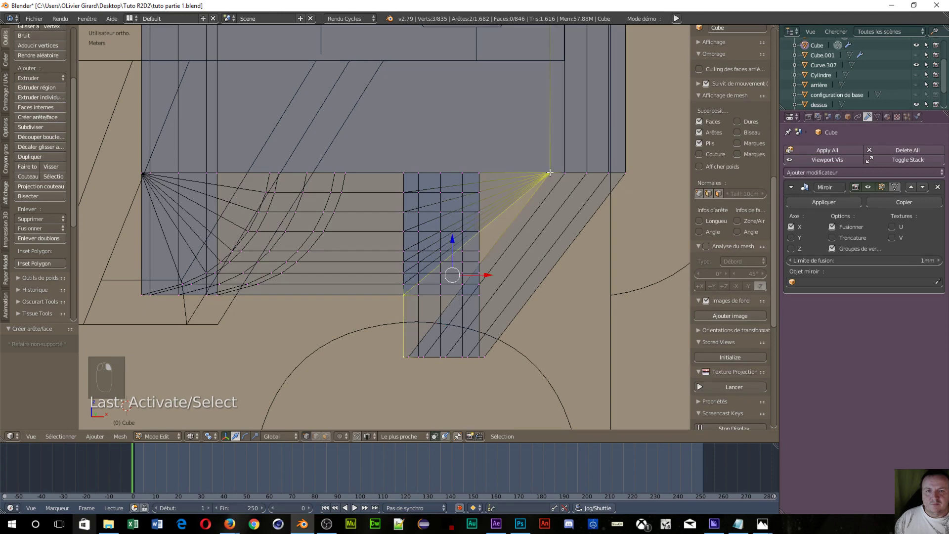
key("f")
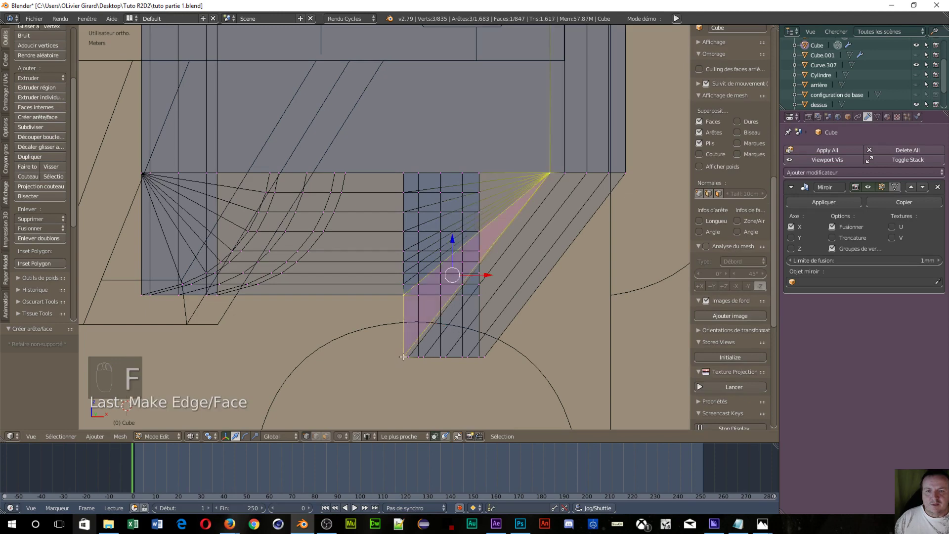
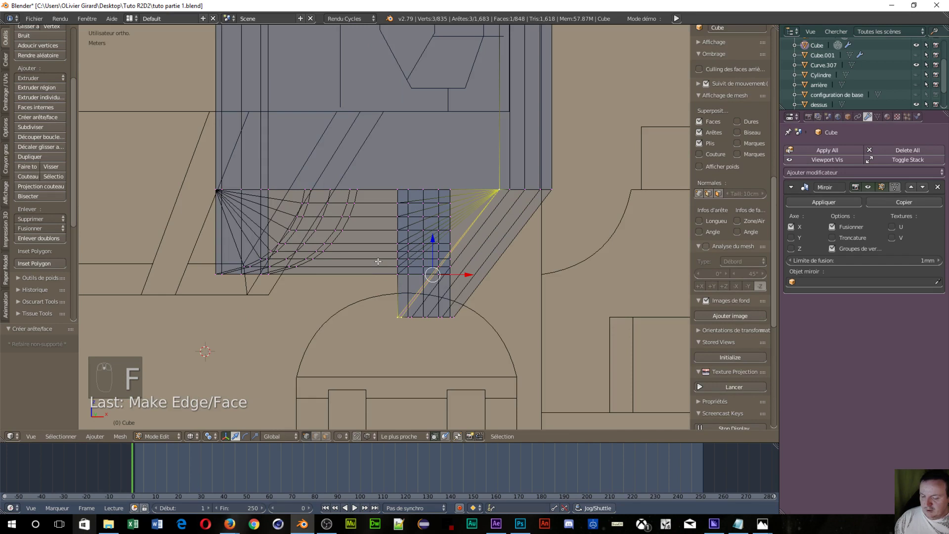
key("s")
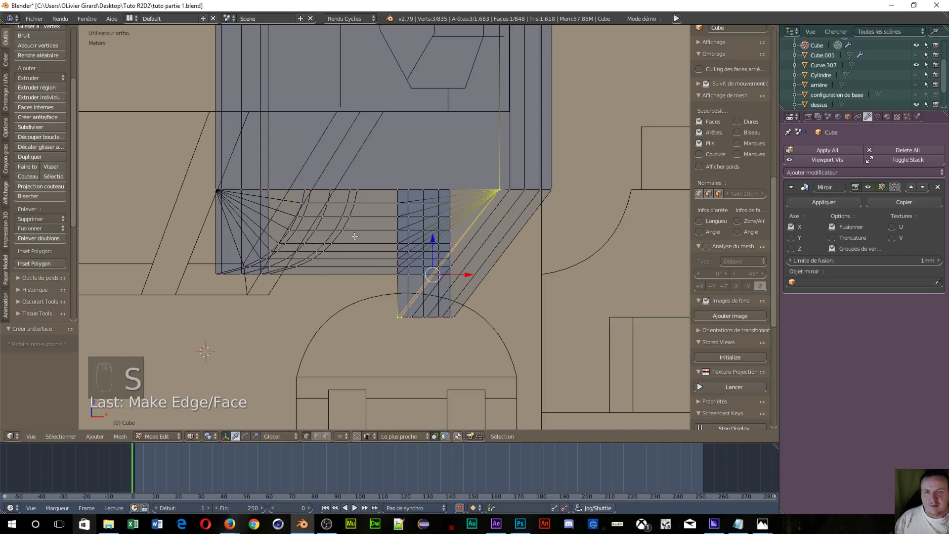
key("s")
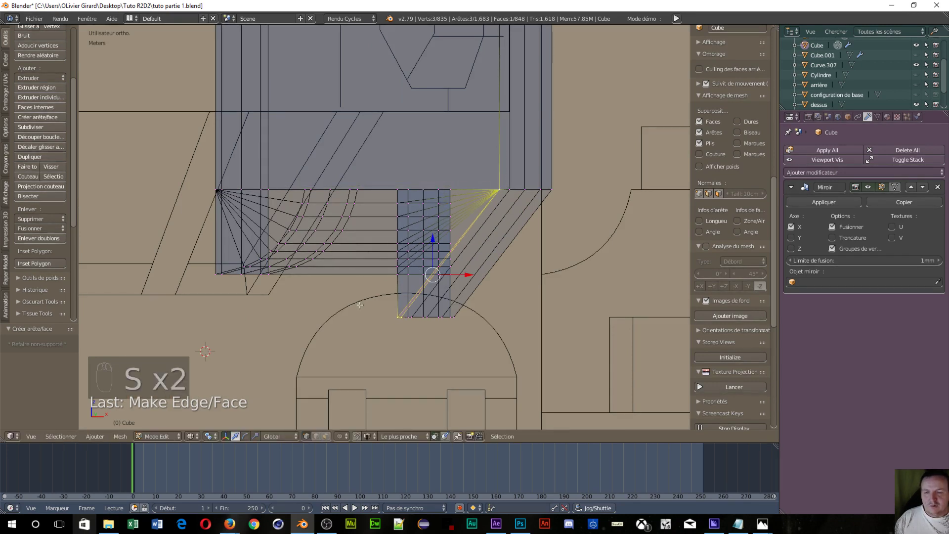
- Orbit to the underside and select the strip of nine faces between the curved walls
key("z")
key("z")
left_click_drag(321, 330, 314, 260)
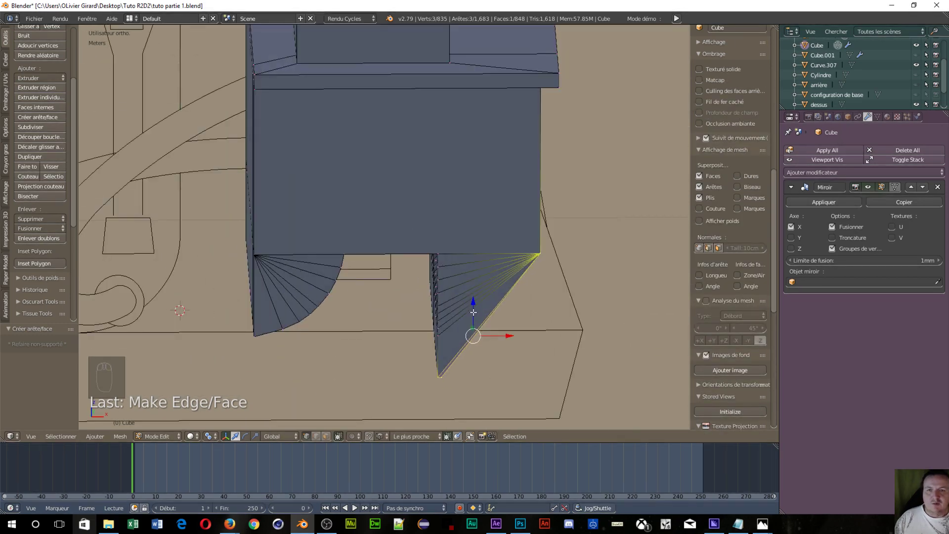
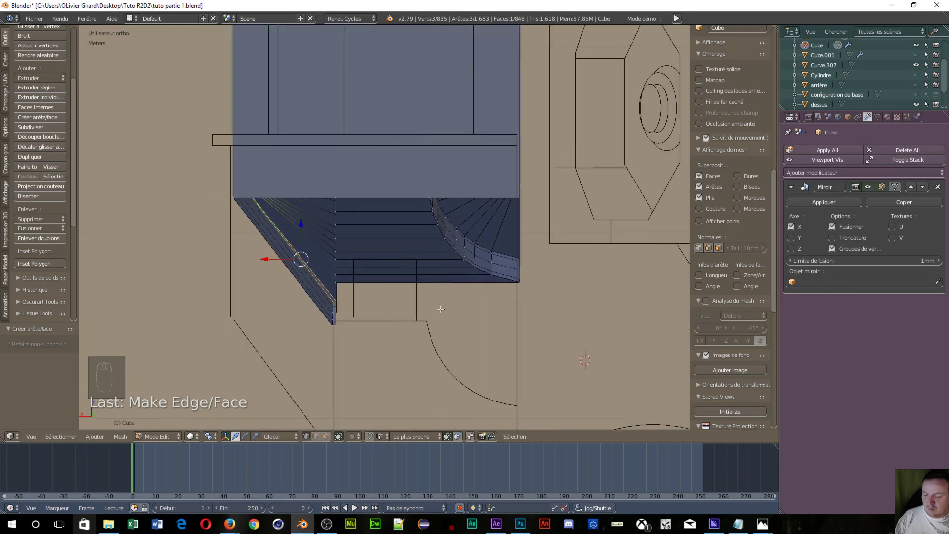
key("ctrl+Tab")
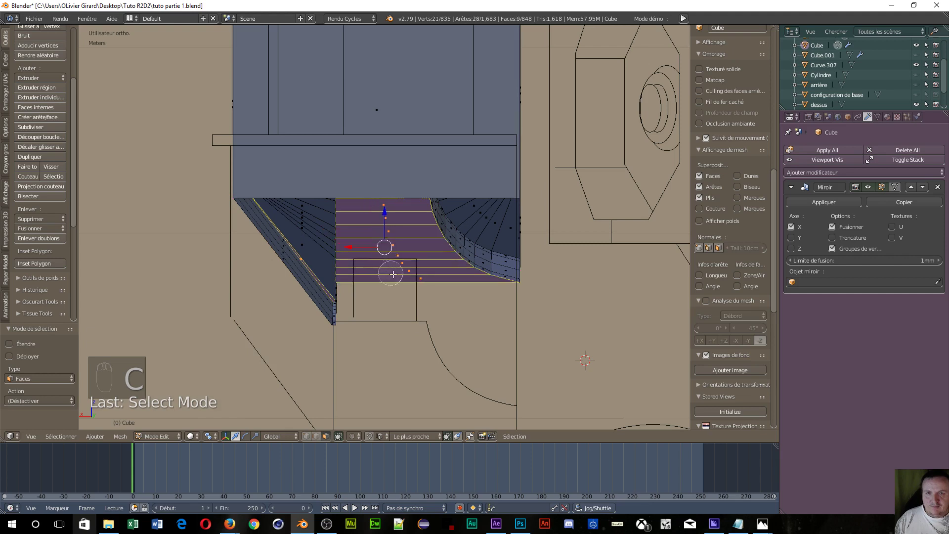
- Delete the selected strip of faces and fill the angled gap with one new triangle face
key("x")
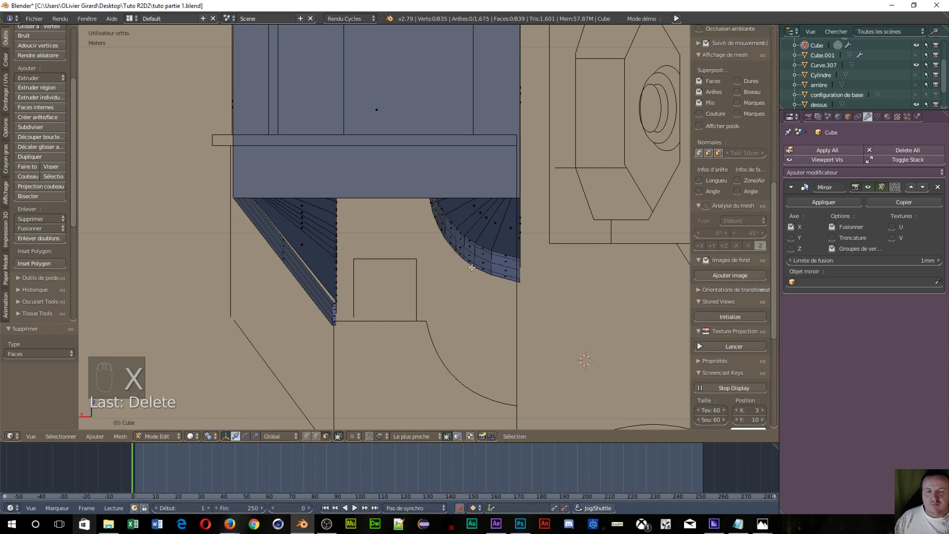
left_click_drag(454, 297, 451, 313)
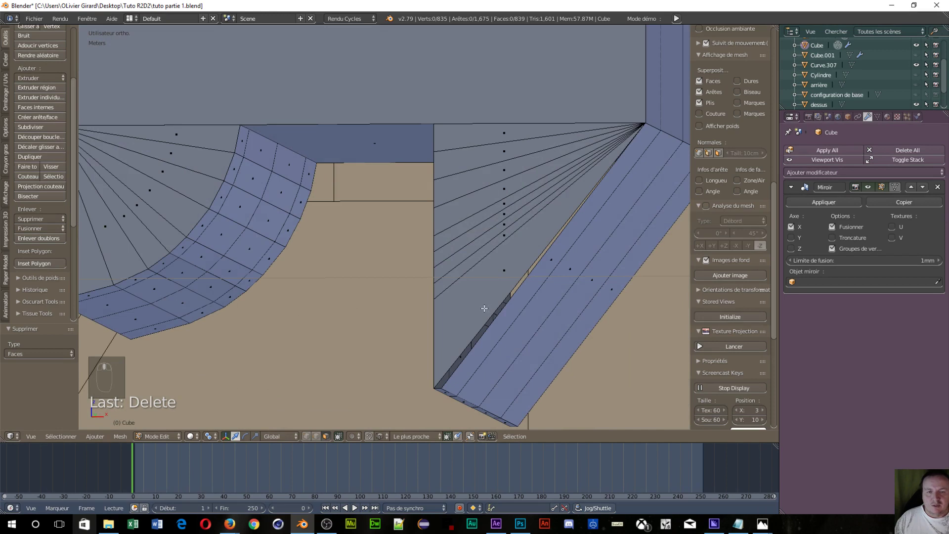
key("ctrl+Tab")
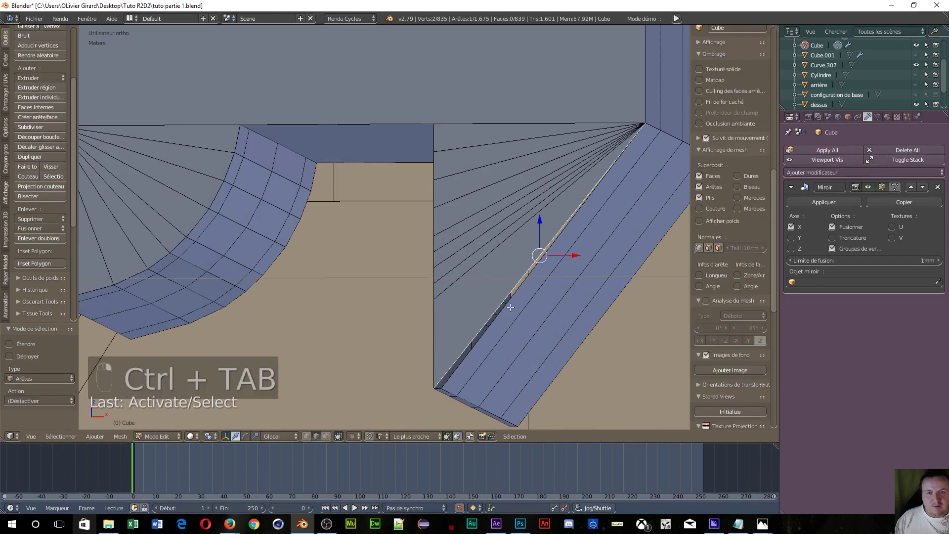
key("f")
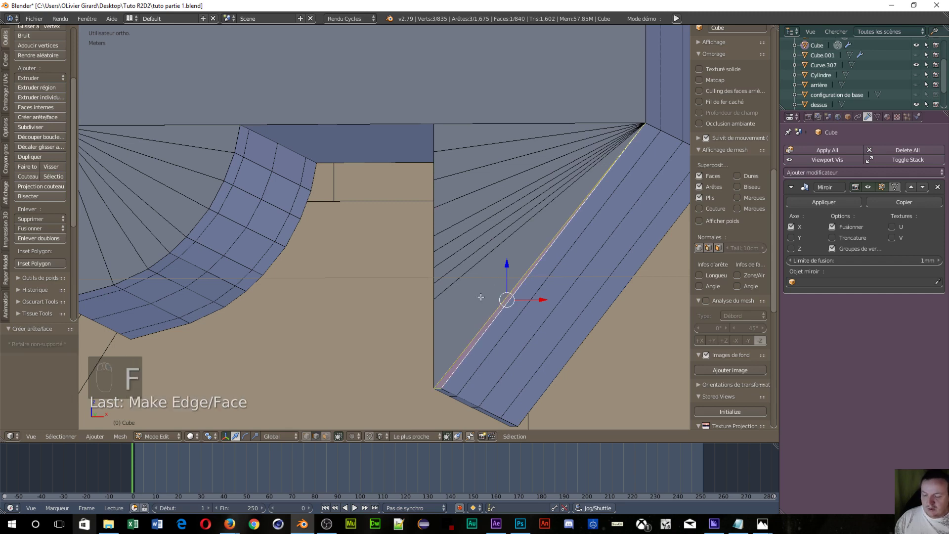
key("ctrl+Tab")
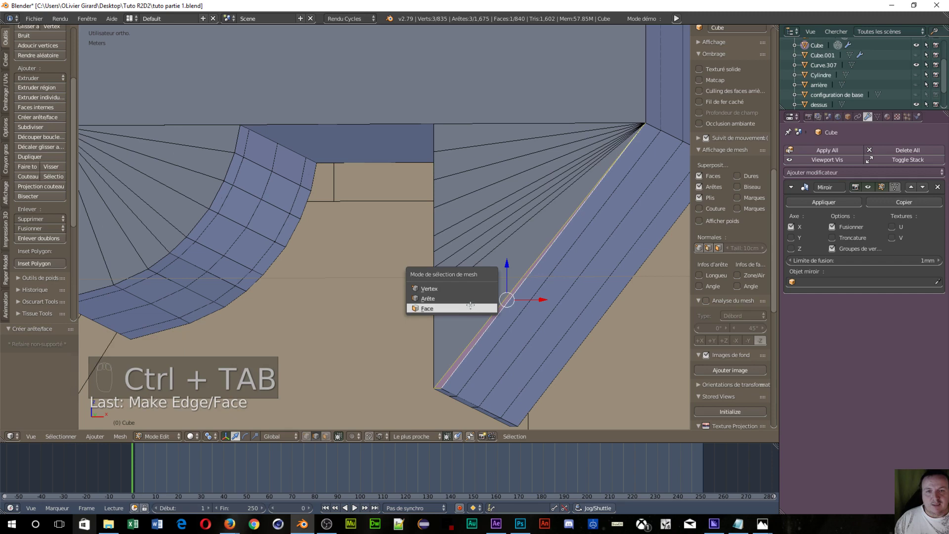
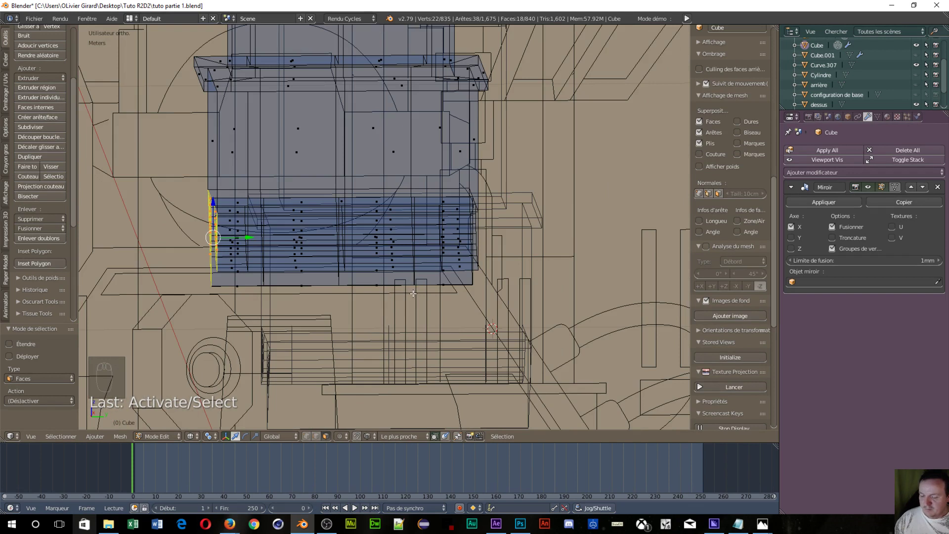
- Duplicate the left column of vertices and move the copy onto the right edge in ortho view
key("shift+d")
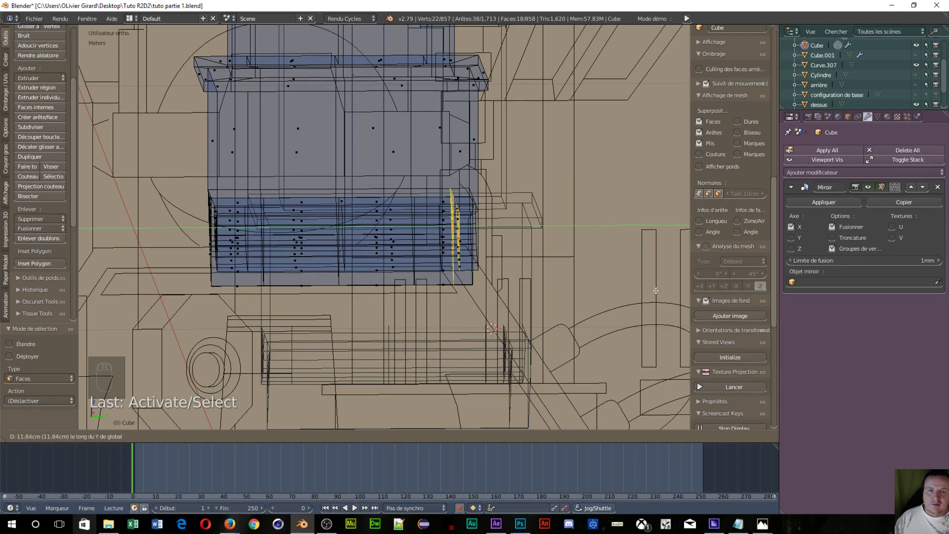
left_click_drag(546, 284, 538, 316)
key("KP_3")
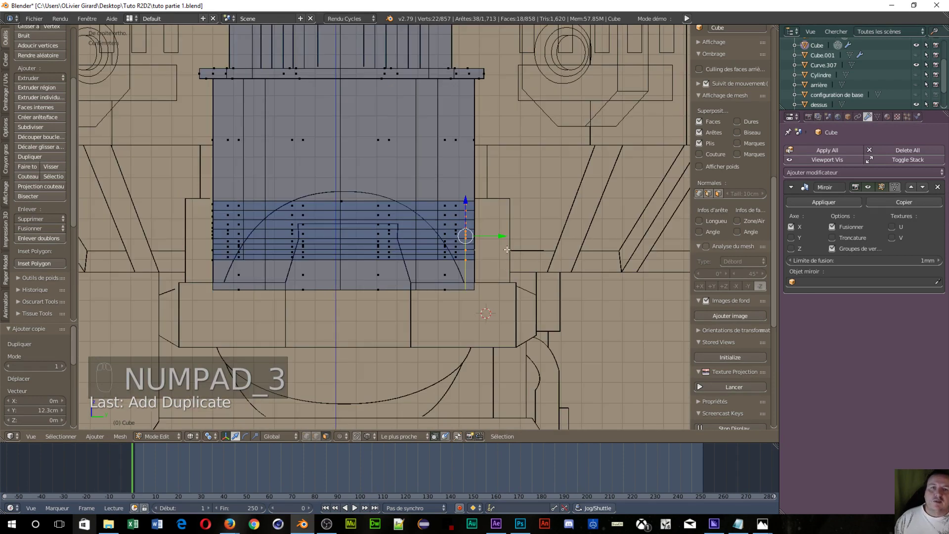
left_click_drag(500, 235, 477, 235)
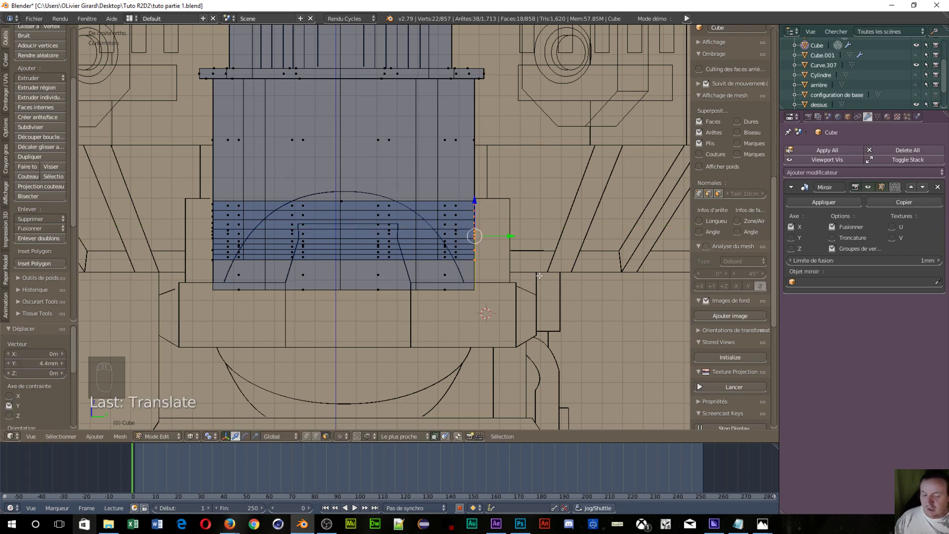
- Select every vertex of the mesh ready for removing doubles
key("a")
key("a")
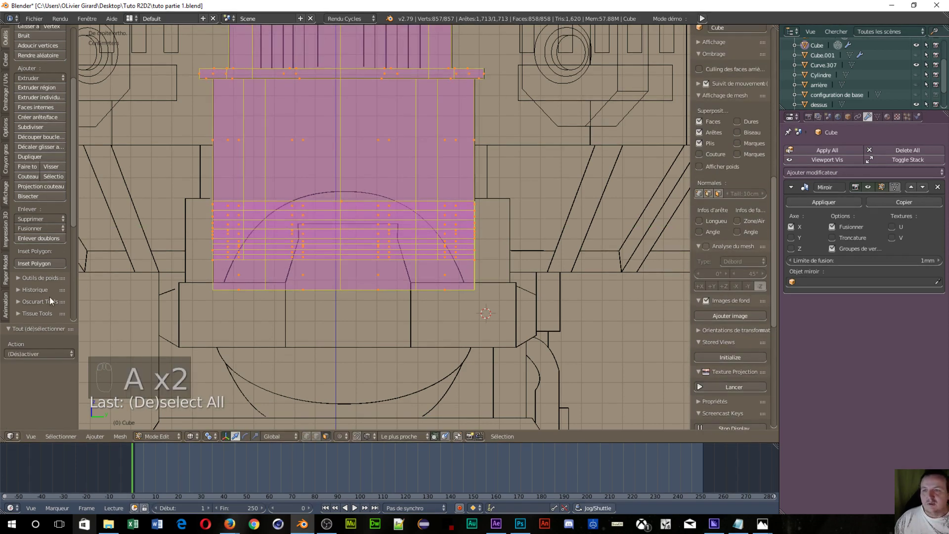
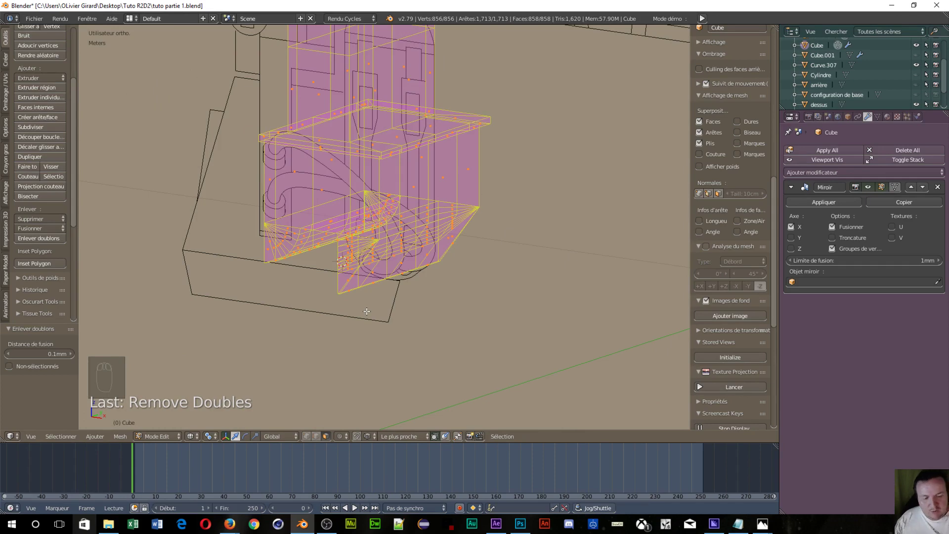
- View the shoulder from front ortho to start the top-edge extrusion
key("KP_1")
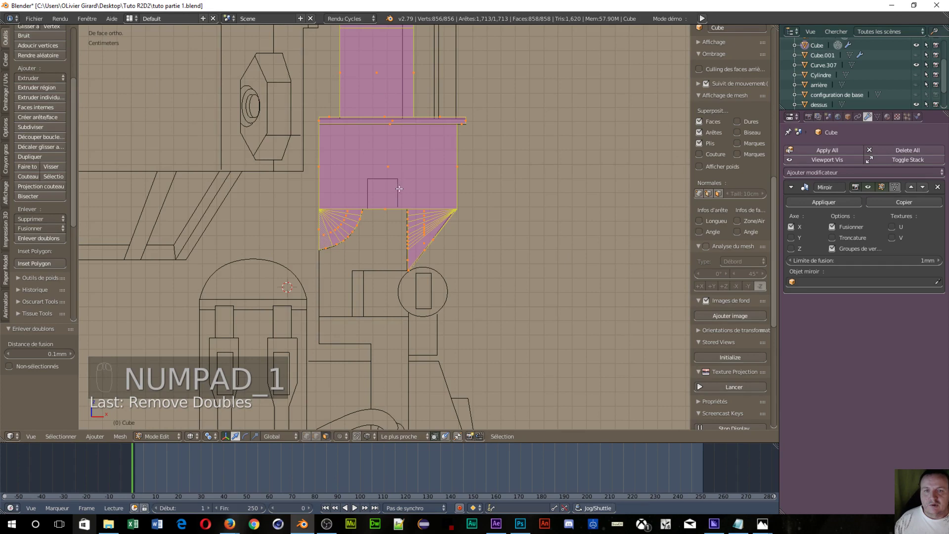
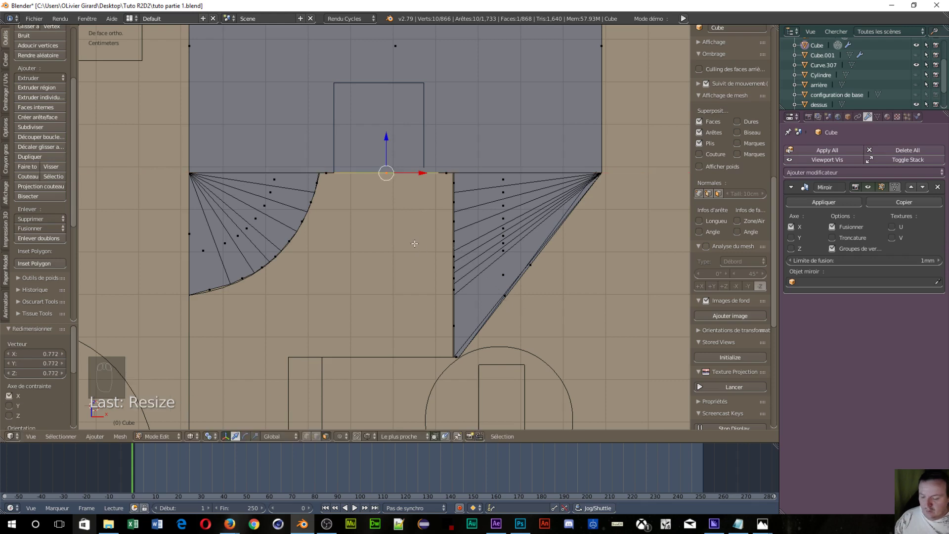
- Extrude the notch's top edge upward into a block raised to the drawing's line
key("e")
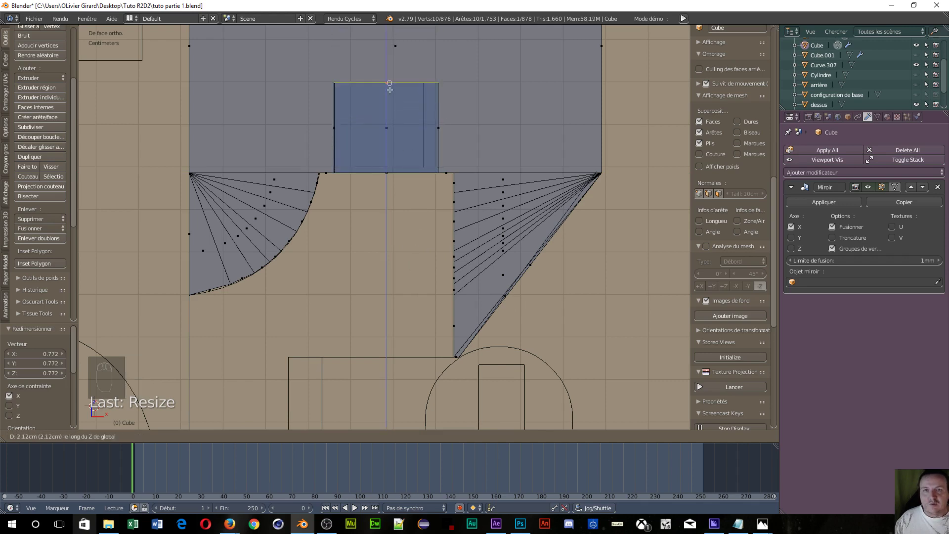
left_click_drag(439, 131, 459, 124)
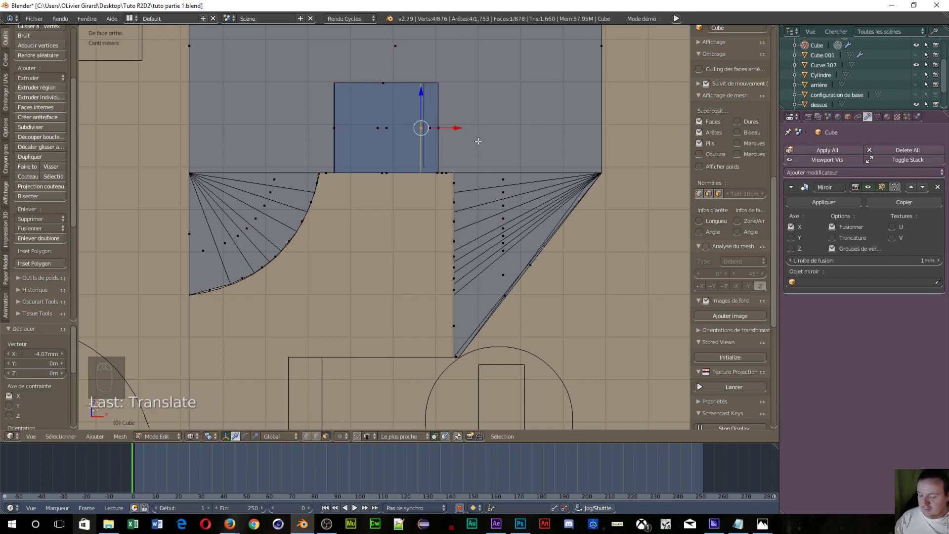
key("ctrl+z")
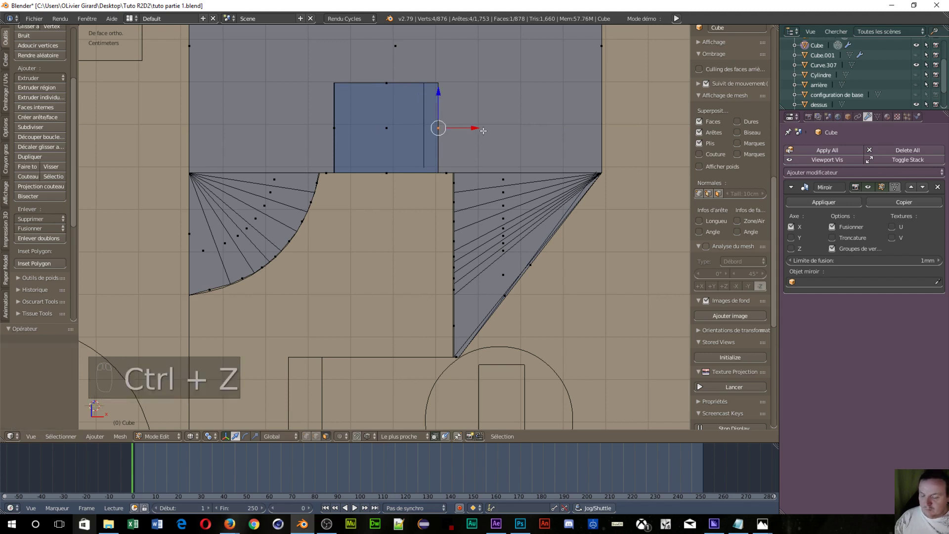
key("a")
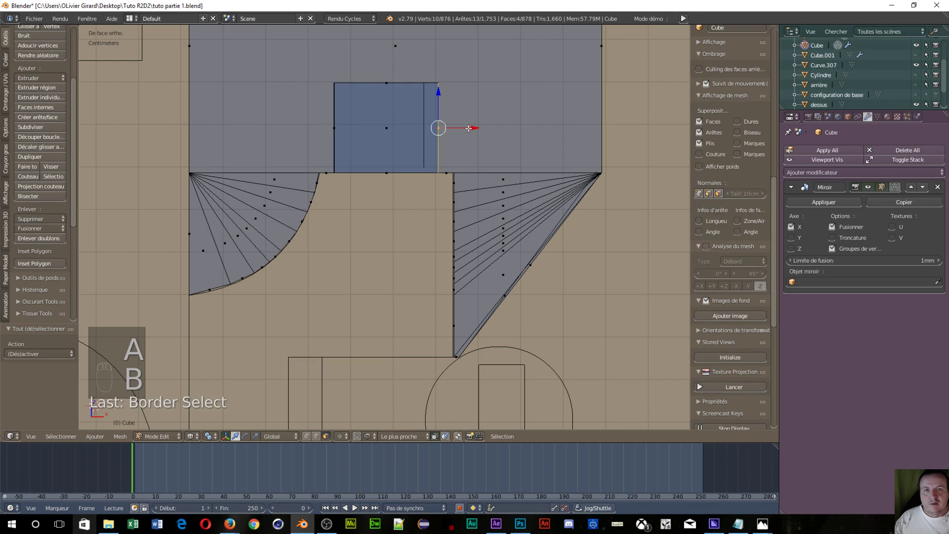
- In face mode, select and delete the block's unneeded front face
left_click_drag(424, 134, 379, 125)
left_click_drag(379, 125, 382, 131)
key("x")
right_click(386, 127)
key("x")
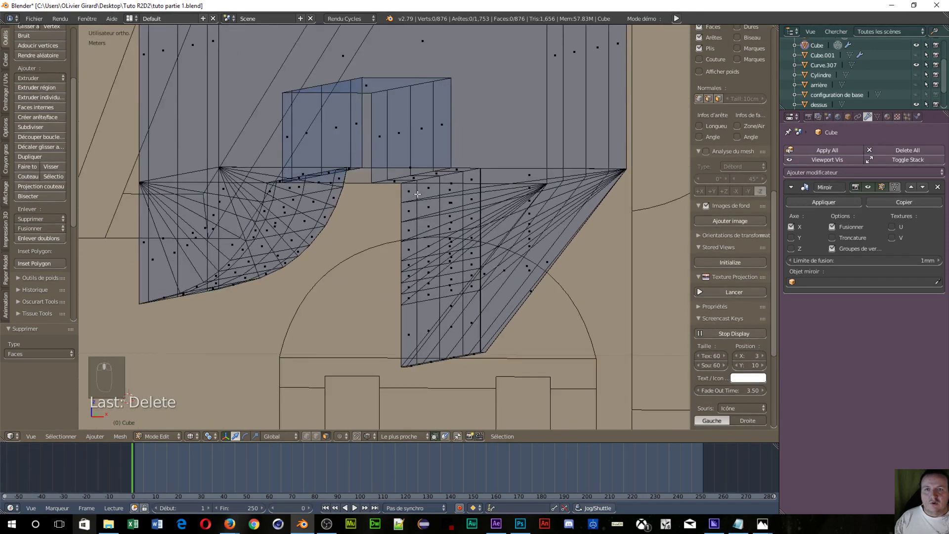
- Delete the two leftover faces sitting inside the shoulder notch
left_click_drag(425, 195, 426, 175)
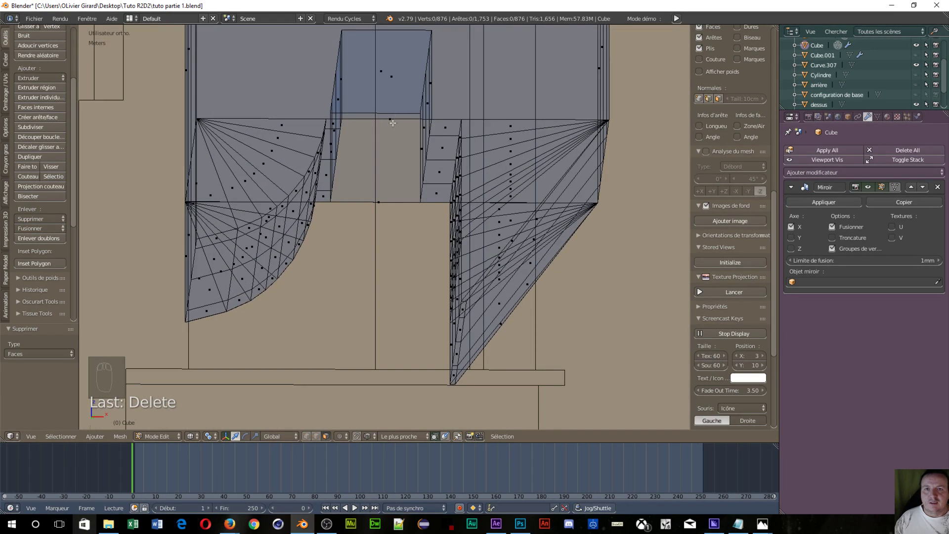
left_click_drag(393, 121, 405, 150)
left_click_drag(404, 150, 400, 159)
key("x")
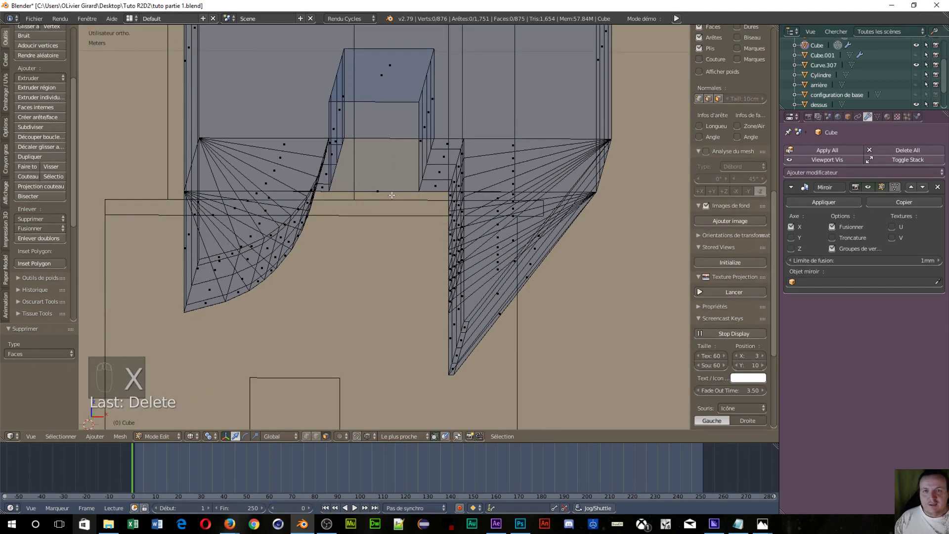
right_click(389, 190)
key("x")
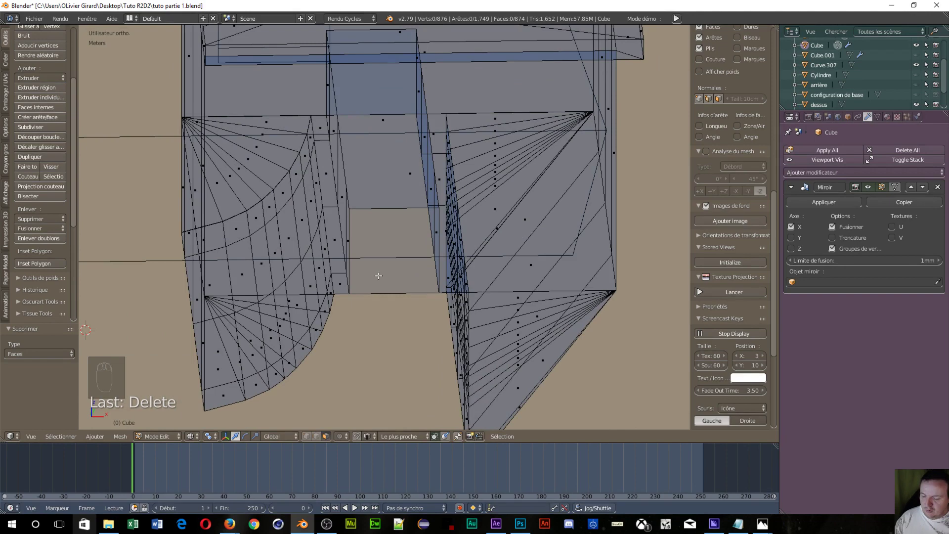
- Remove the stray edge in the notch and fill the remaining gap with a new face
key("ctrl+Tab")
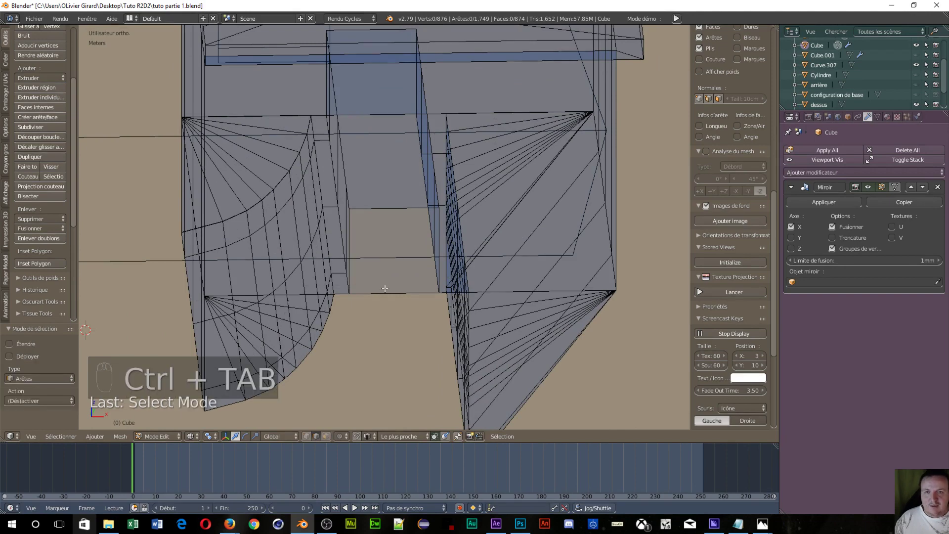
key("x")
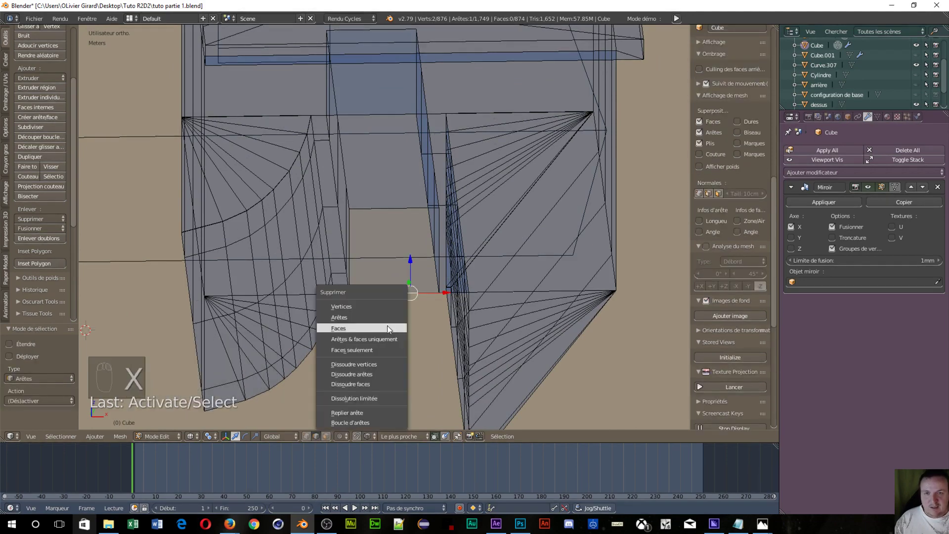
left_click_drag(389, 208, 416, 279)
key("x")
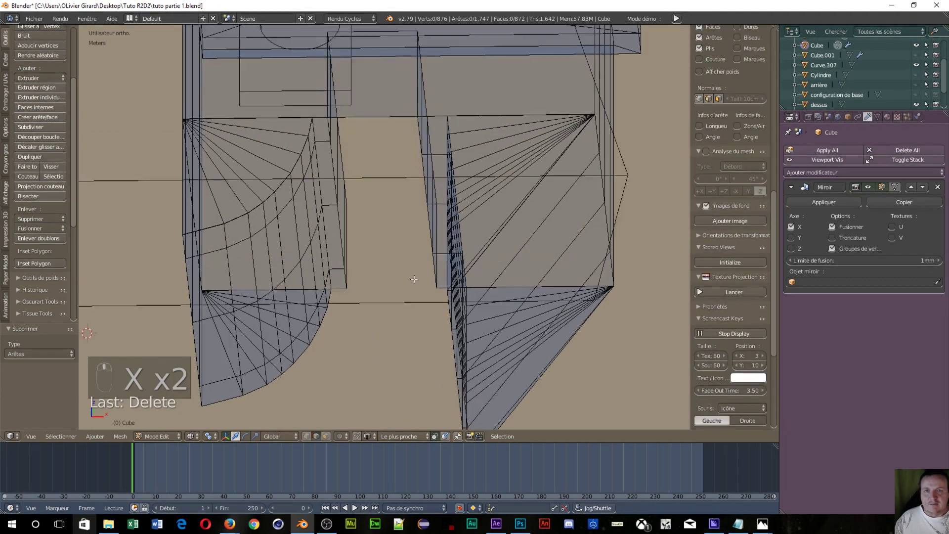
middle_click(404, 262)
left_click_drag(394, 265, 537, 289)
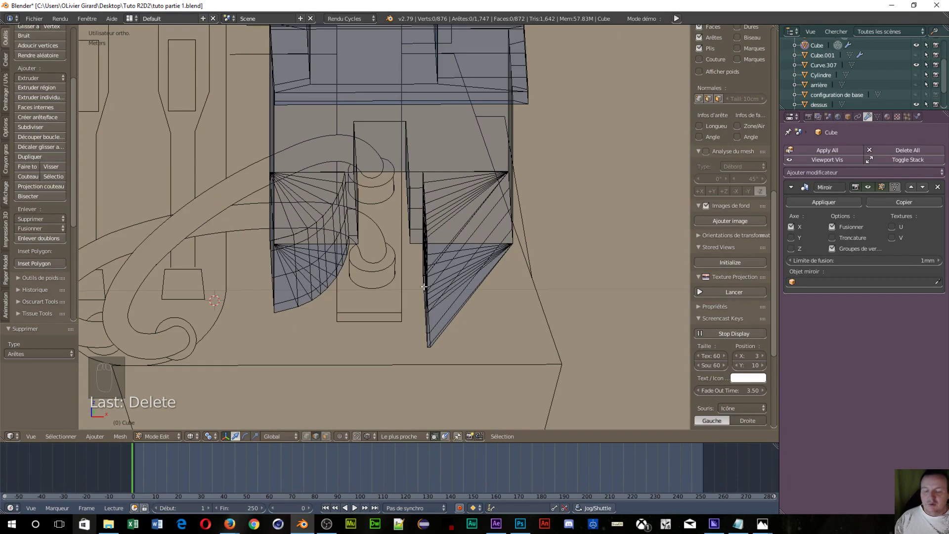
key("ctrl+z")
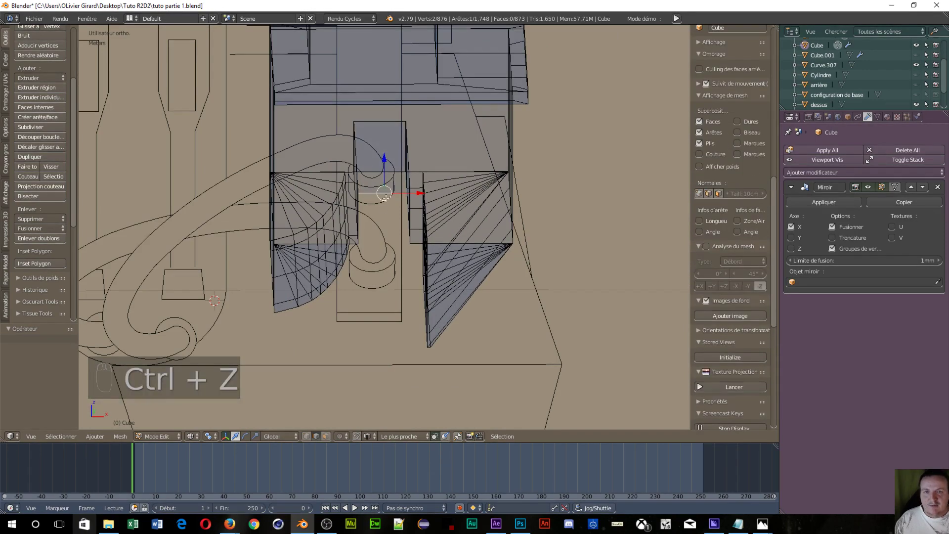
left_click_drag(381, 271, 321, 249)
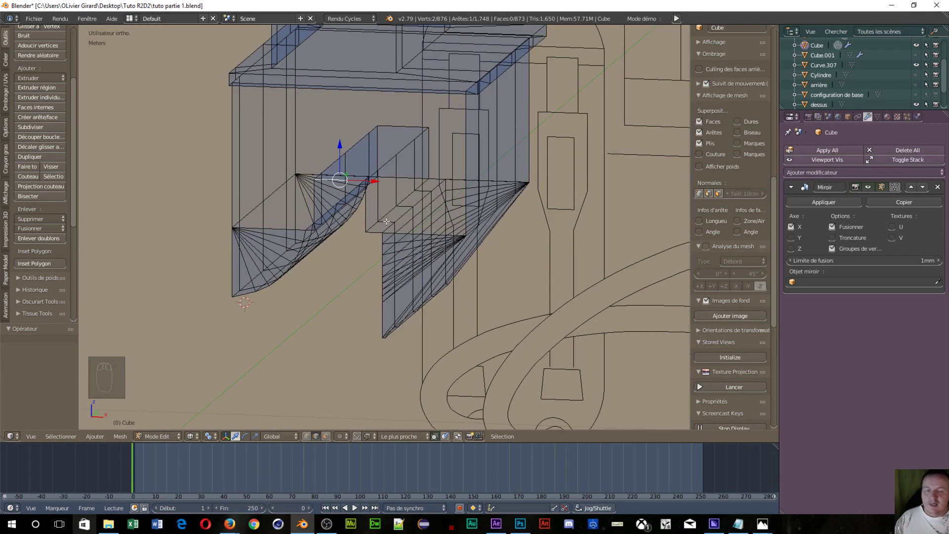
- Select the edge loop running along the shoulder's upper ledge
left_click_drag(365, 202, 349, 238)
left_click_drag(349, 238, 426, 187)
left_click_drag(465, 208, 494, 221)
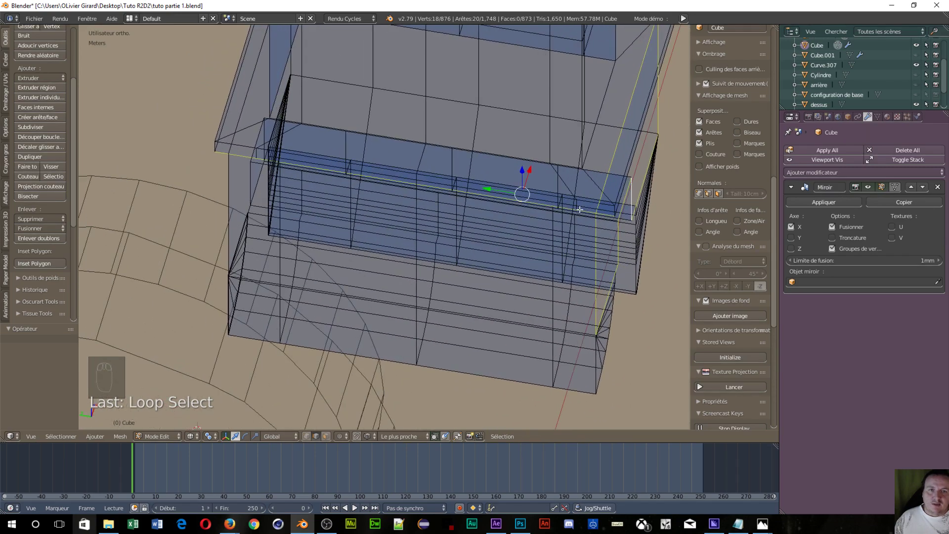
left_click_drag(584, 208, 569, 207)
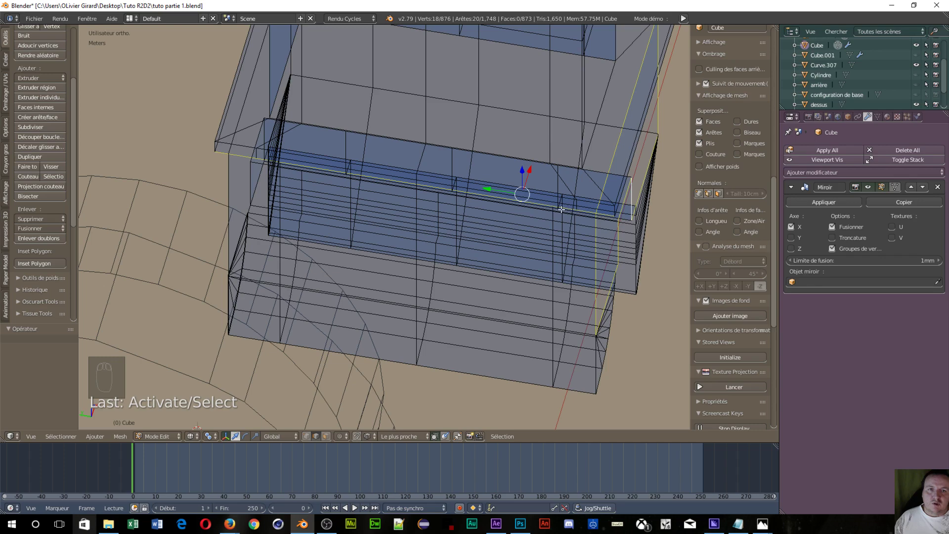
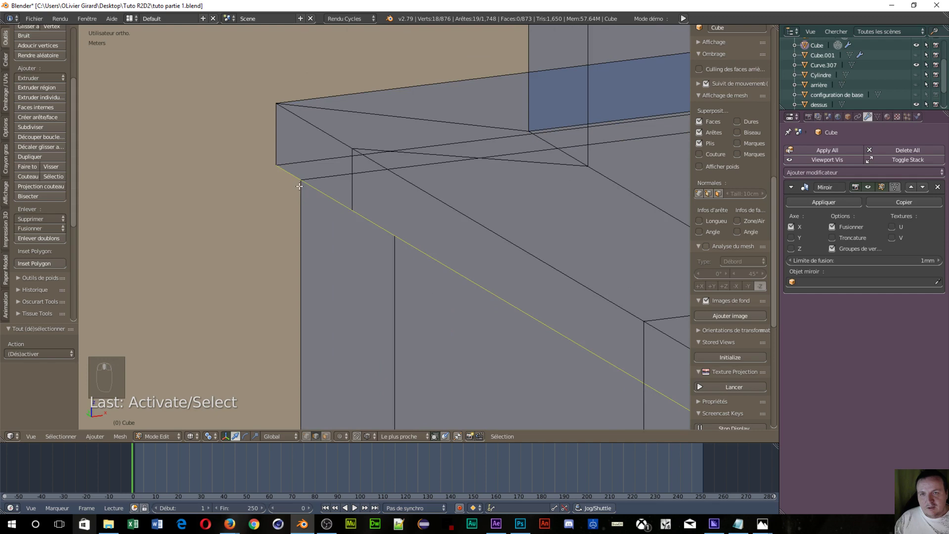
- Inspect under the ledge and select the vertices bordering the notch opening
left_click_drag(296, 175, 563, 322)
left_click_drag(562, 322, 279, 84)
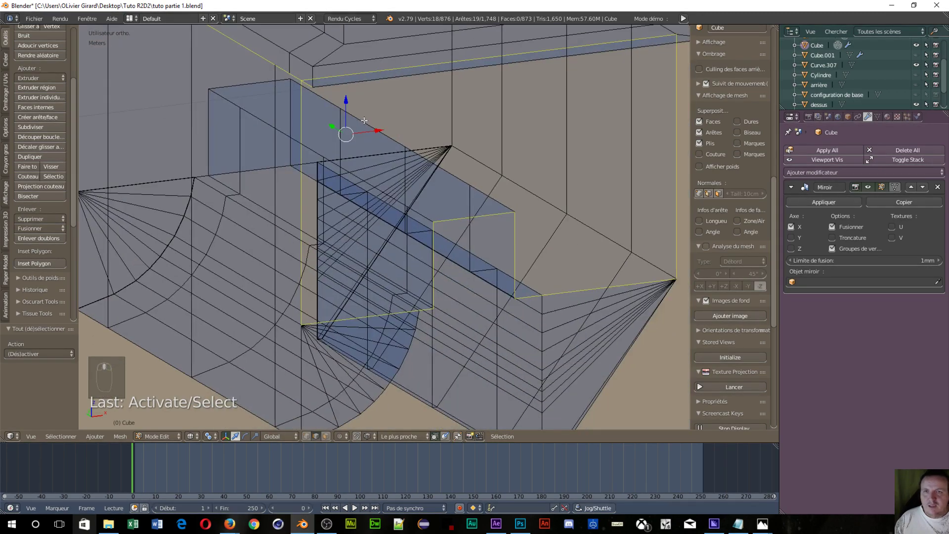
left_click_drag(388, 129, 386, 141)
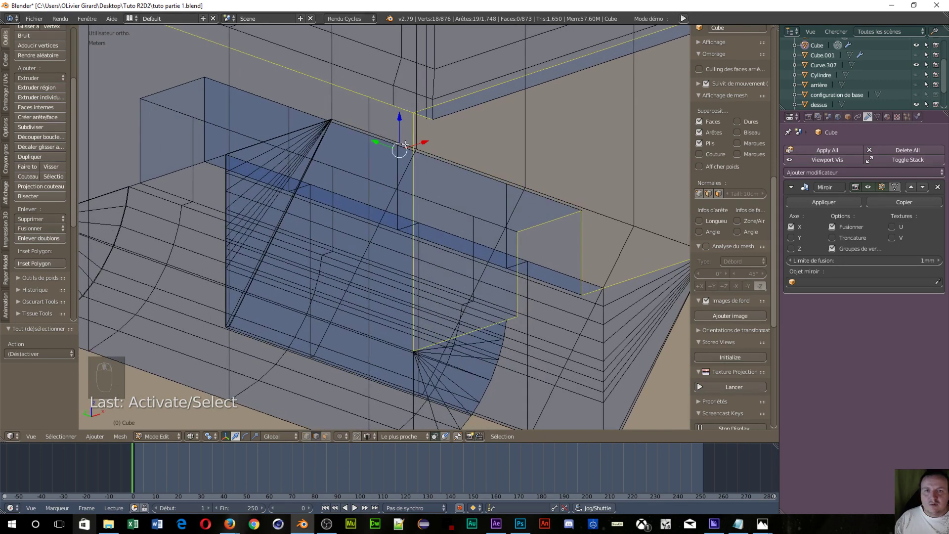
key("a")
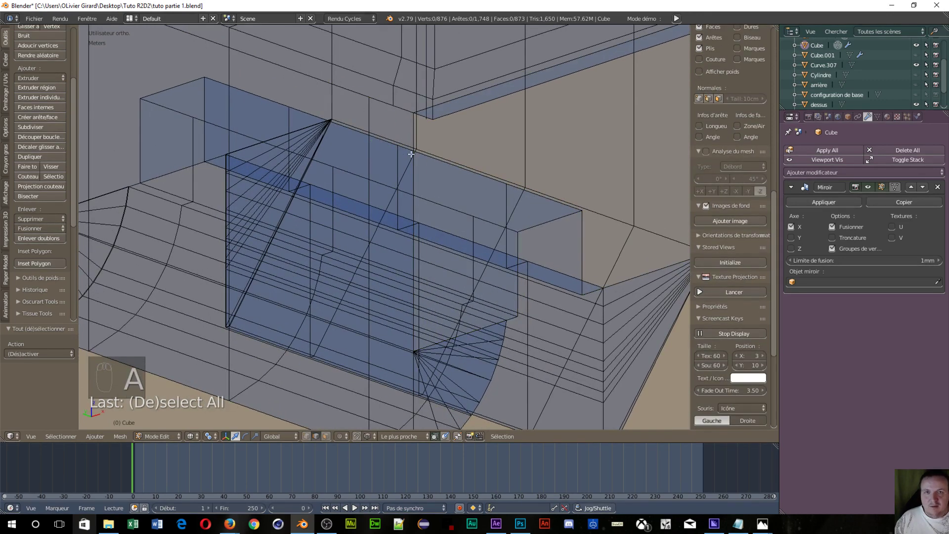
left_click_drag(412, 129, 589, 66)
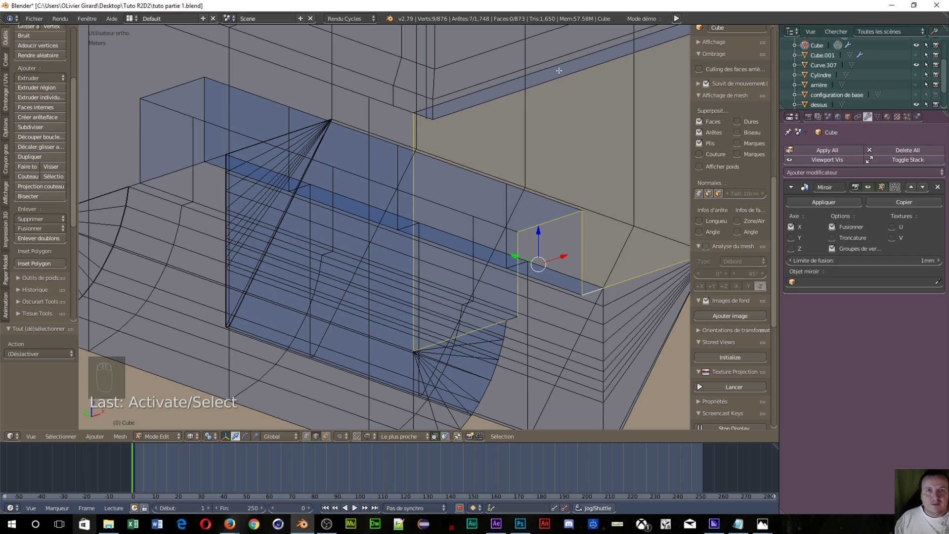
left_click_drag(553, 63, 624, 138)
left_click_drag(624, 139, 517, 131)
left_click_drag(517, 131, 442, 159)
- Create a face closing the side of the block above the notch
key("f")
right_click(441, 160)
left_click_drag(439, 162, 470, 218)
middle_click(470, 219)
left_click_drag(675, 197, 665, 193)
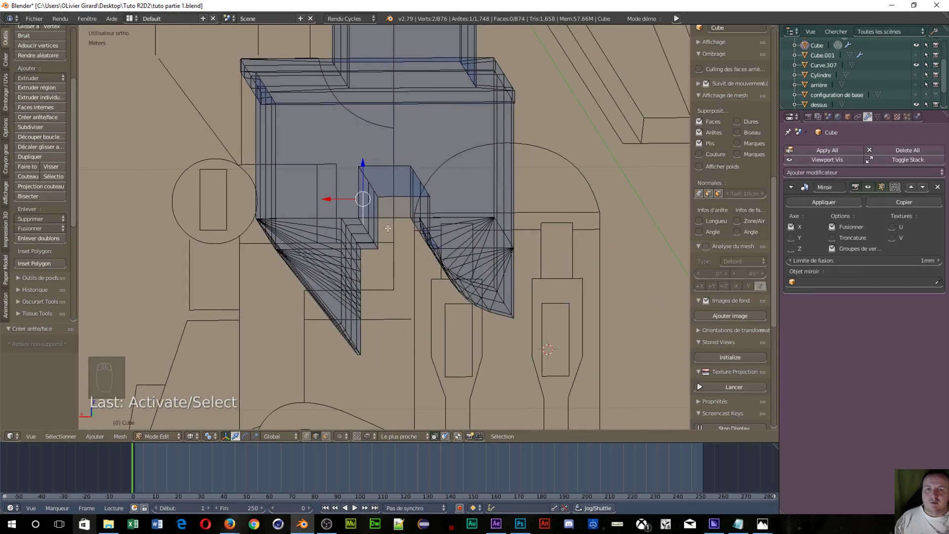
- Delete the unwanted edges inside the notch and select the front boundary
left_click_drag(381, 213, 422, 291)
key("x")
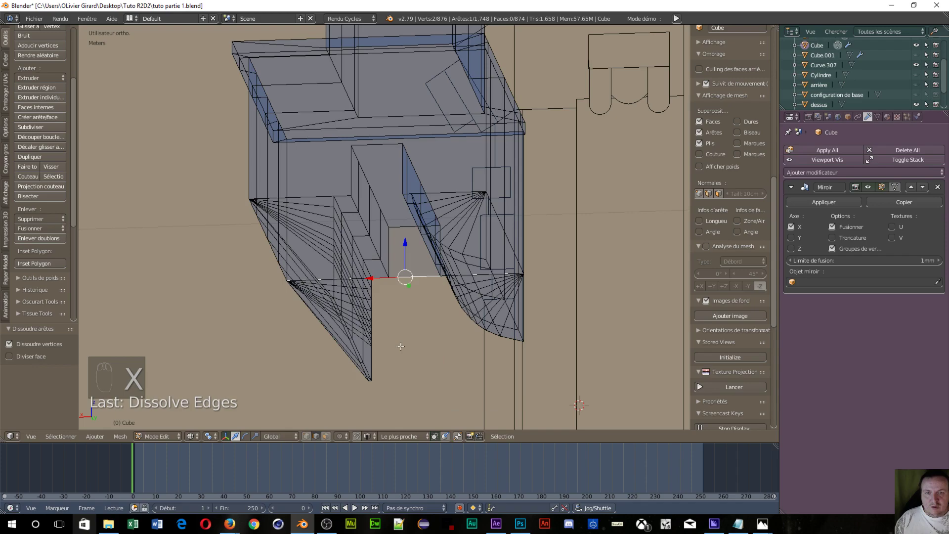
key("x")
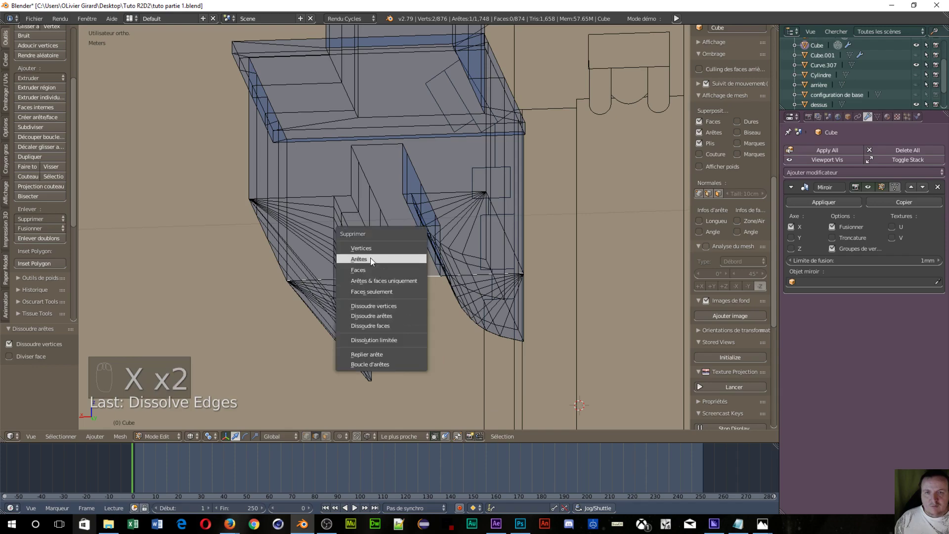
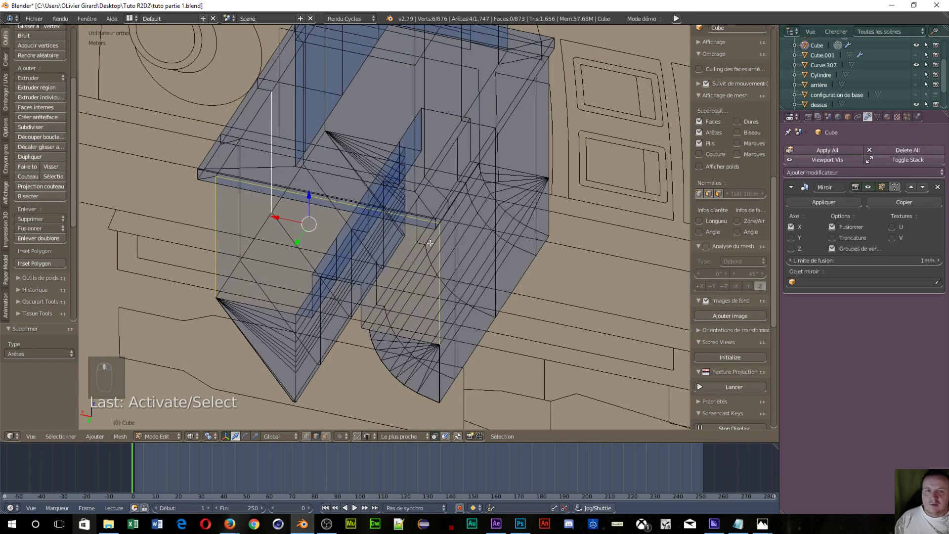
left_click_drag(270, 120, 361, 307)
left_click_drag(361, 307, 339, 160)
left_click_drag(339, 160, 294, 252)
- Fill the block's tall side above the notch with one large new face
left_click_drag(294, 252, 298, 206)
left_click_drag(298, 207, 361, 245)
key("f")
left_click_drag(361, 245, 347, 250)
middle_click(280, 263)
middle_click(277, 261)
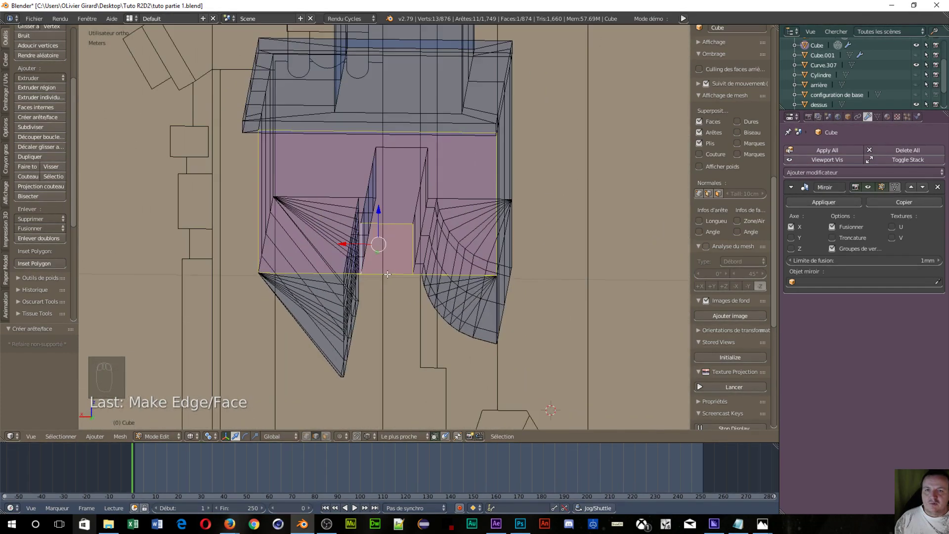
- Undo the large side face and start scaling the selected edge ring along X
key("ctrl+z")
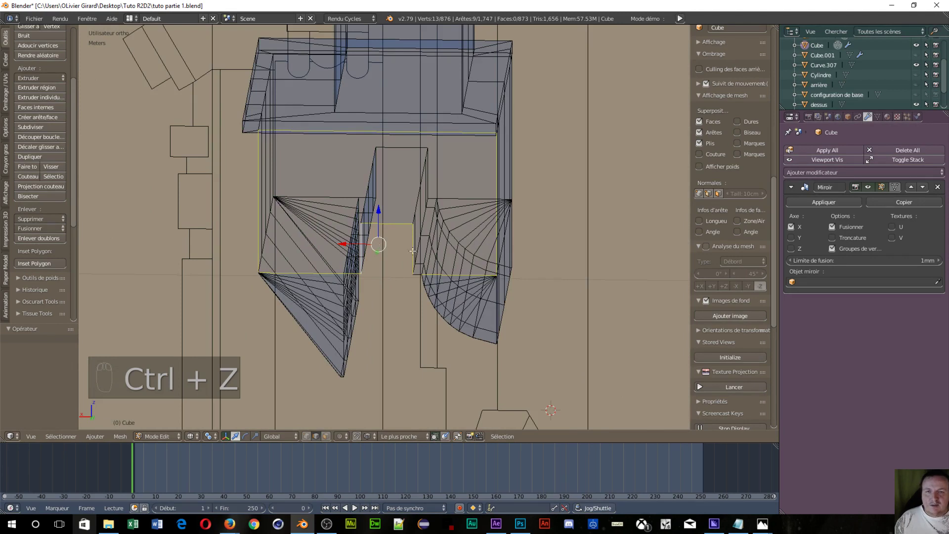
left_click(407, 271)
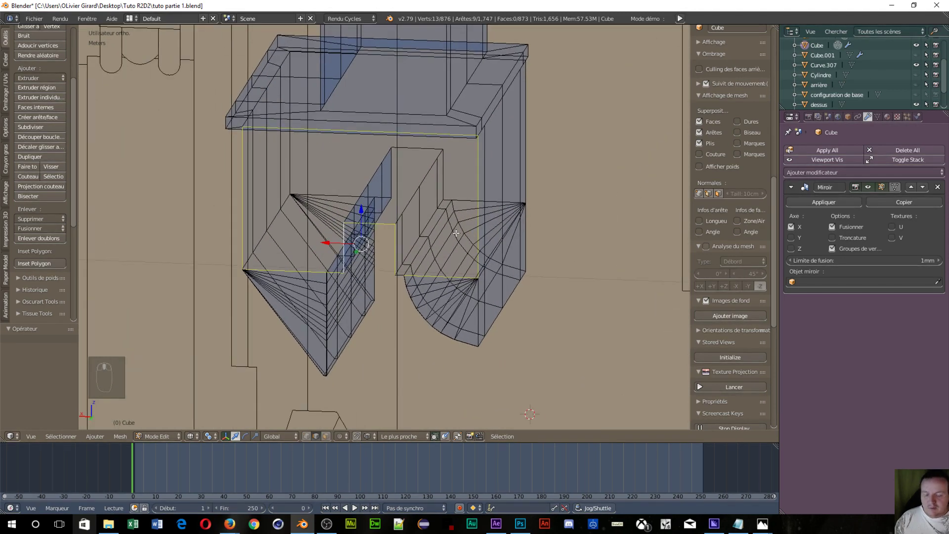
key("s")
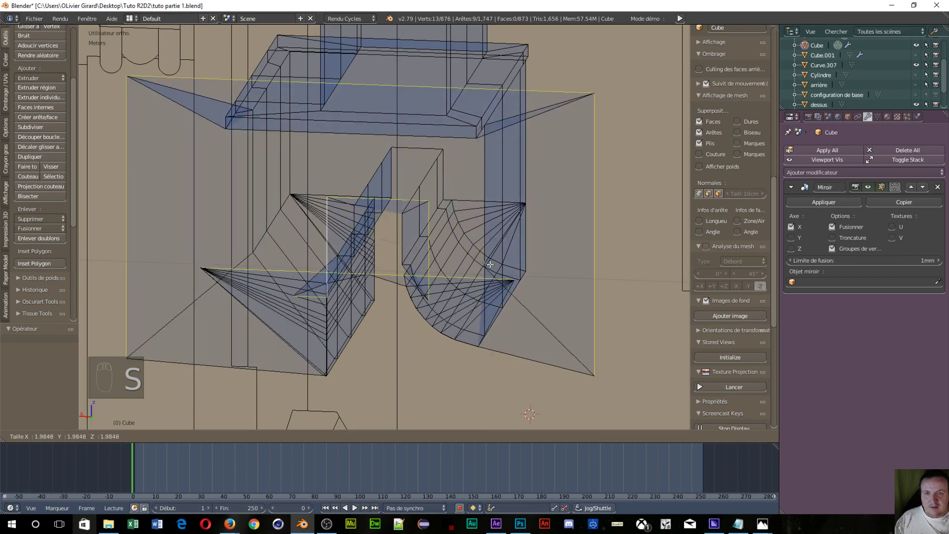
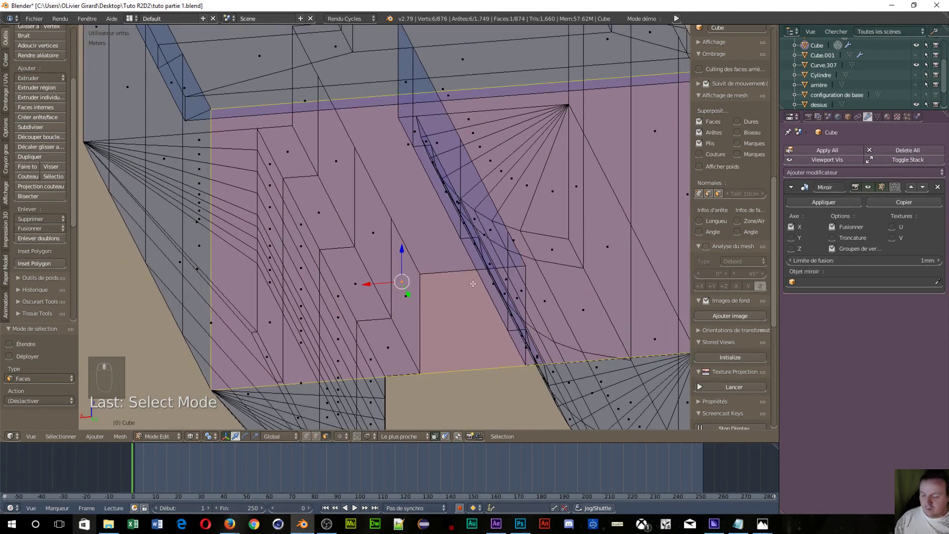
- Undo the scaling and fan several triangle faces across the block's side above the notch
key("ctrl+z")
key("ctrl+z")
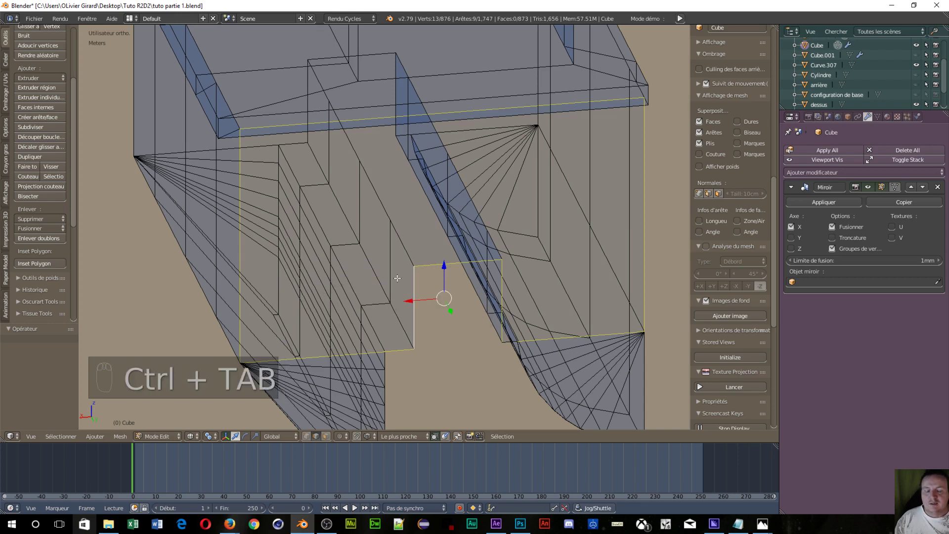
key("ctrl+Tab")
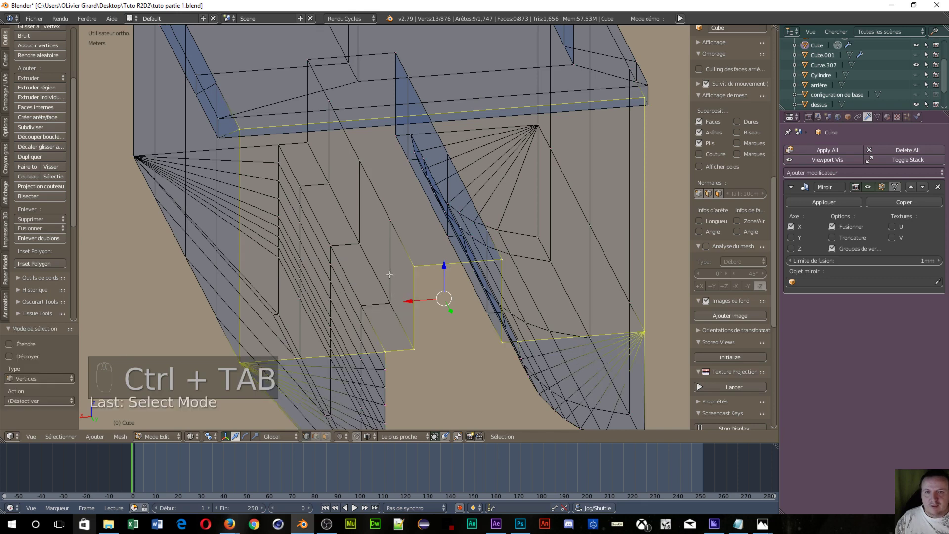
left_click_drag(417, 263, 256, 134)
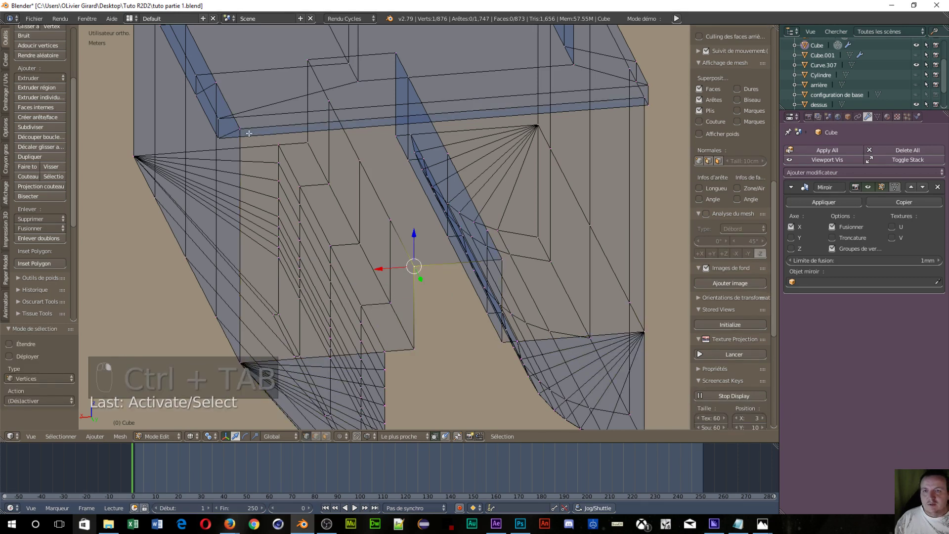
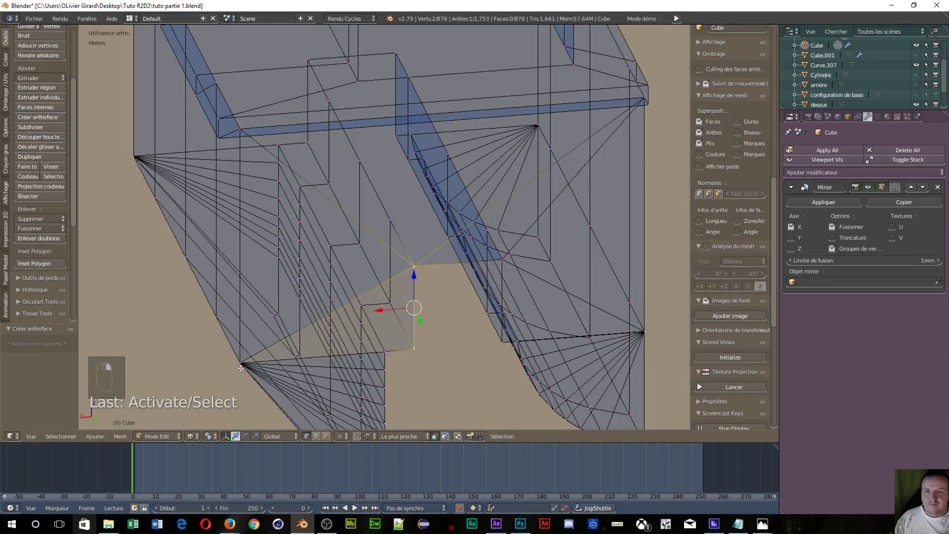
key("f")
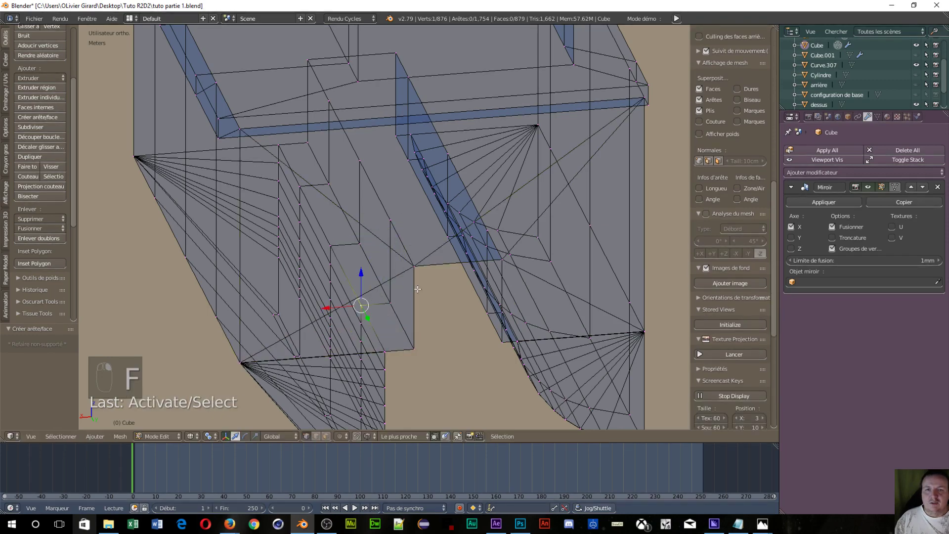
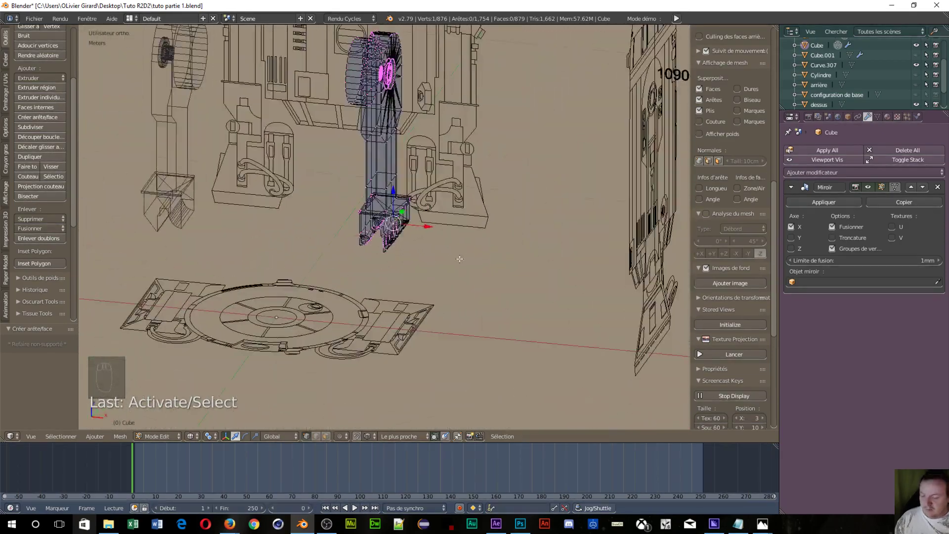
- Return to object mode and unhide everything so both solid shoulders show against the R2D2 drawings
key("Tab")
left_click_drag(481, 198, 406, 207)
key("Tab")
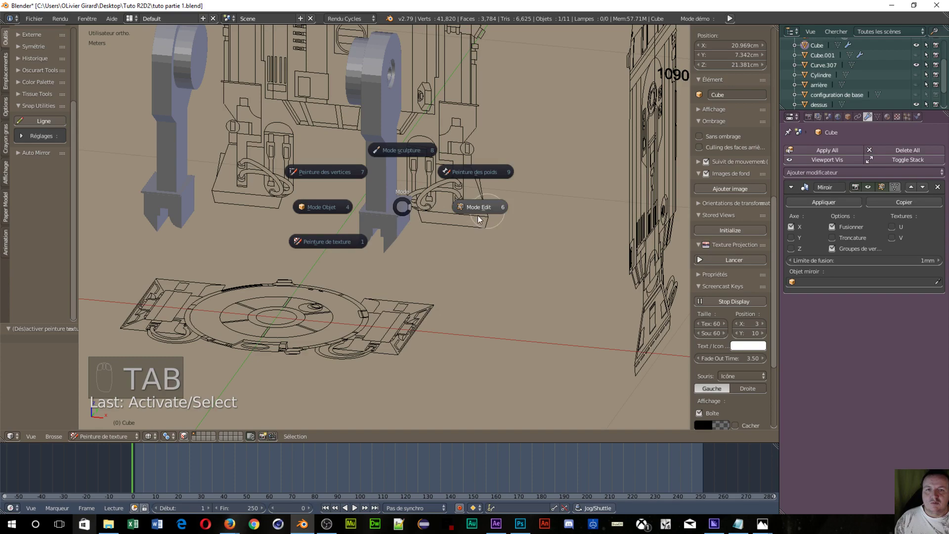
key("z")
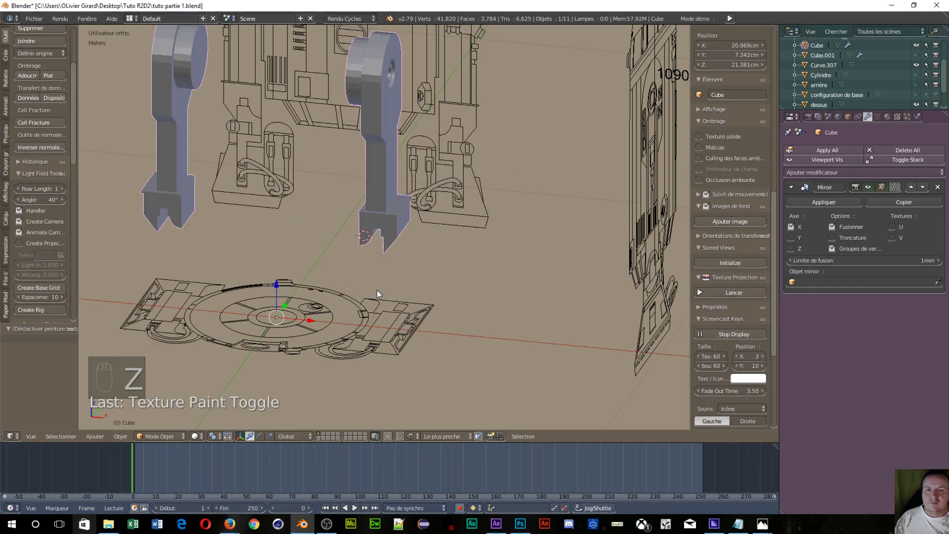
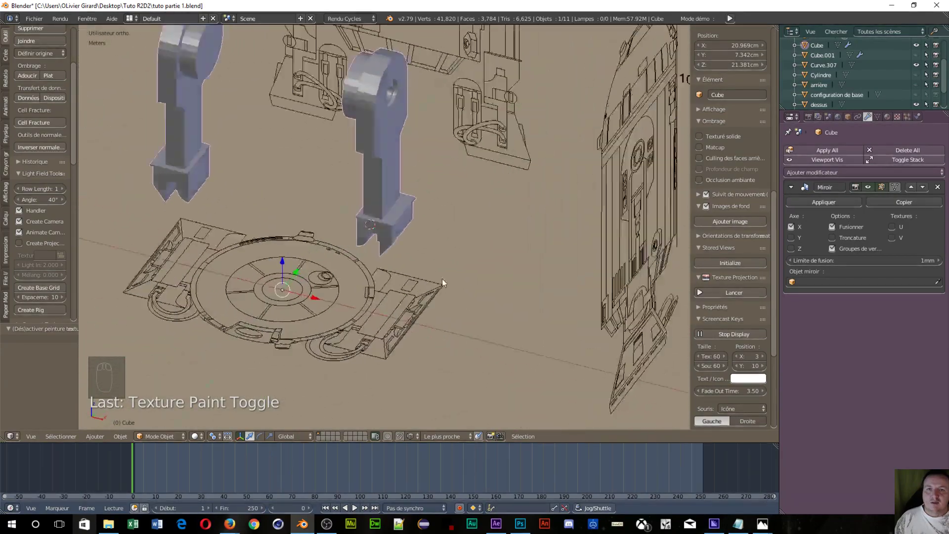
middle_click(645, 253)
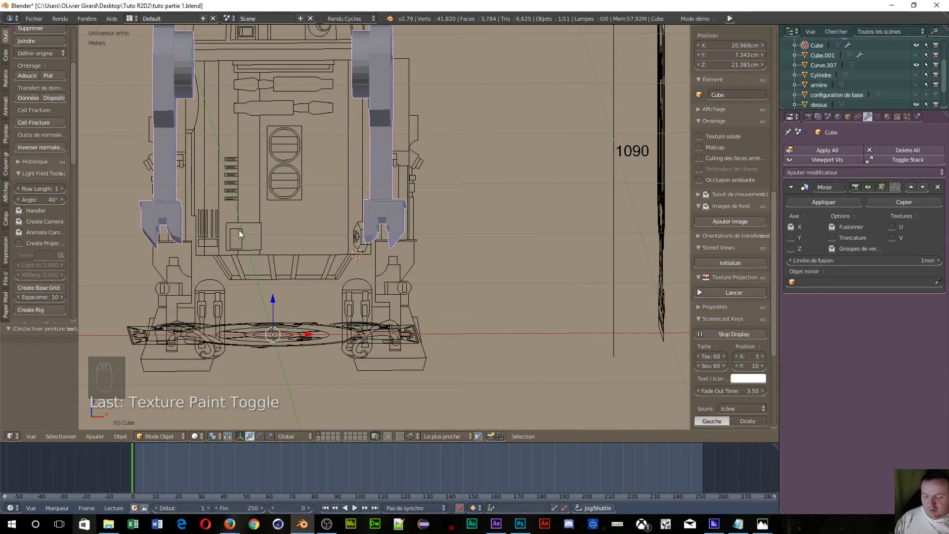
key("alt+h")
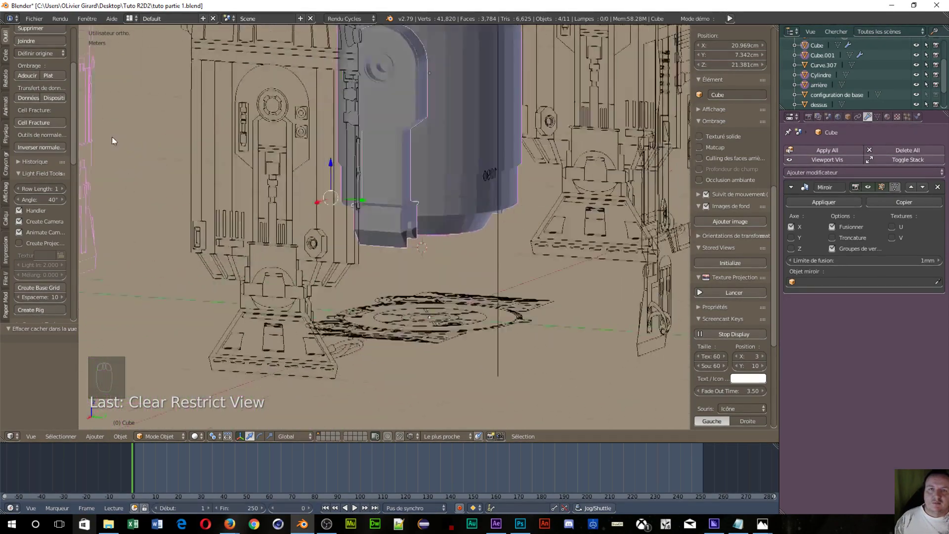
- Orbit and zoom around R2D2's body to view both mounted shoulders from several angles
left_click_drag(319, 99, 261, 253)
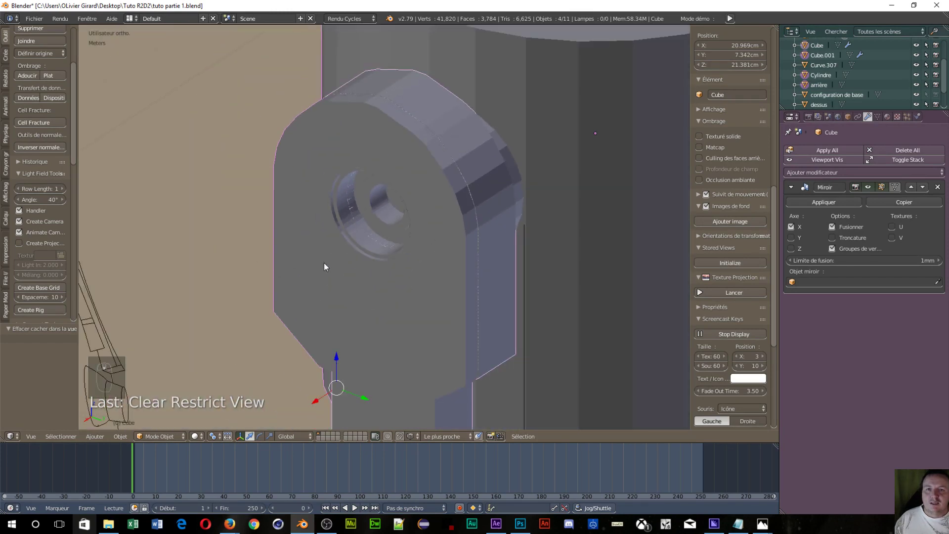
left_click_drag(436, 196, 407, 236)
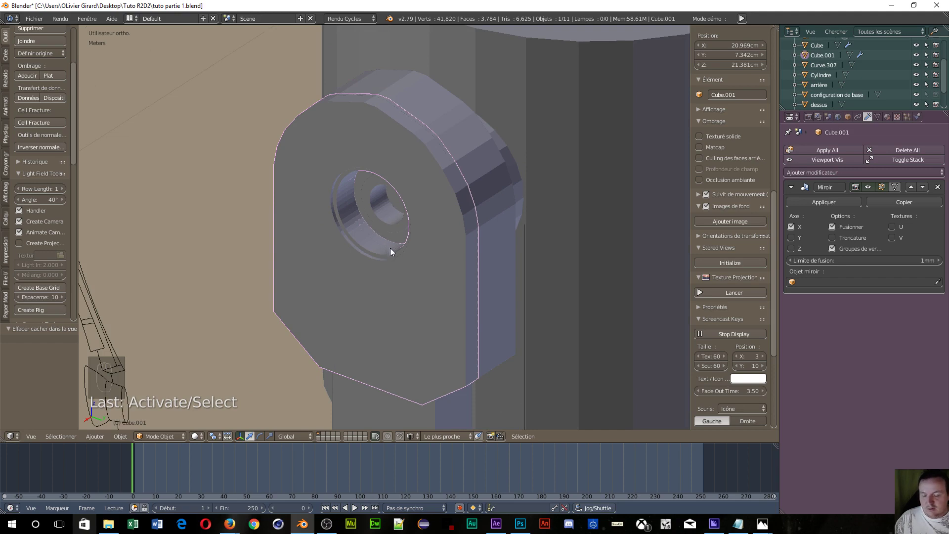
key("g")
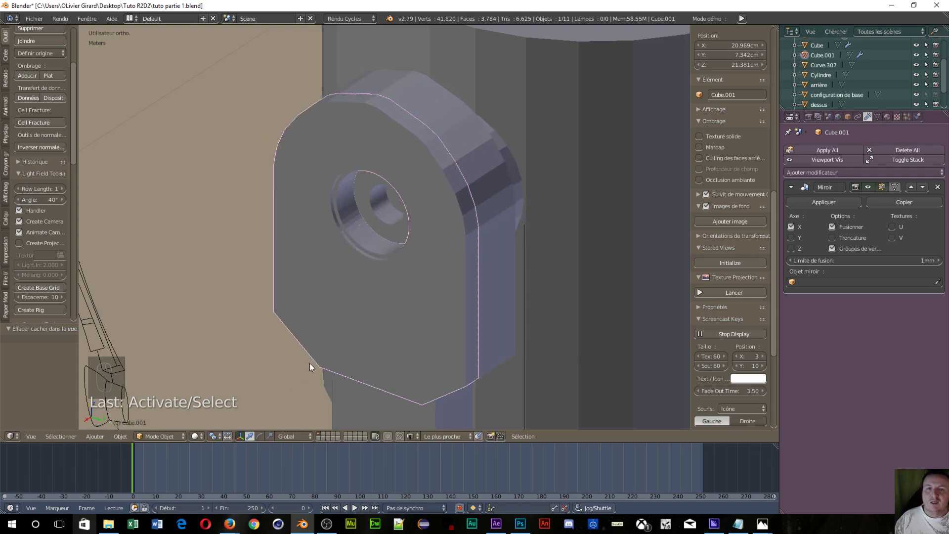
middle_click(325, 300)
left_click_drag(465, 306, 190, 204)
left_click_drag(168, 205, 412, 285)
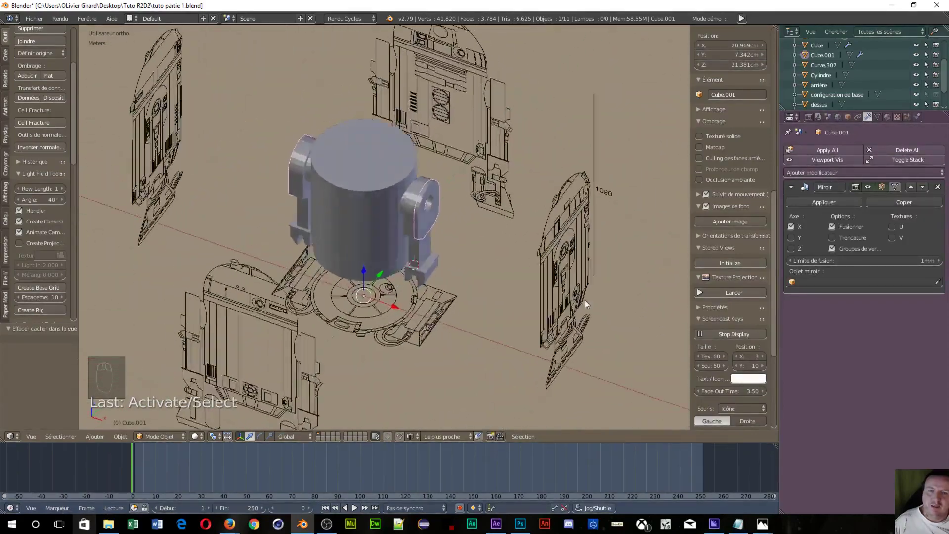
left_click_drag(630, 282, 476, 315)
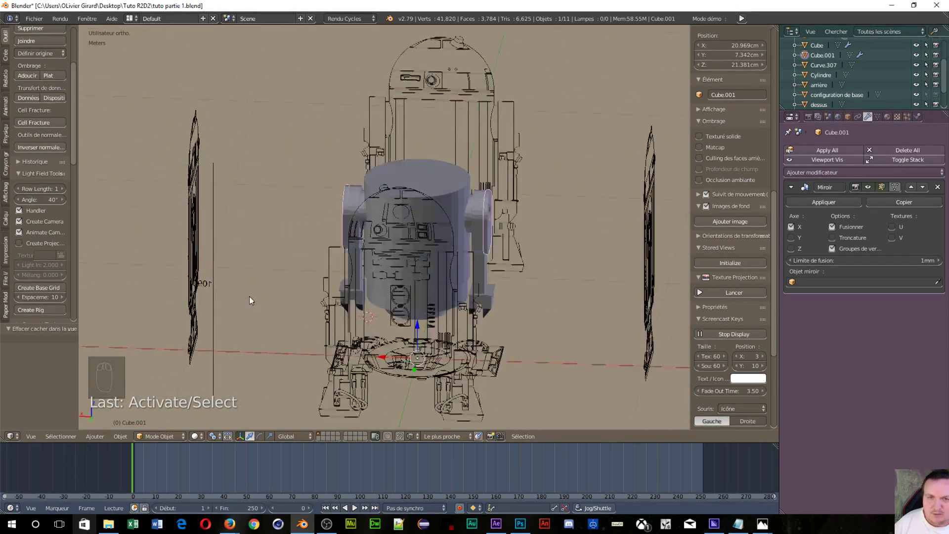
middle_click(266, 310)
middle_click(274, 312)
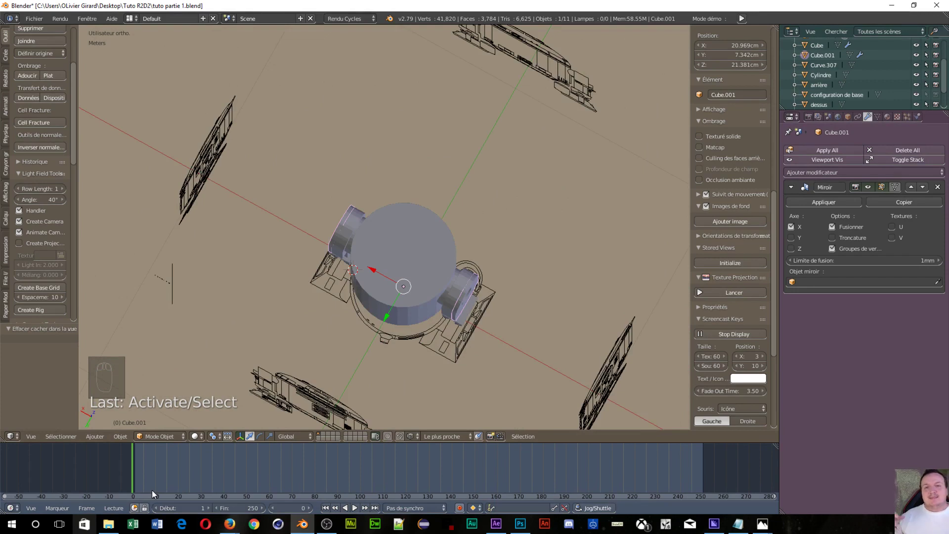